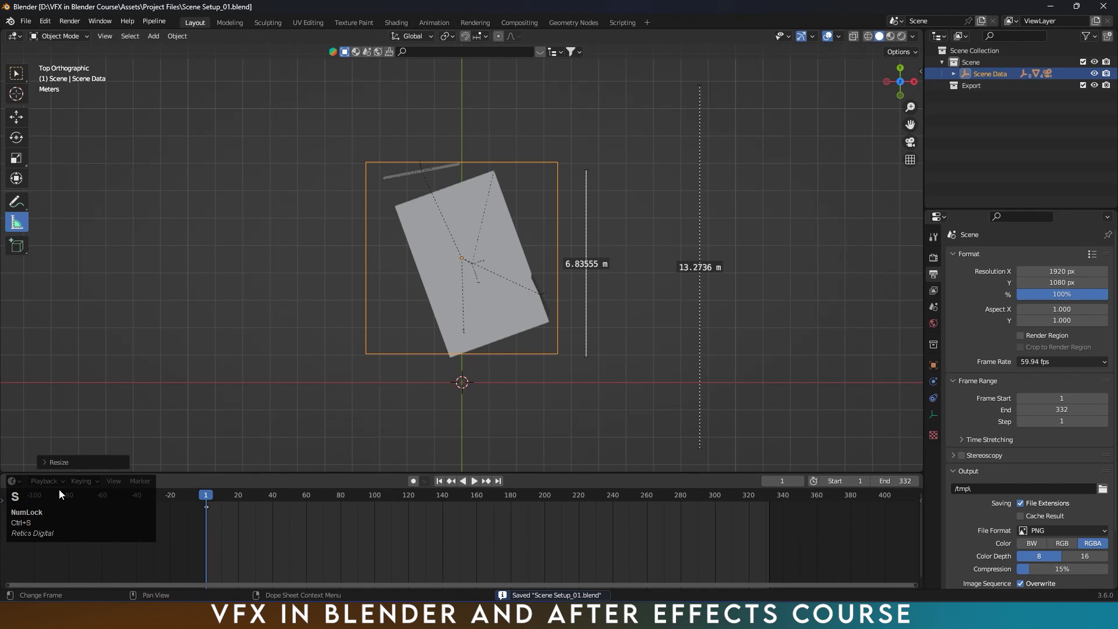
- Measure the ground and scene extents with rulers in top orthographic view
click(25, 443)
drag(23, 437, 438, 254)
scroll(up, 3)
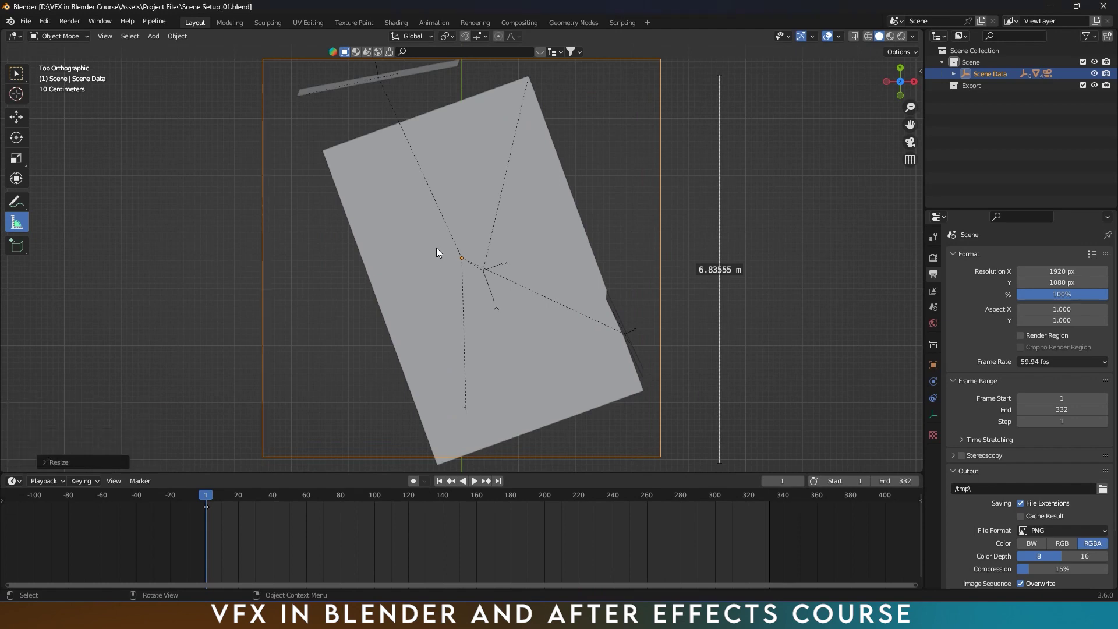
scroll(up, 3)
scroll(down, 3)
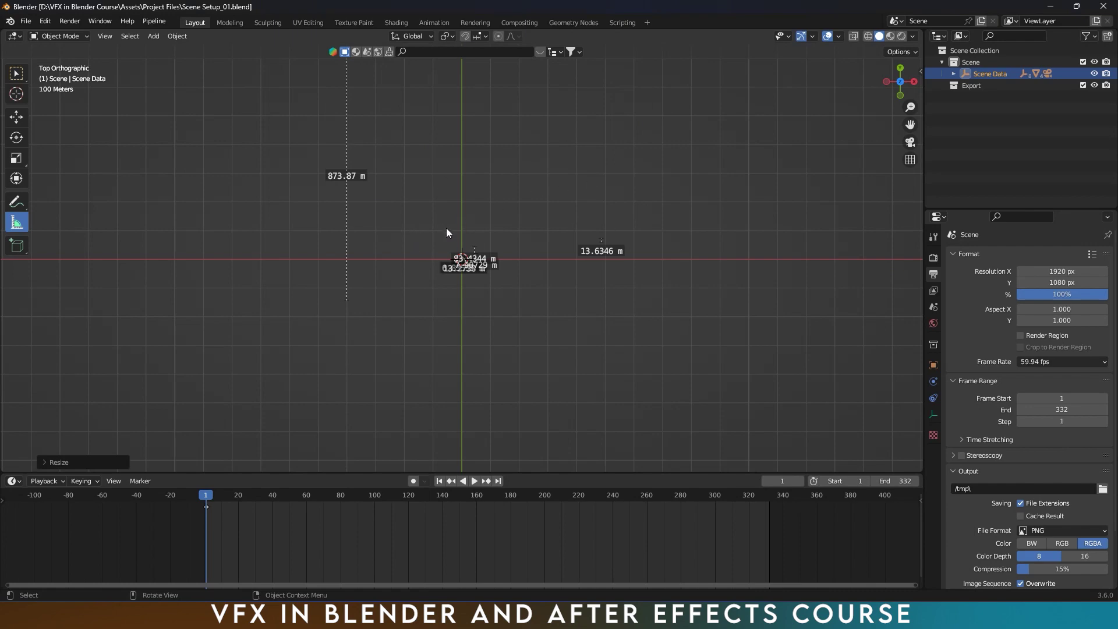
scroll(down, 3)
scroll(up, 3)
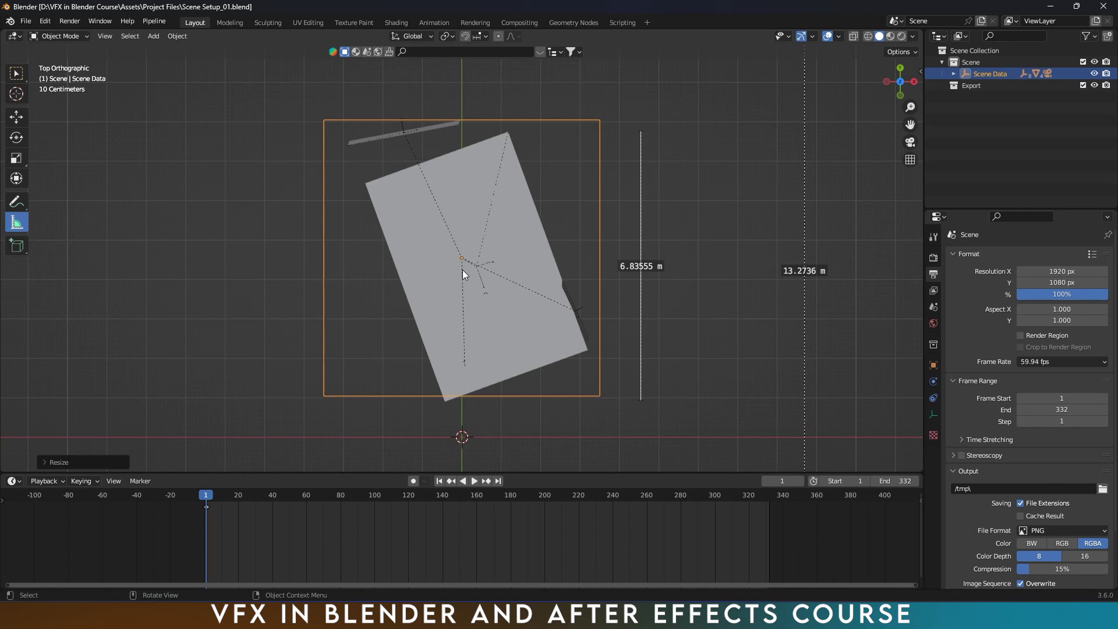
click(496, 221)
scroll(up, 3)
scroll(up, 3)
- Switch to front view of the tracked scene
click(934, 372)
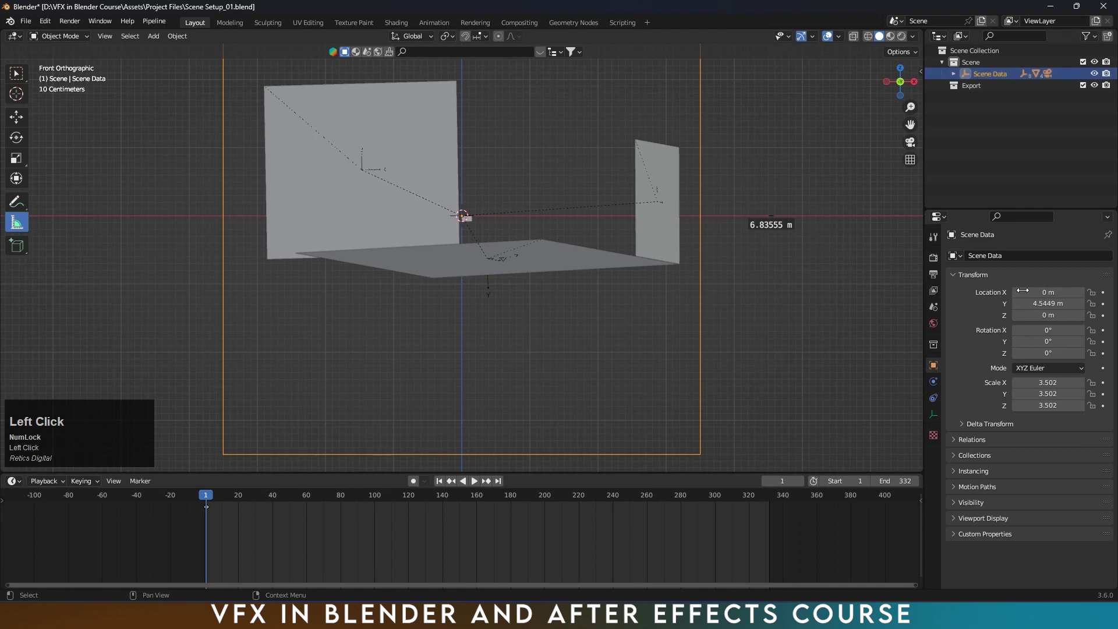
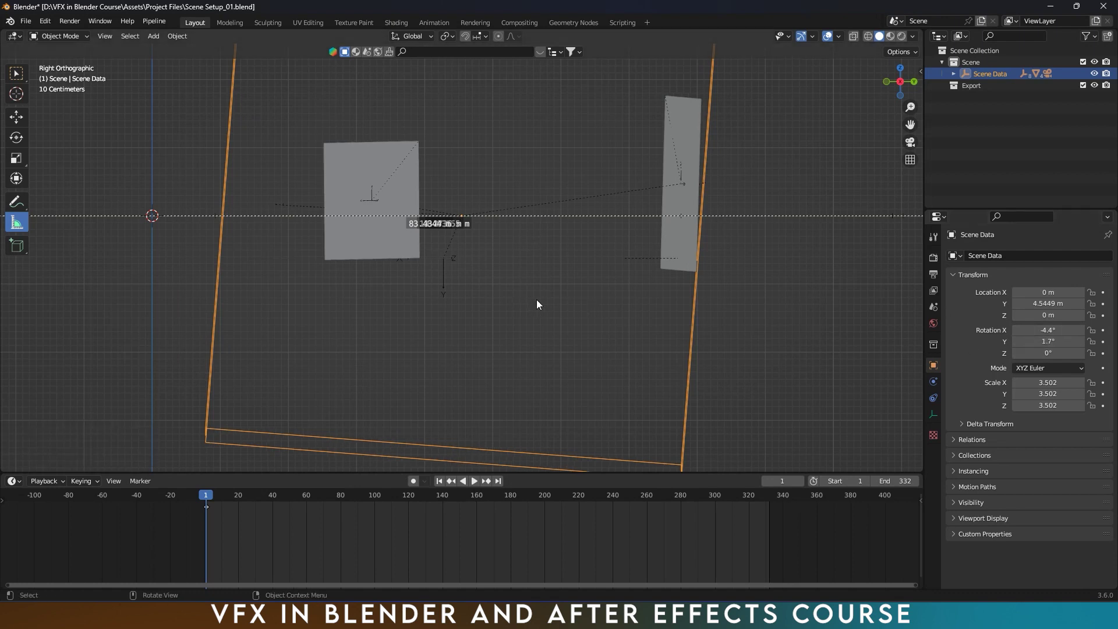
- Orbit to check the levelled, raised Scene Data empty in perspective and save the file
scroll(down, 3)
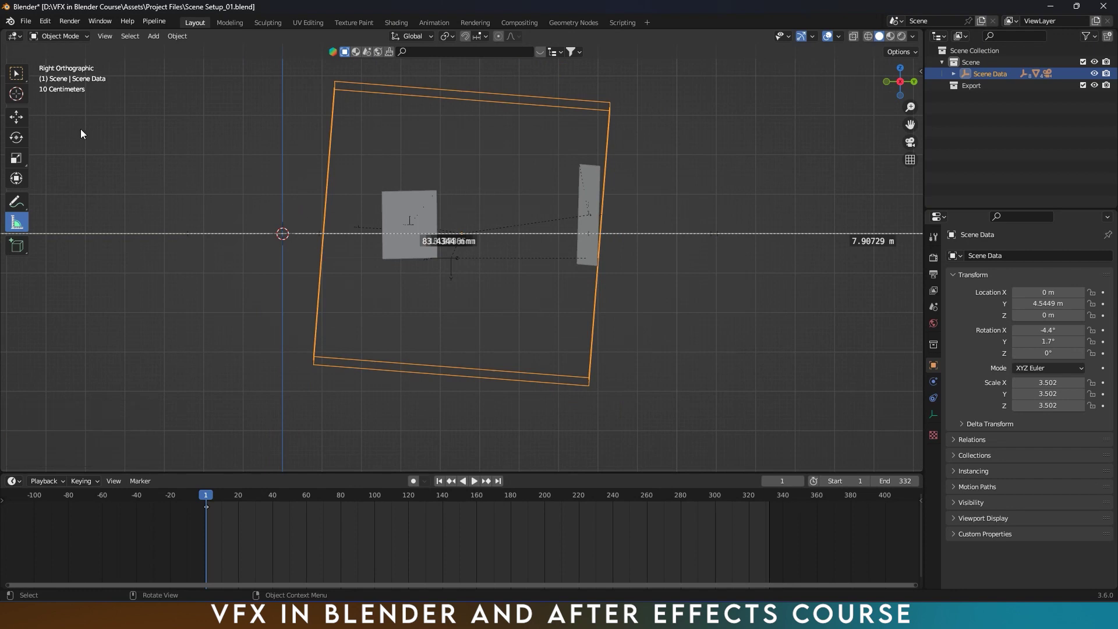
drag(23, 123, 552, 258)
key(ctrl+s)
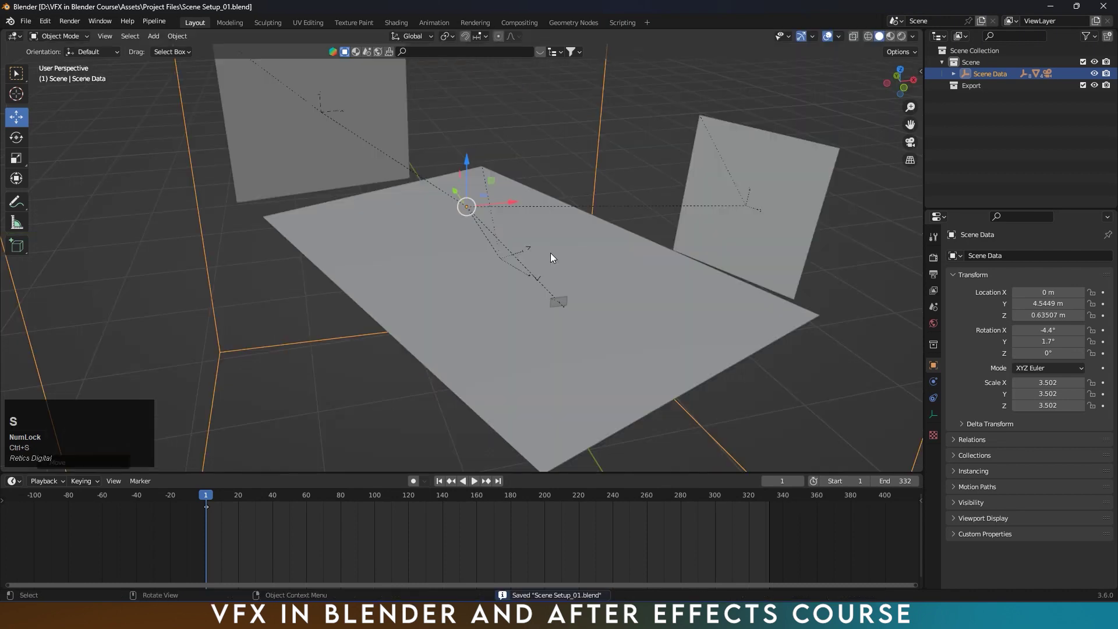
- Save, show objects in random colours with overlays adjusted, and enter Edit Mode on the Ground plane
key(ctrl+s)
click(915, 46)
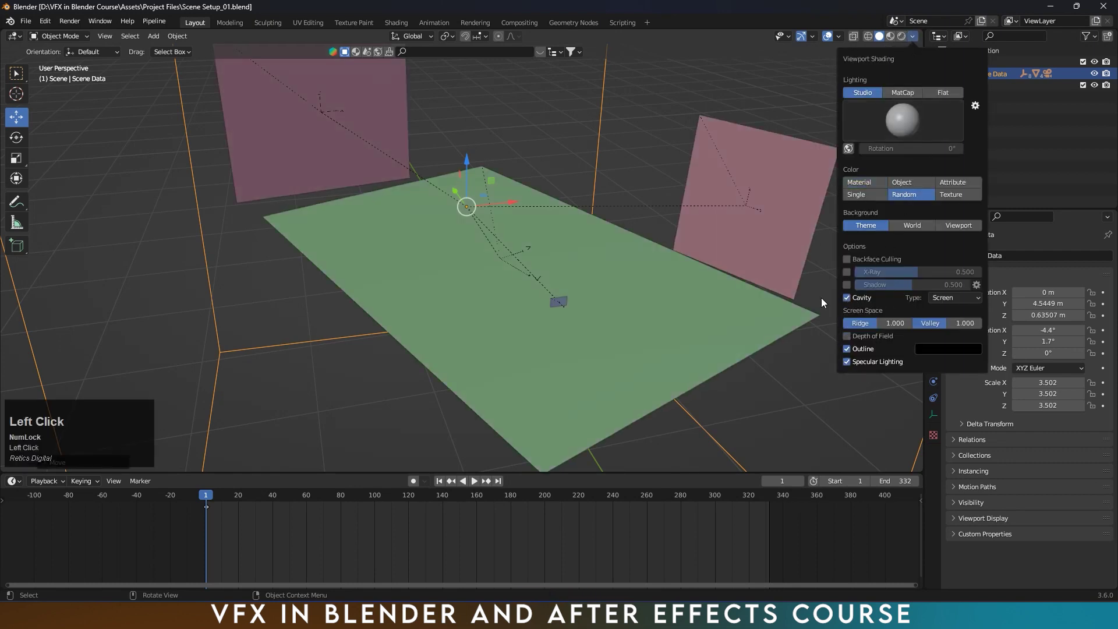
click(844, 41)
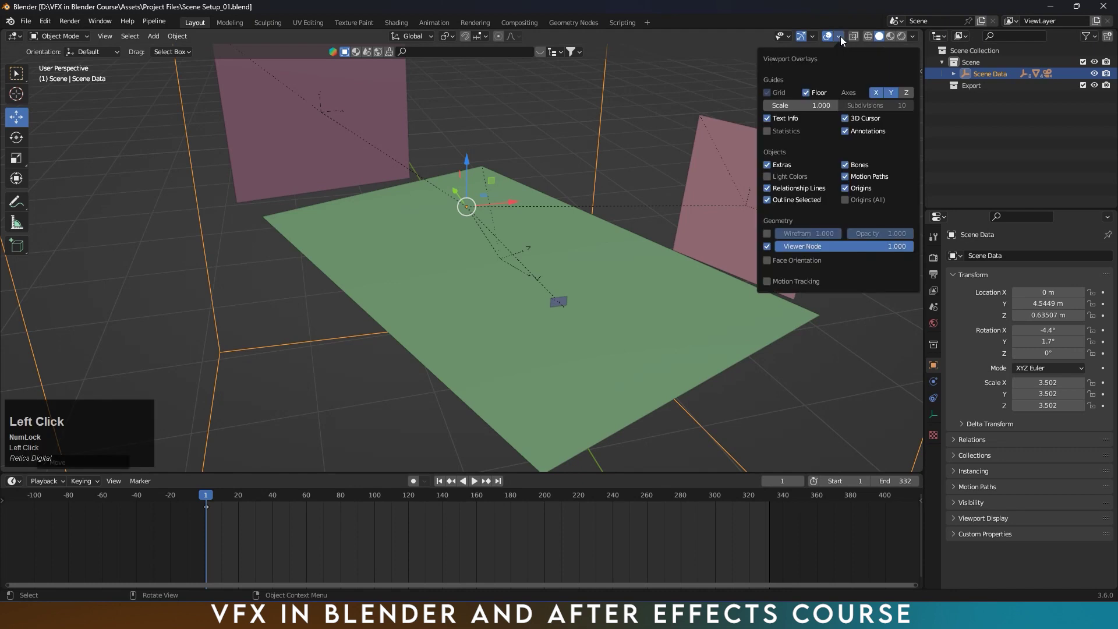
click(773, 237)
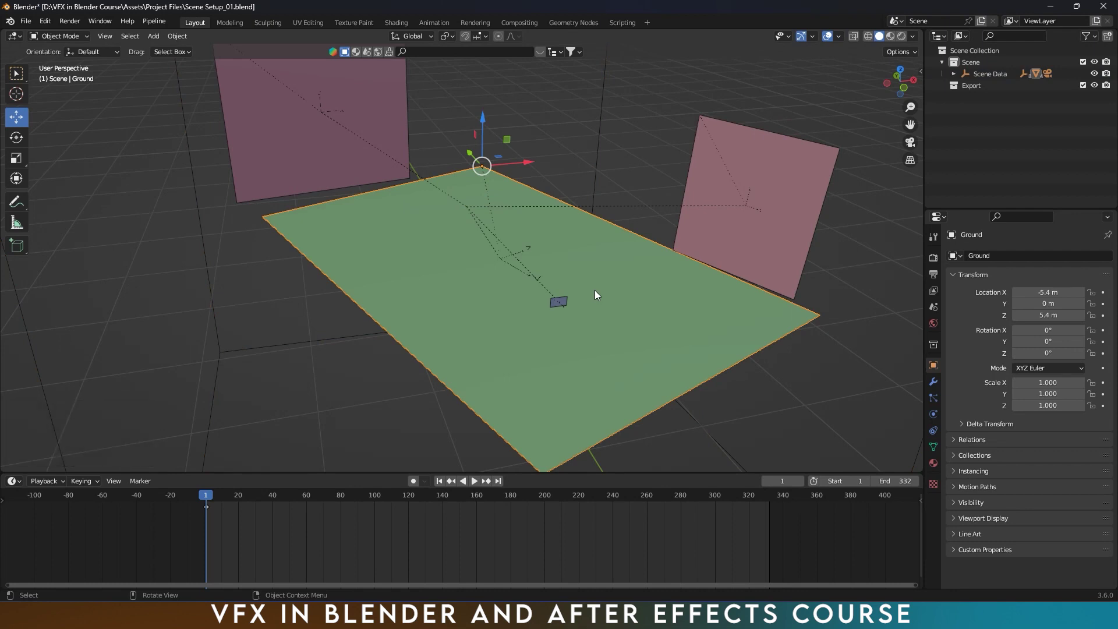
key(Tab)
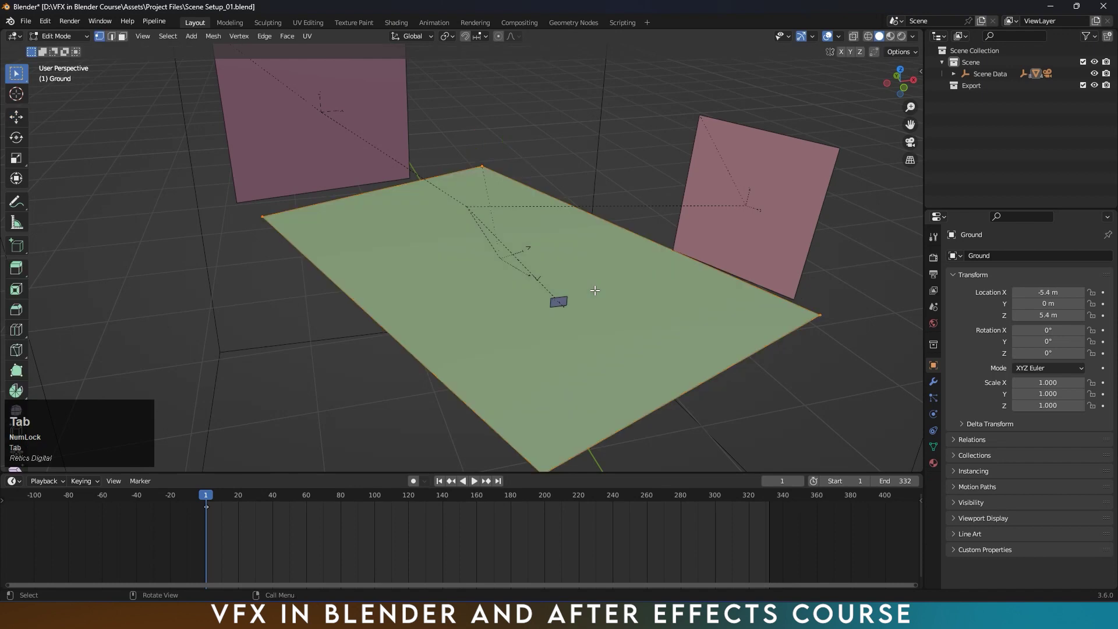
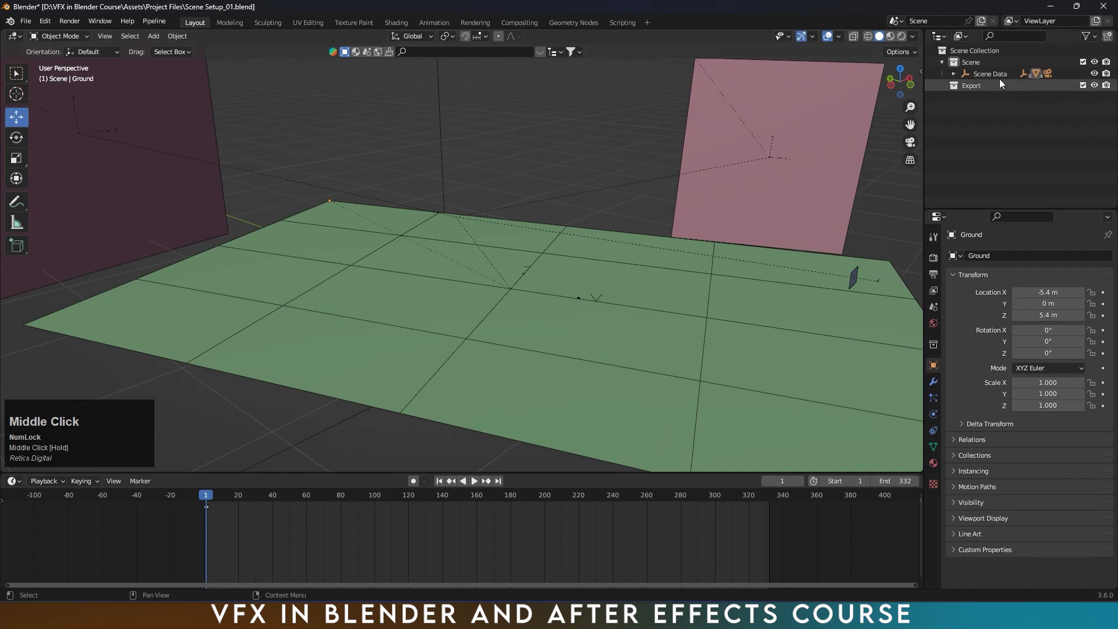
- Raise the Scene Data root slightly to about 0.62 m height and save the file
drag(998, 80, 465, 296)
drag(460, 184, 367, 271)
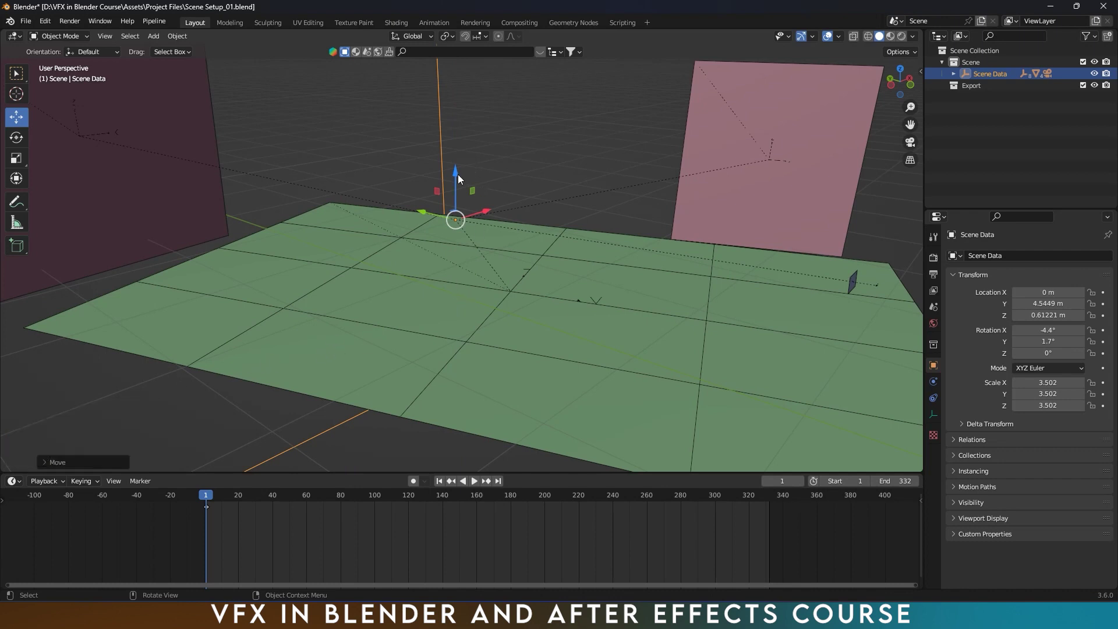
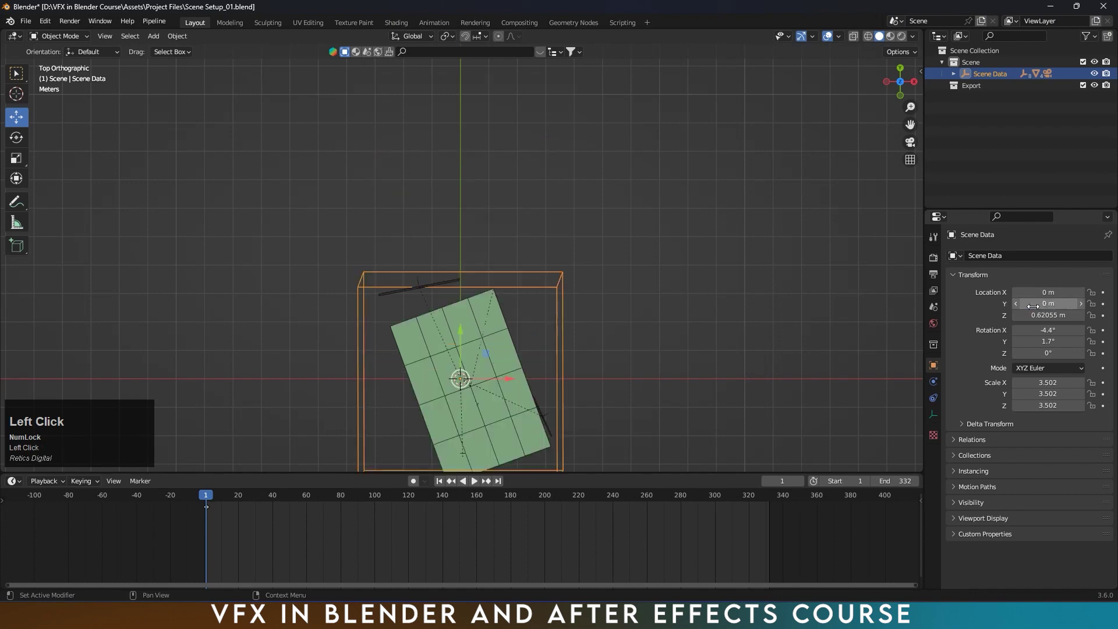
click(544, 386)
drag(567, 310, 516, 175)
key(ctrl+s)
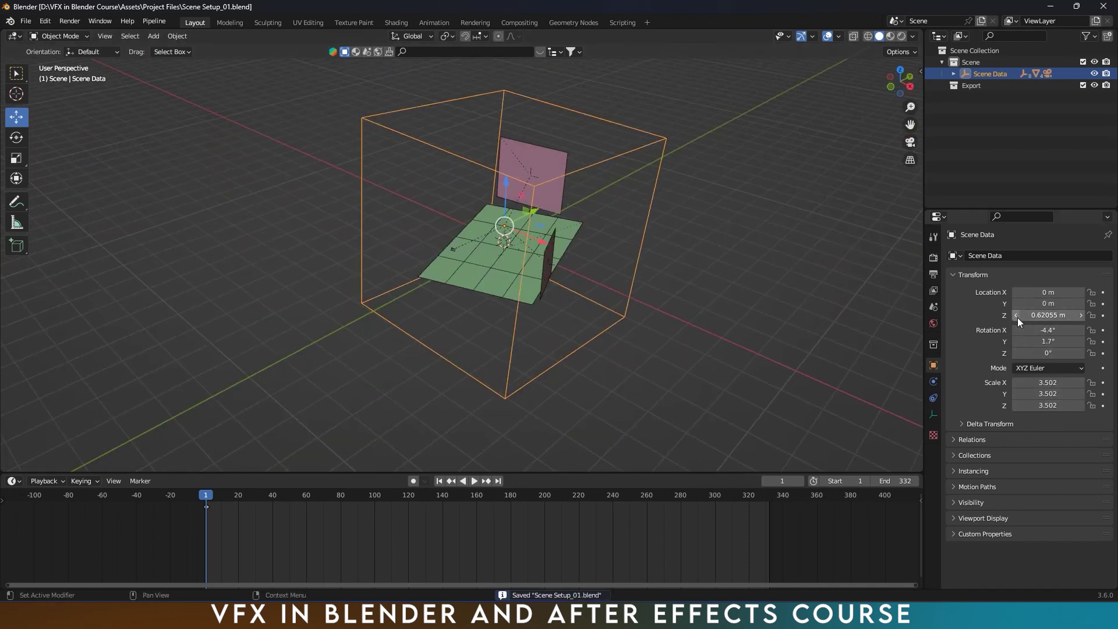
- Orbit around the scene and bring up the Object menu operations
drag(528, 279, 988, 81)
click(988, 81)
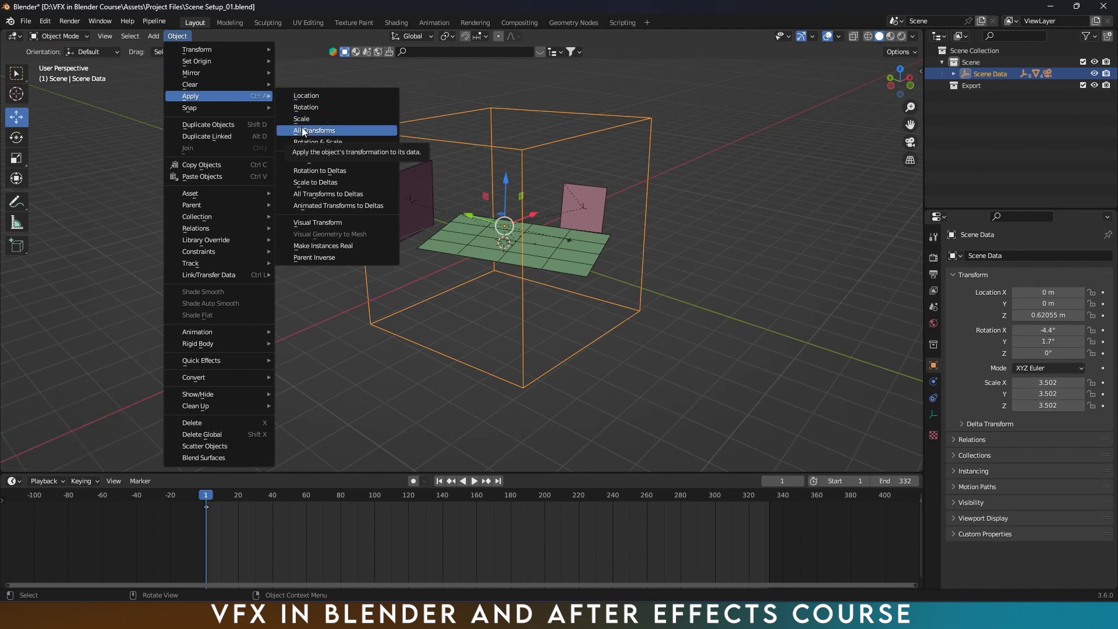
- Apply all transforms to Scene Data, inspect the ground plane, save, and look through the tracked camera
double_click(304, 133)
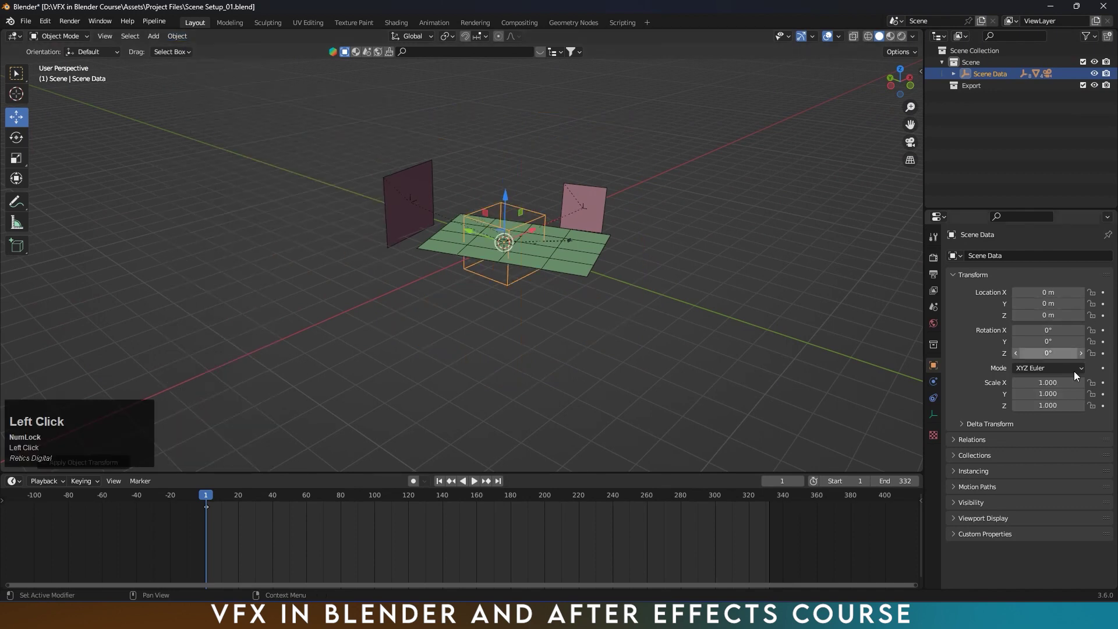
drag(649, 241, 531, 235)
scroll(up, 3)
scroll(up, 3)
drag(444, 277, 472, 274)
drag(561, 271, 464, 264)
key(ctrl+s)
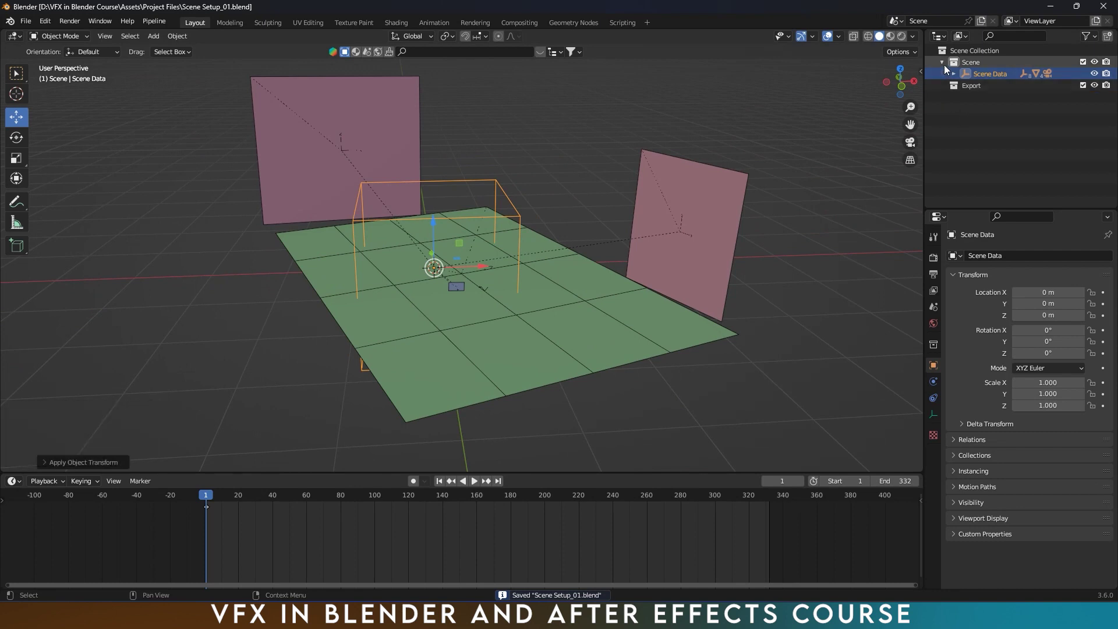
key(ctrl+s)
- Play back the tracked shot, scrub to frame 68, then stop near the start of the shot
click(1006, 154)
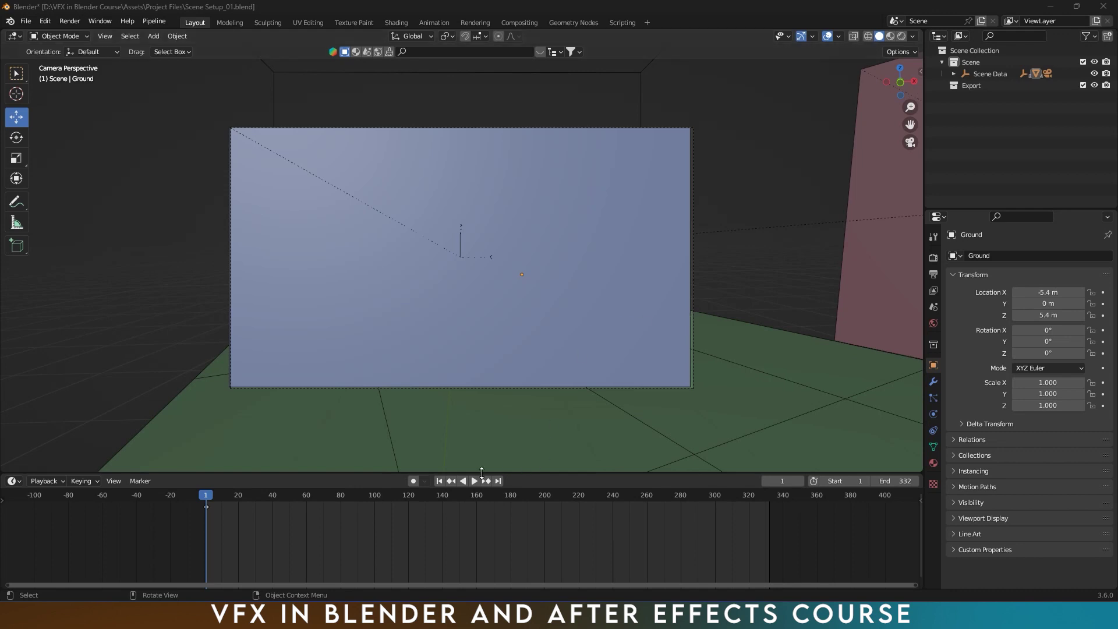
click(481, 485)
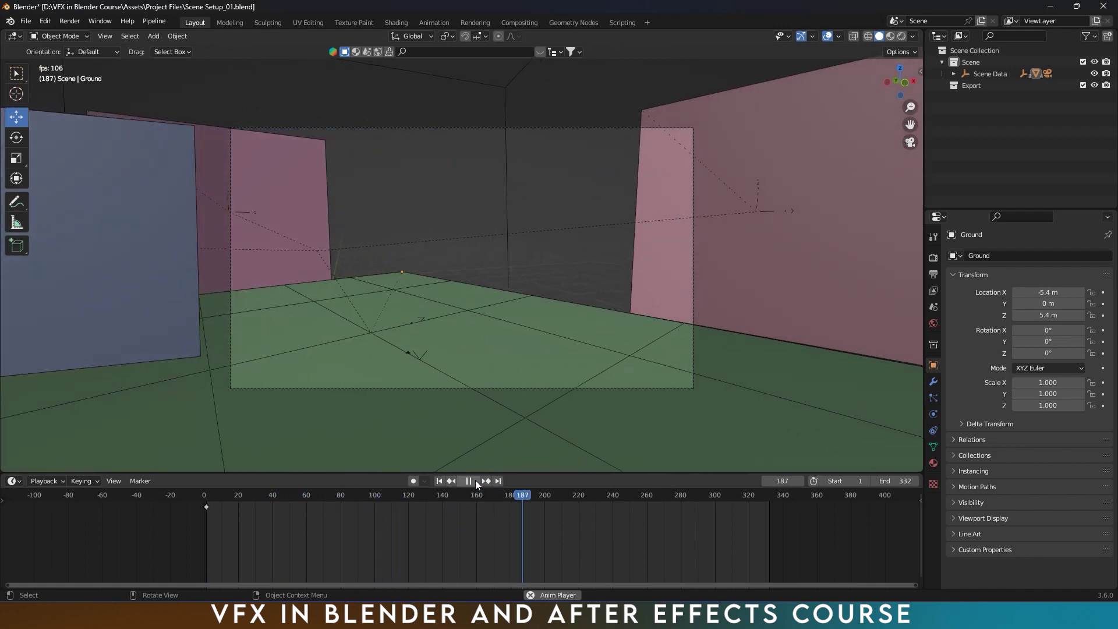
drag(479, 485, 376, 313)
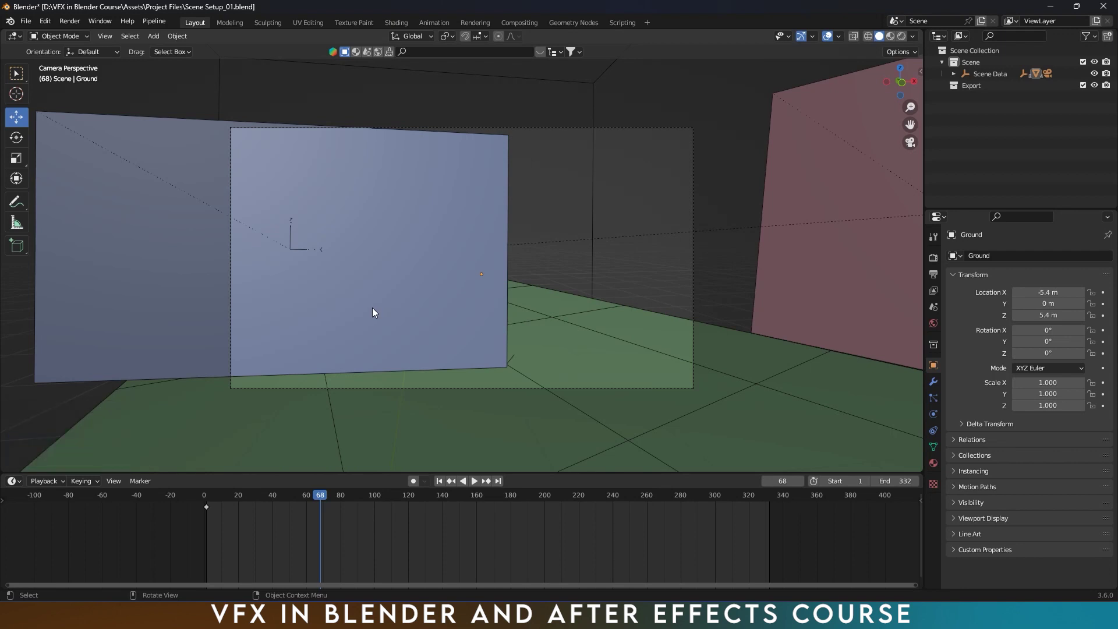
click(305, 501)
- Expand Scene Data in the Outliner and reveal the video plane inside the Room Video.mp4 anchor point
drag(295, 501, 958, 81)
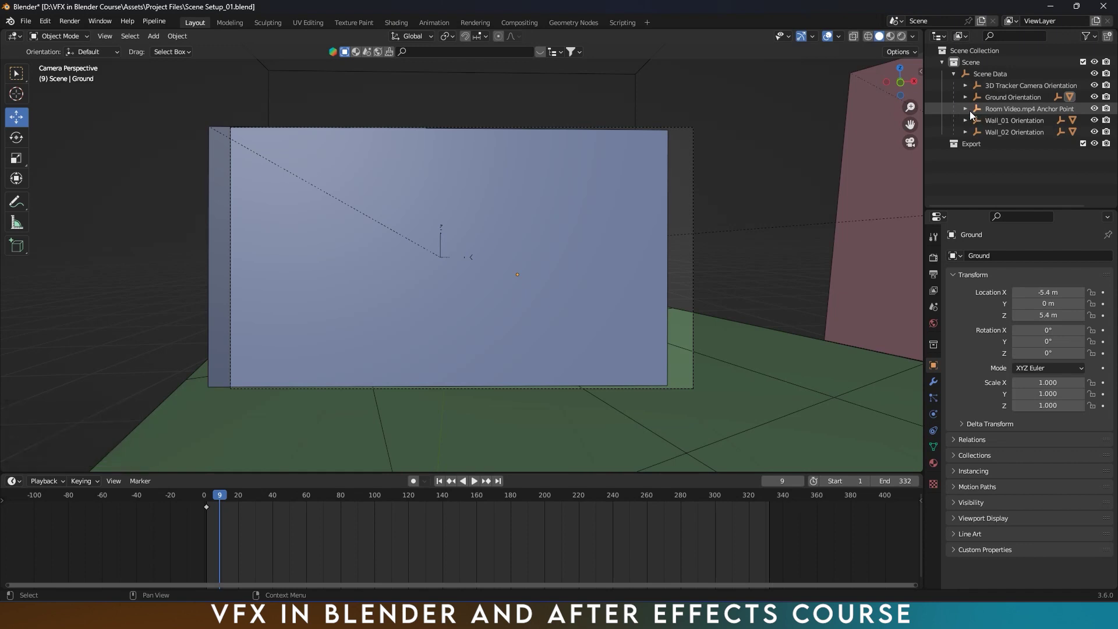
click(992, 121)
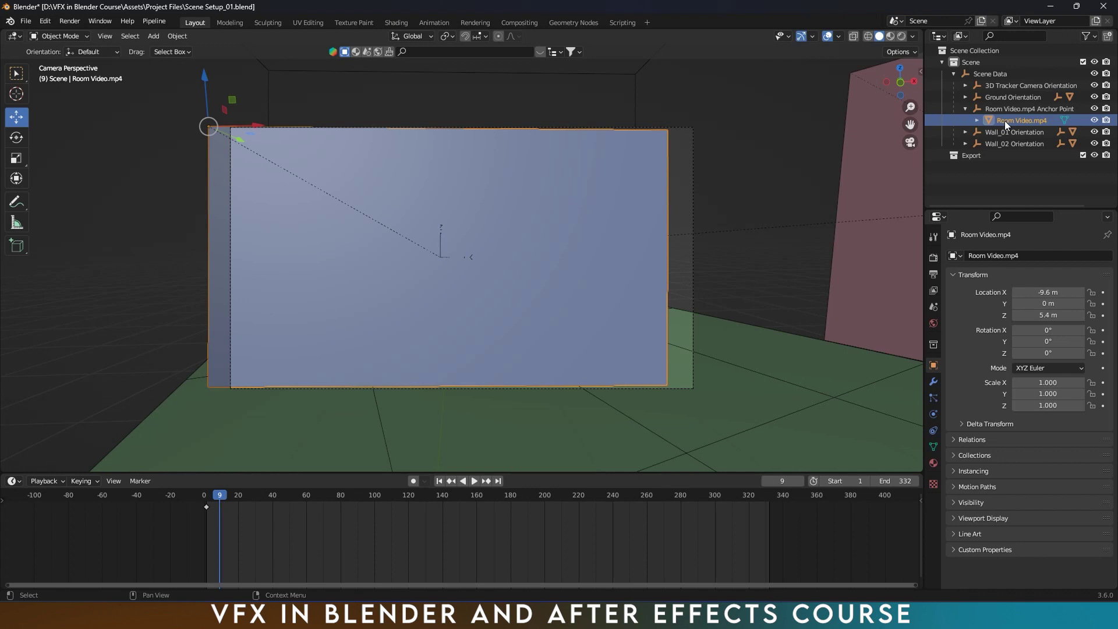
double_click(1001, 117)
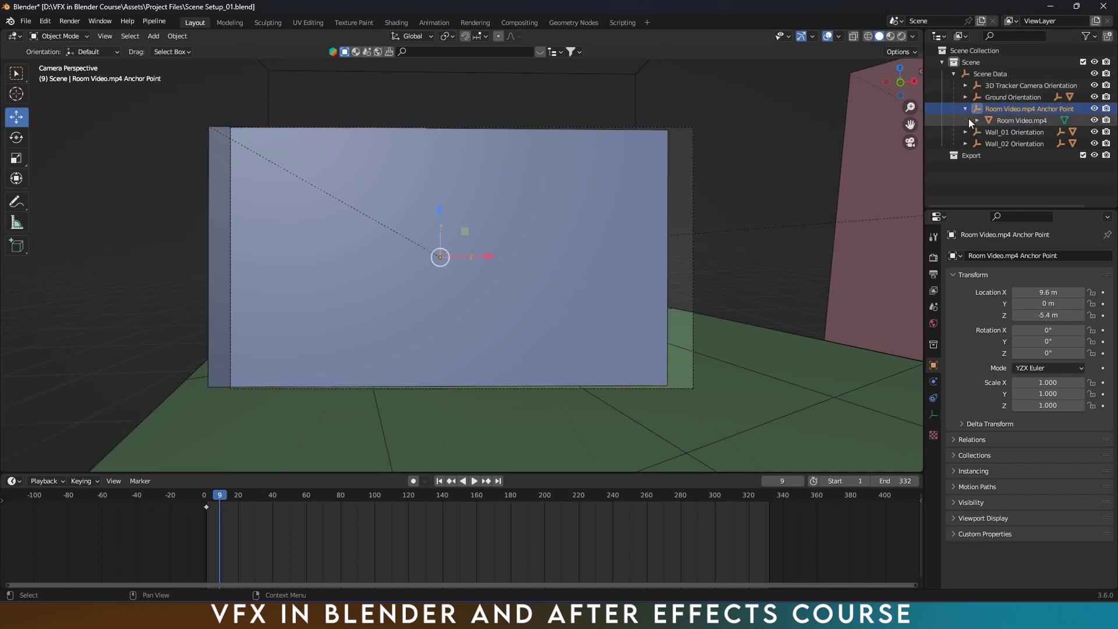
click(979, 126)
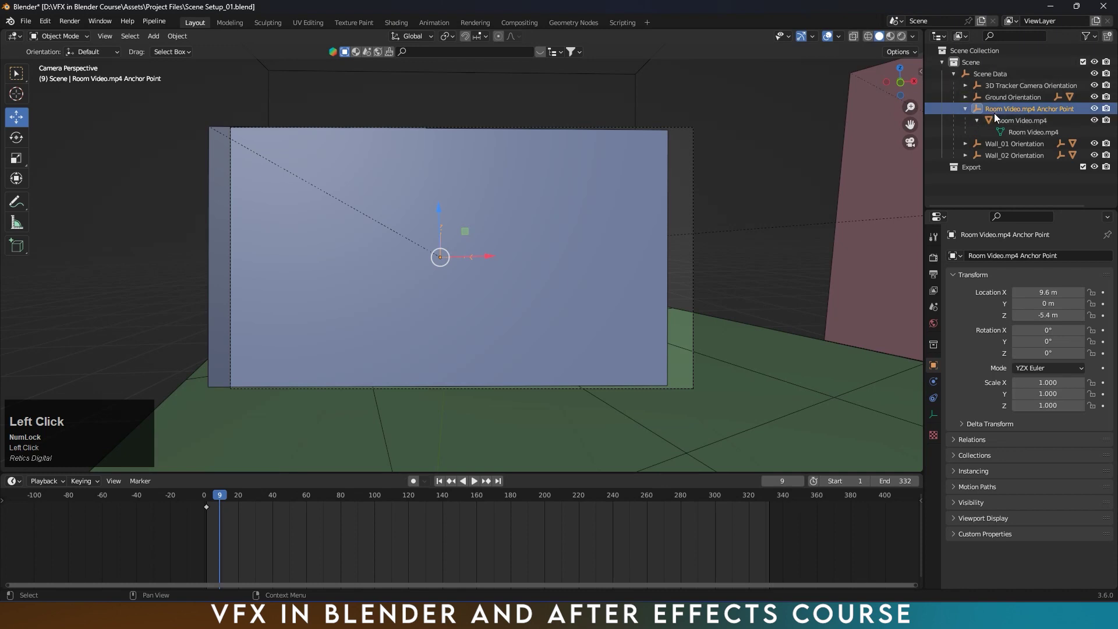
click(972, 112)
click(969, 114)
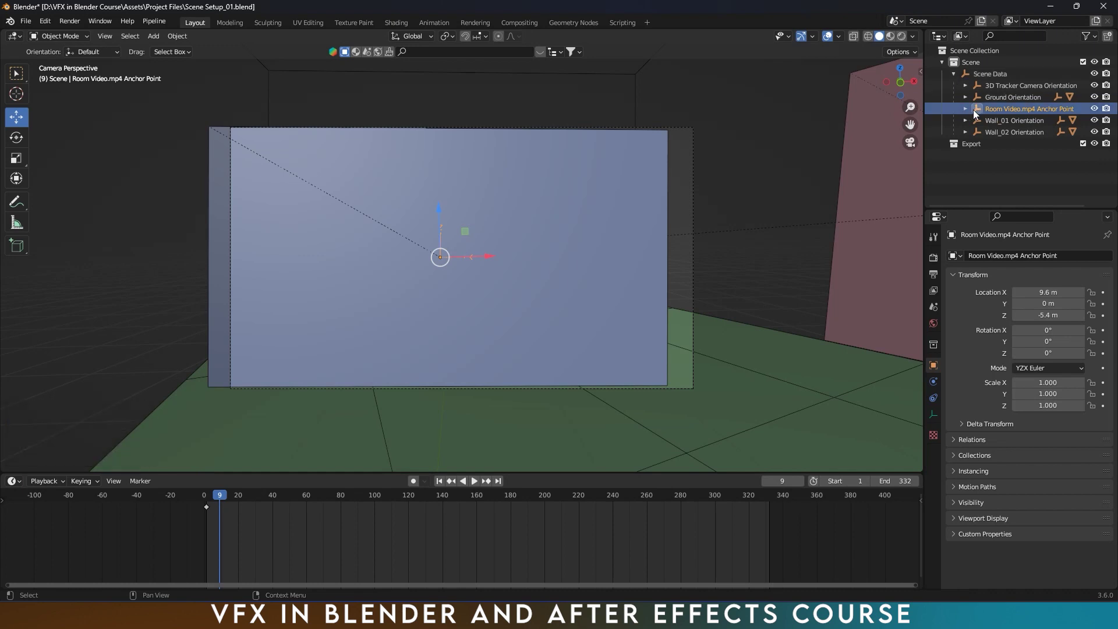
double_click(969, 114)
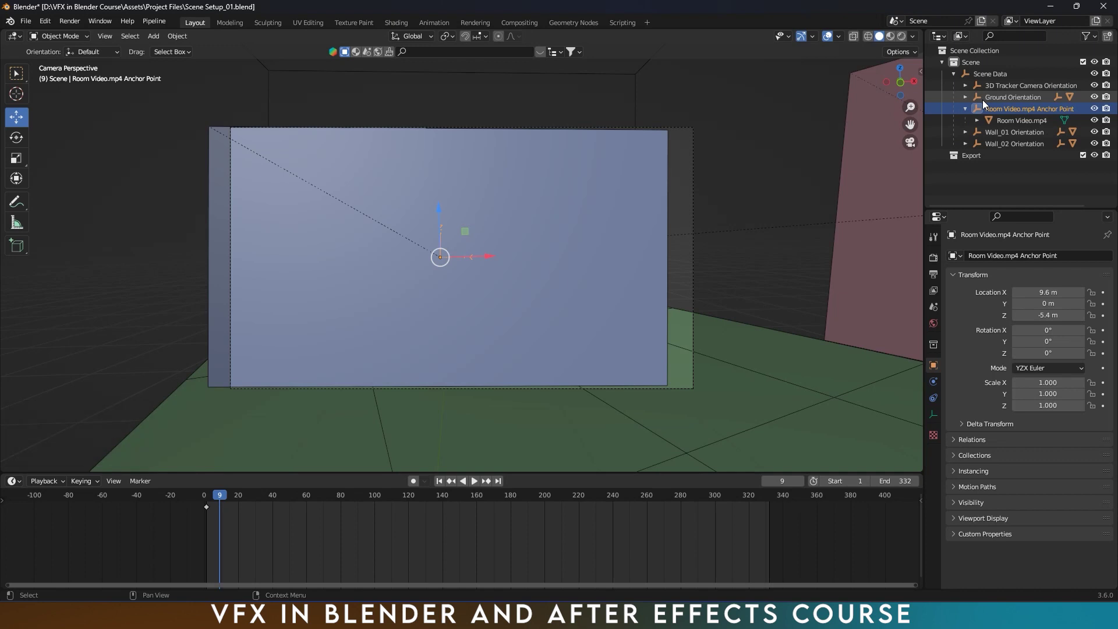
- Delete the Room Video anchor point with its plane via Delete Hierarchy and save the file
click(1097, 112)
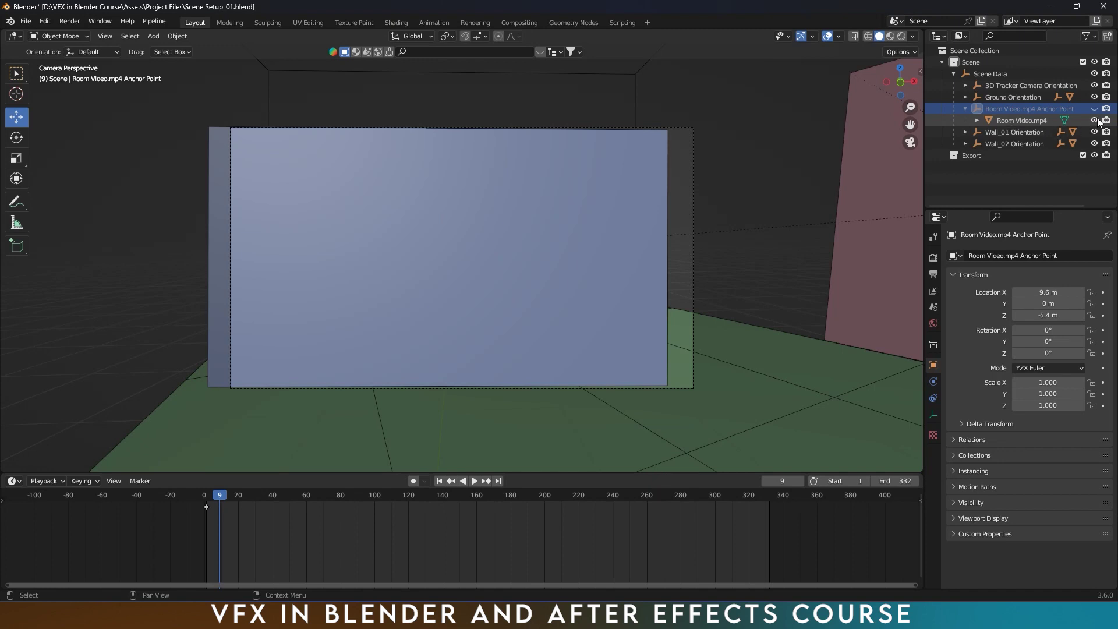
double_click(1099, 115)
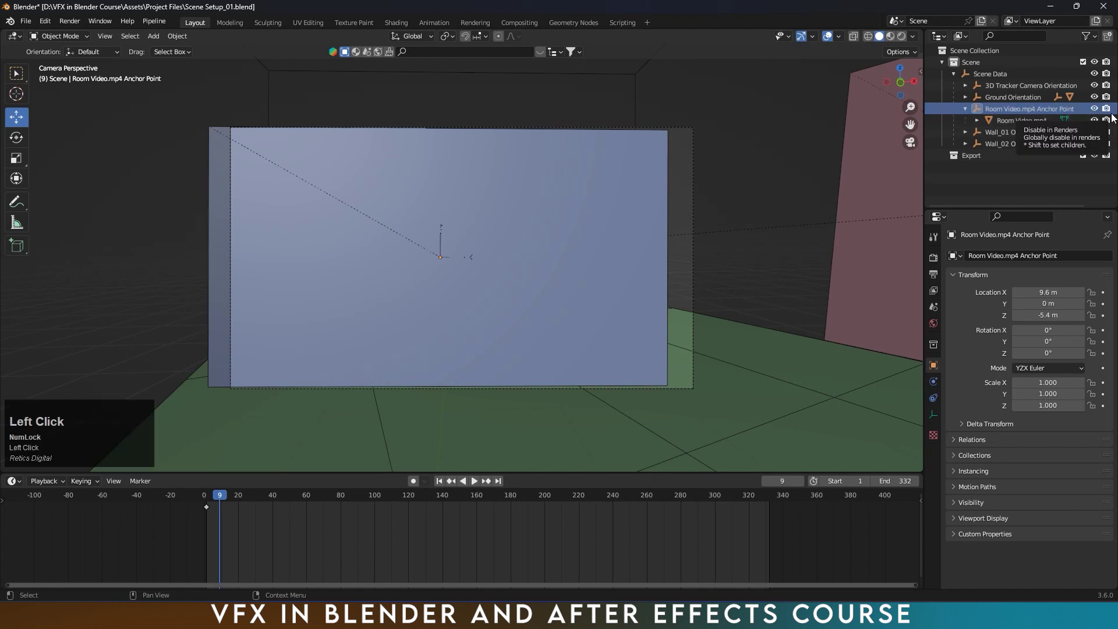
click(993, 113)
right_click(992, 113)
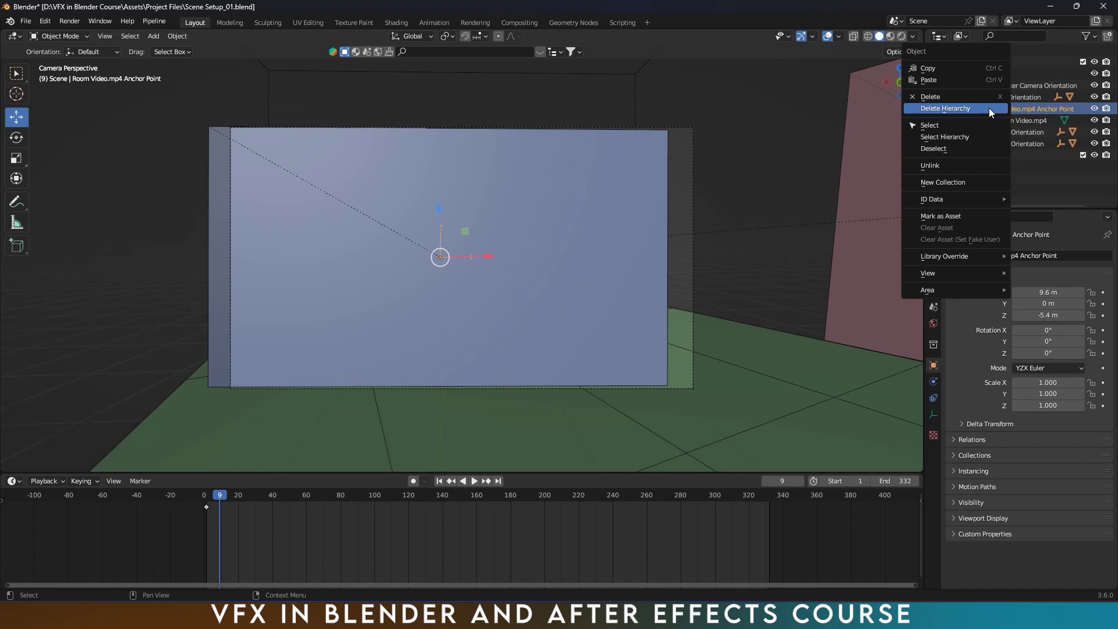
click(993, 114)
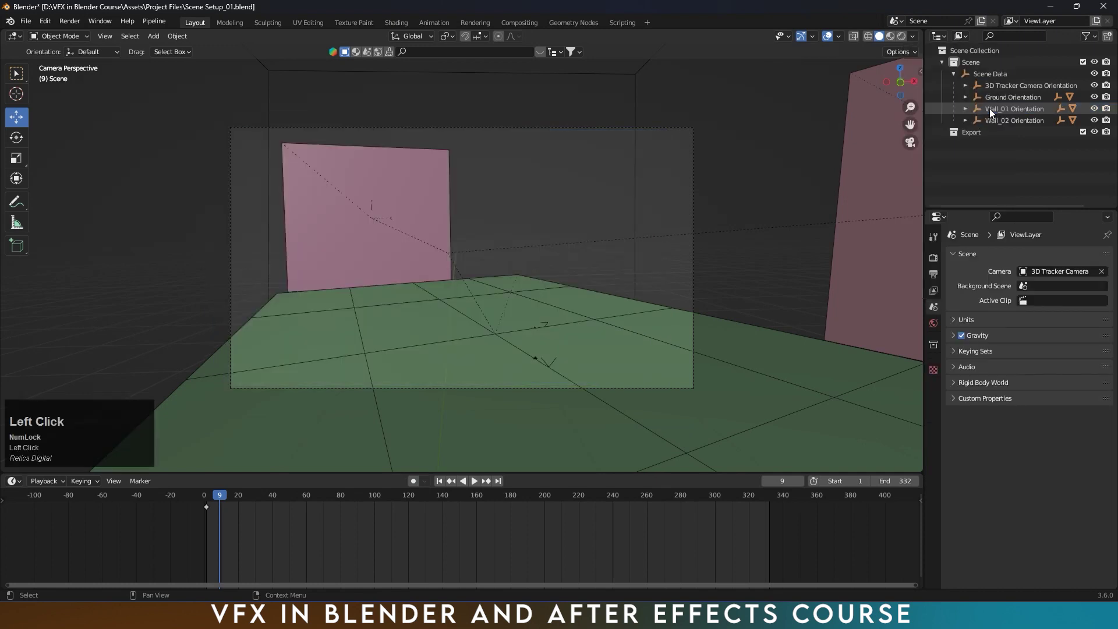
key(ctrl+s)
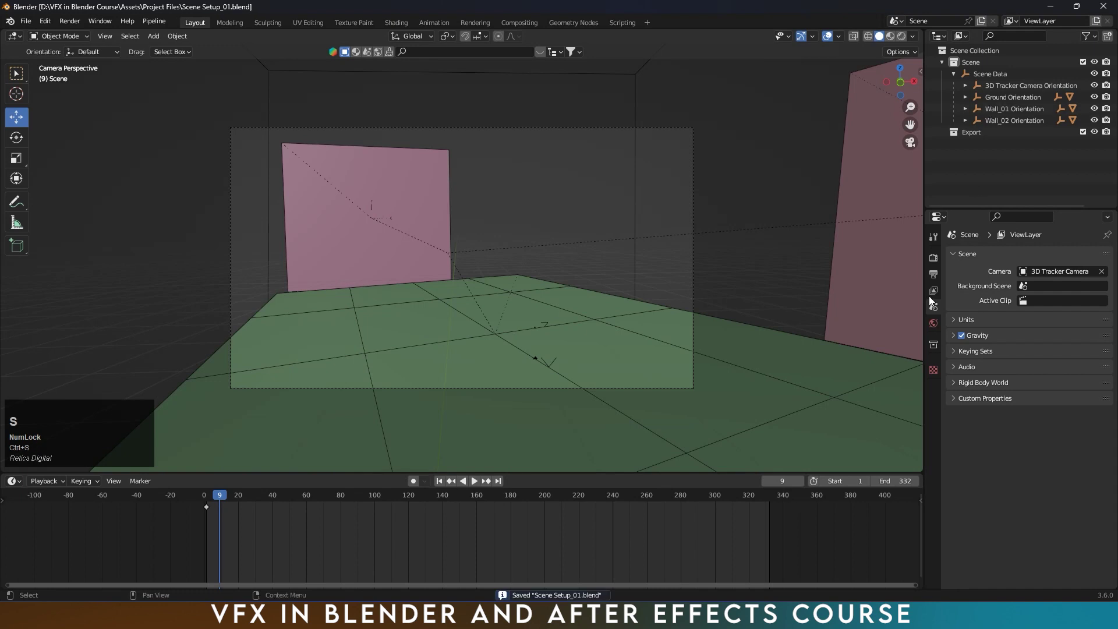
- At frame 88, expand the camera orientation and select the 3D Tracker Camera, checking its animated parent
drag(347, 496, 968, 91)
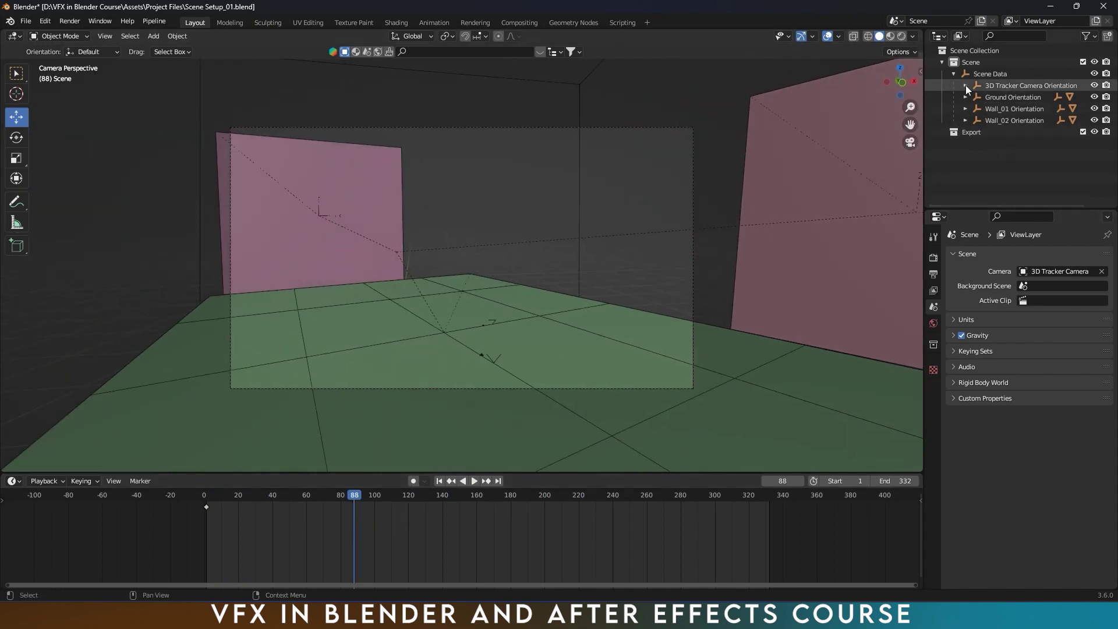
click(967, 90)
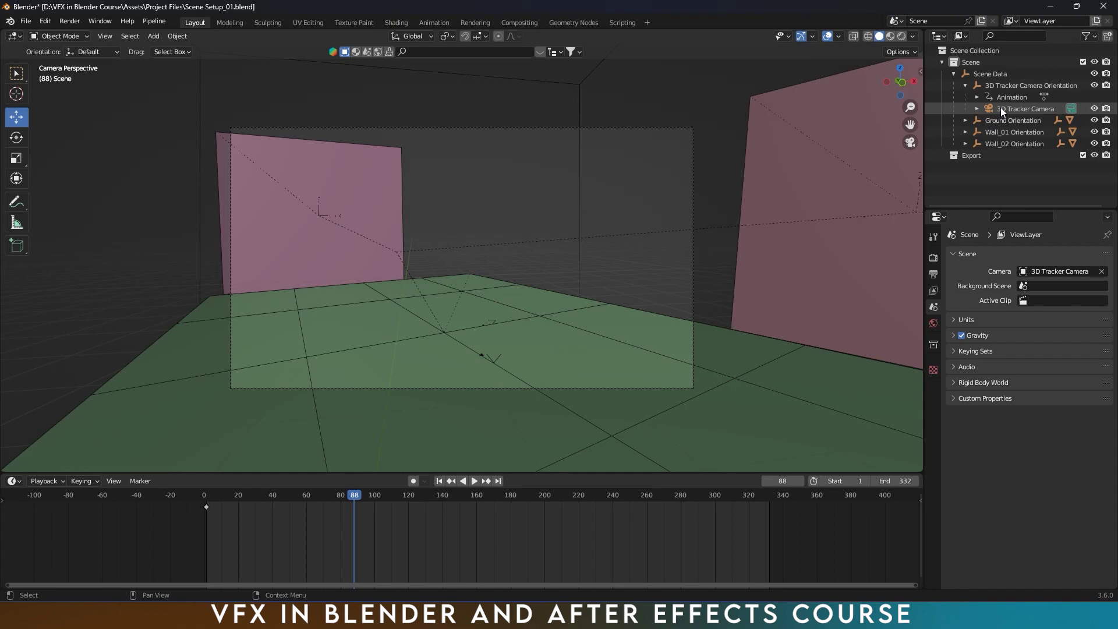
click(1004, 112)
drag(1004, 112, 240, 522)
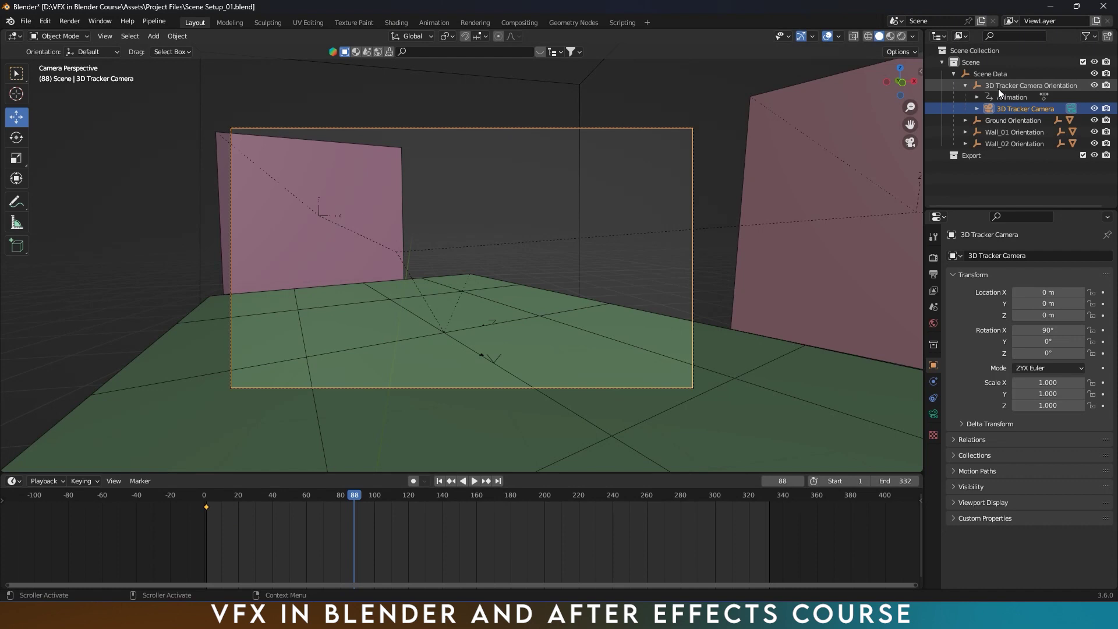
click(1002, 93)
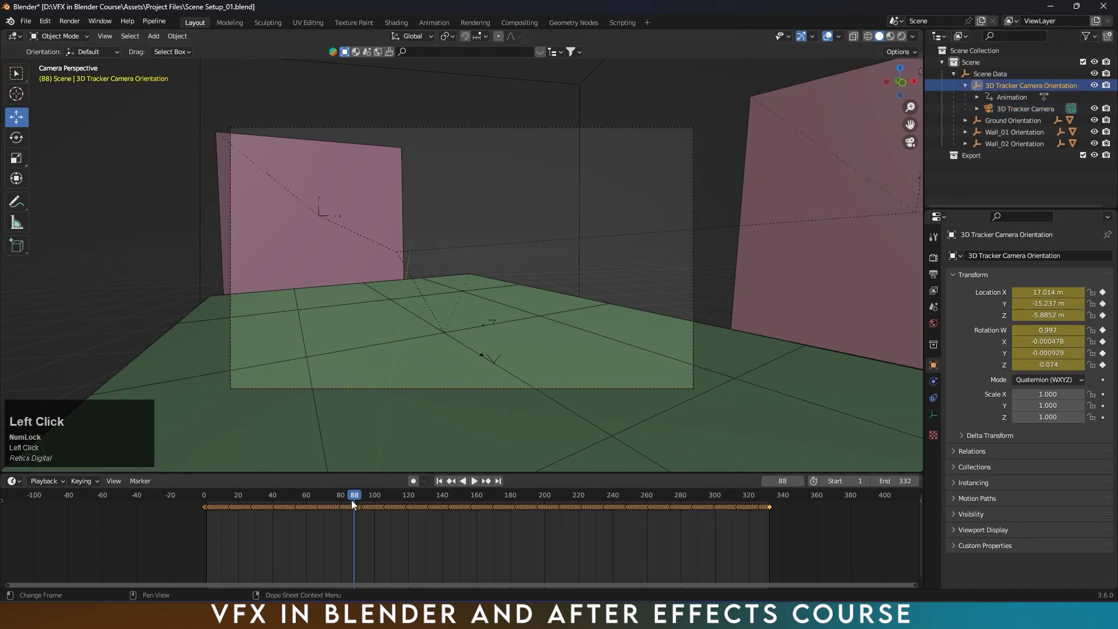
click(1002, 117)
- Enable camera background images using the Room Video.mp4 movie clip as source
double_click(1002, 117)
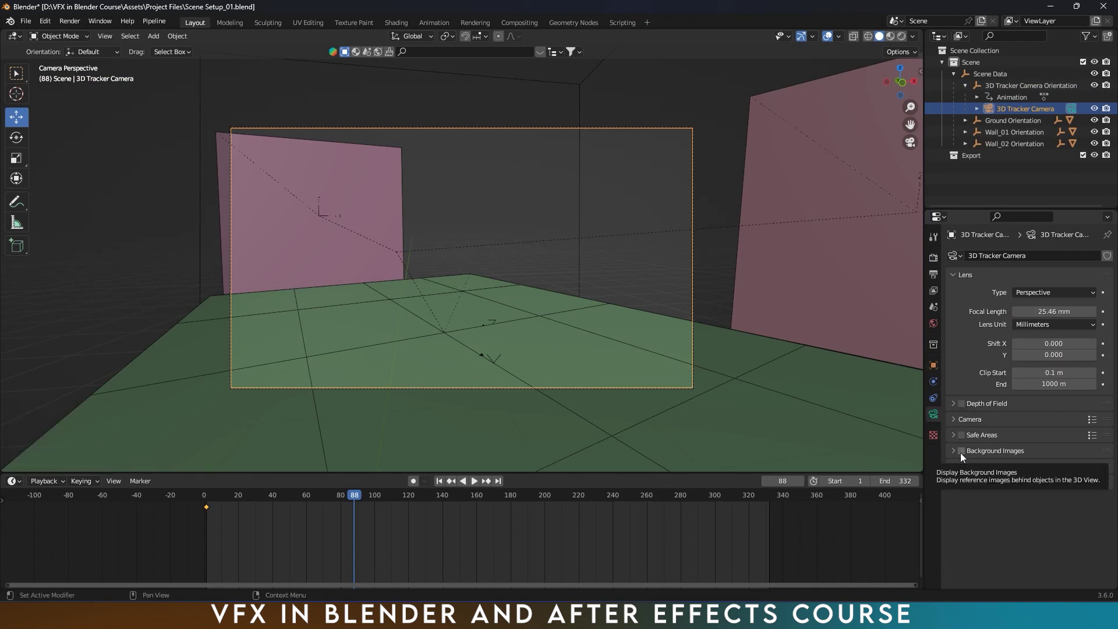
double_click(962, 456)
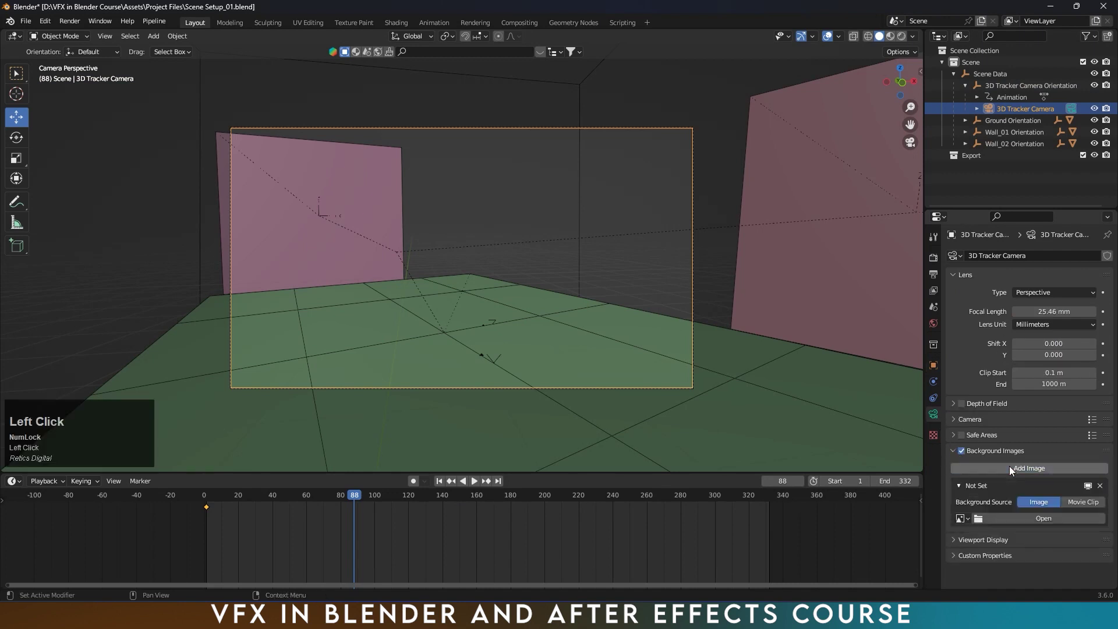
scroll(down, 3)
click(1030, 519)
- Adjust the footage opacity and draw it in front of the 3D objects
drag(410, 167, 994, 540)
scroll(down, 3)
drag(1062, 534, 1109, 533)
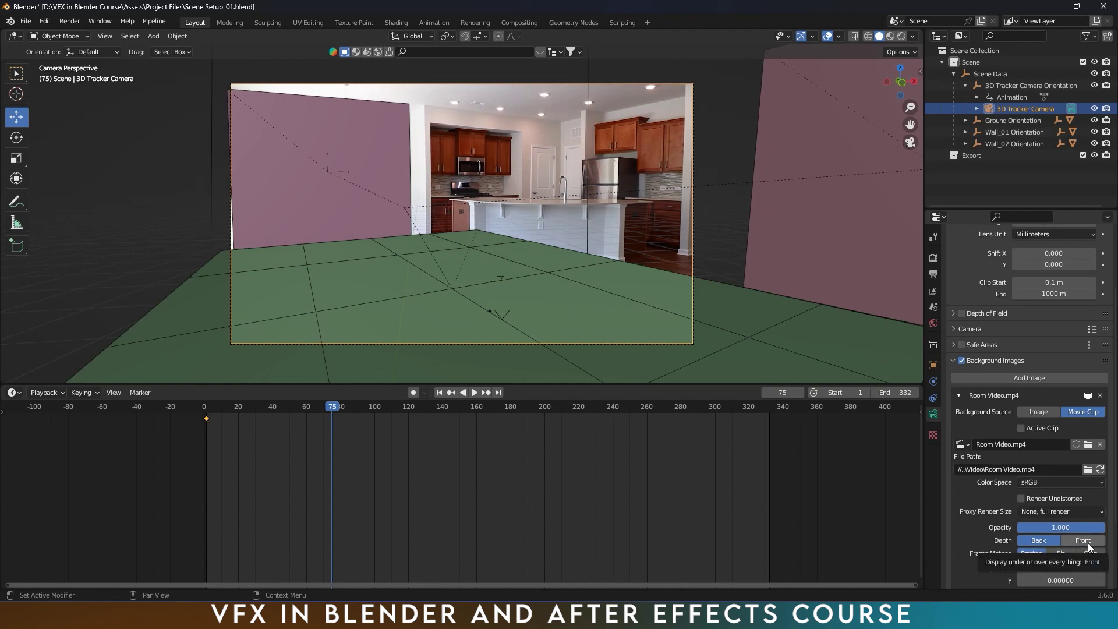
click(1091, 548)
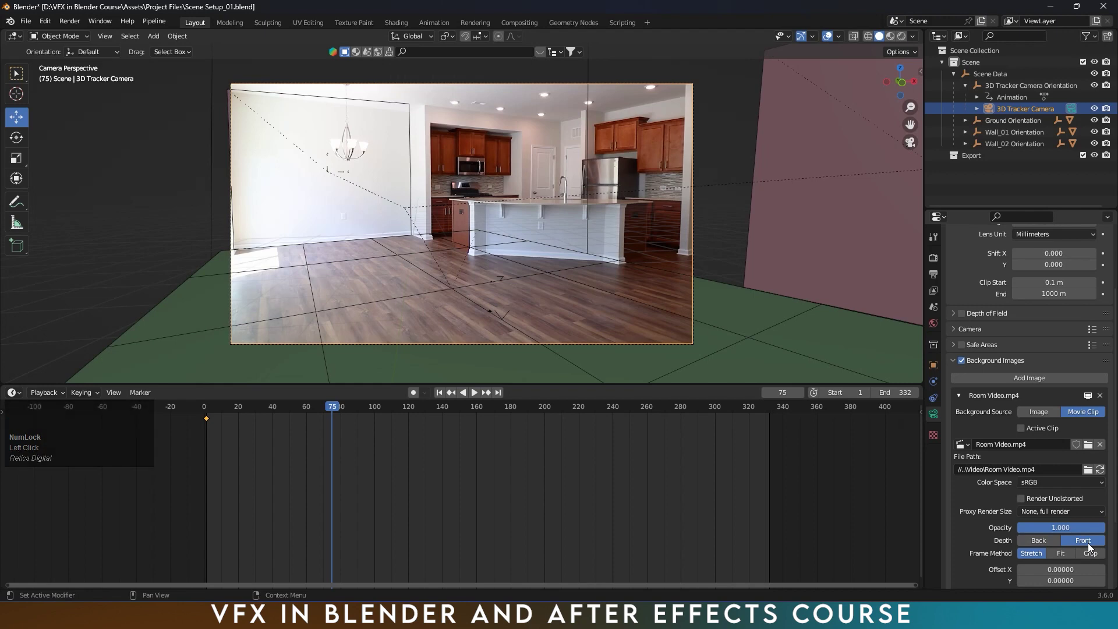
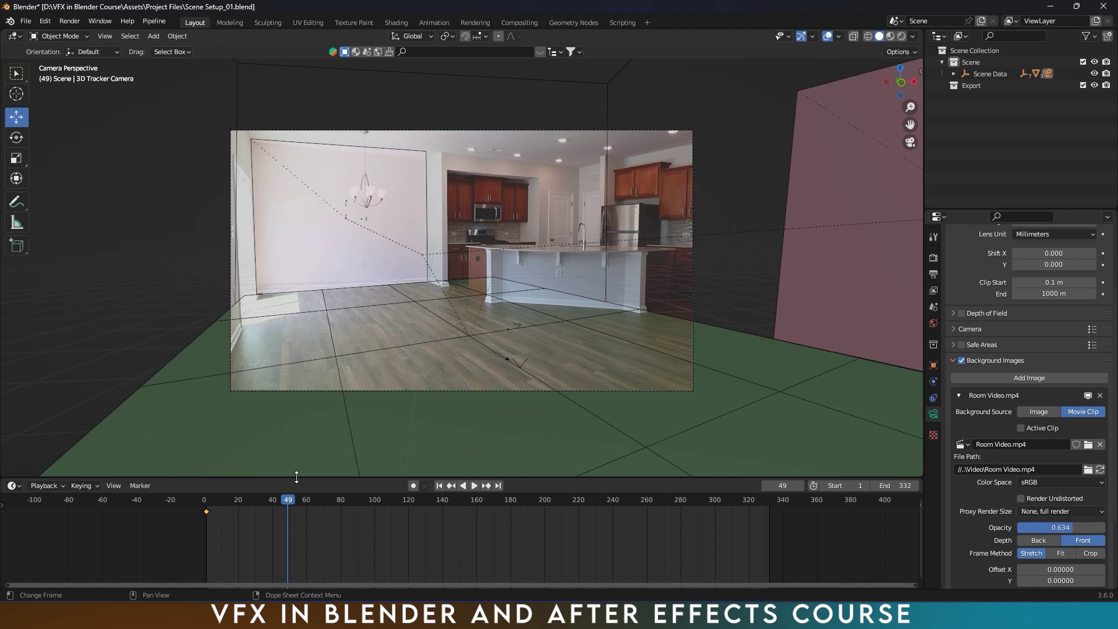
- Create a new collection, rename it Meshes, and make it the active collection
click(974, 110)
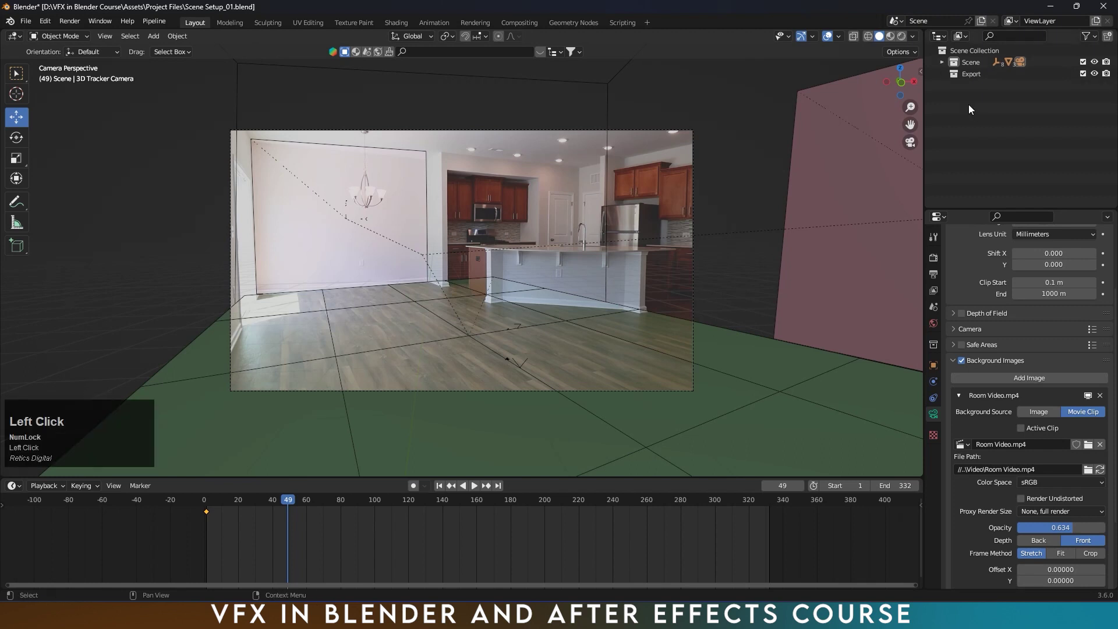
right_click(970, 108)
click(970, 108)
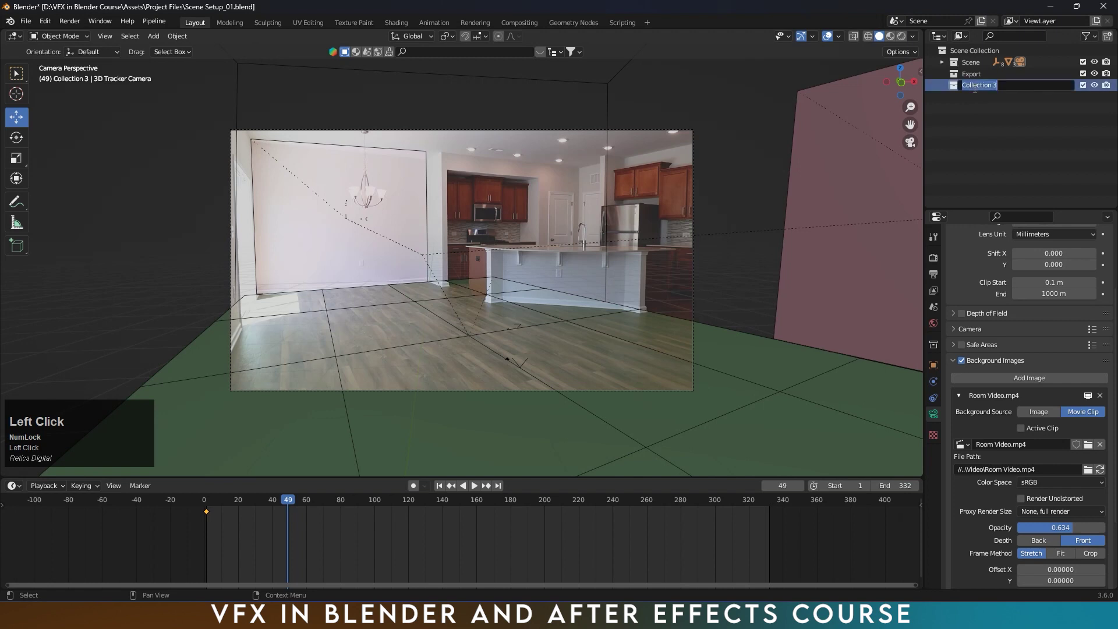
key(shift+m)
key(e)
key(Return)
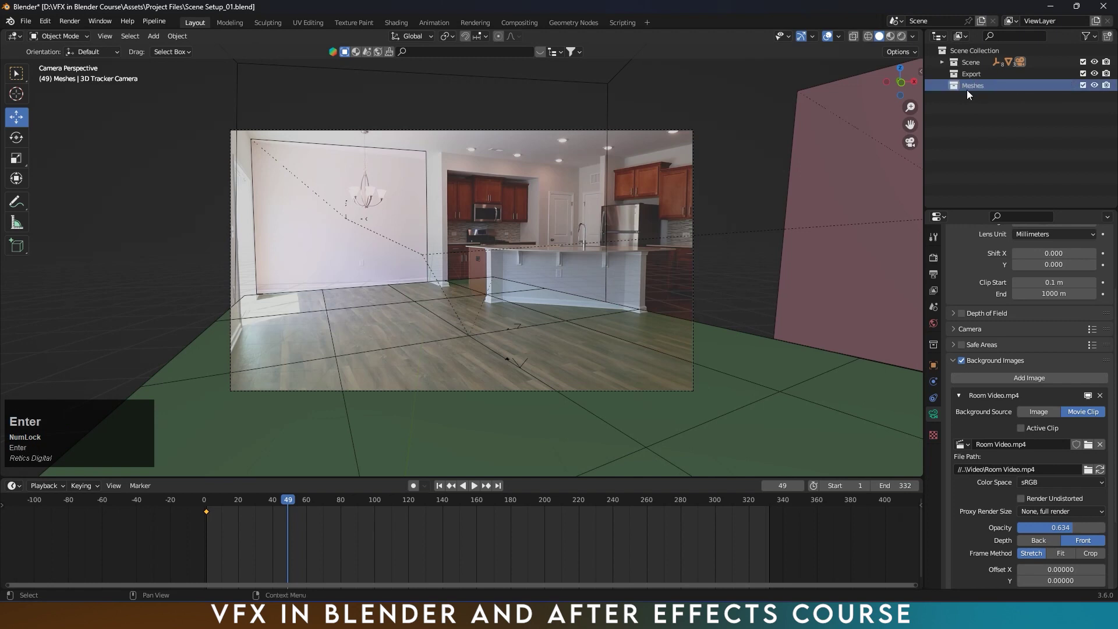
click(990, 87)
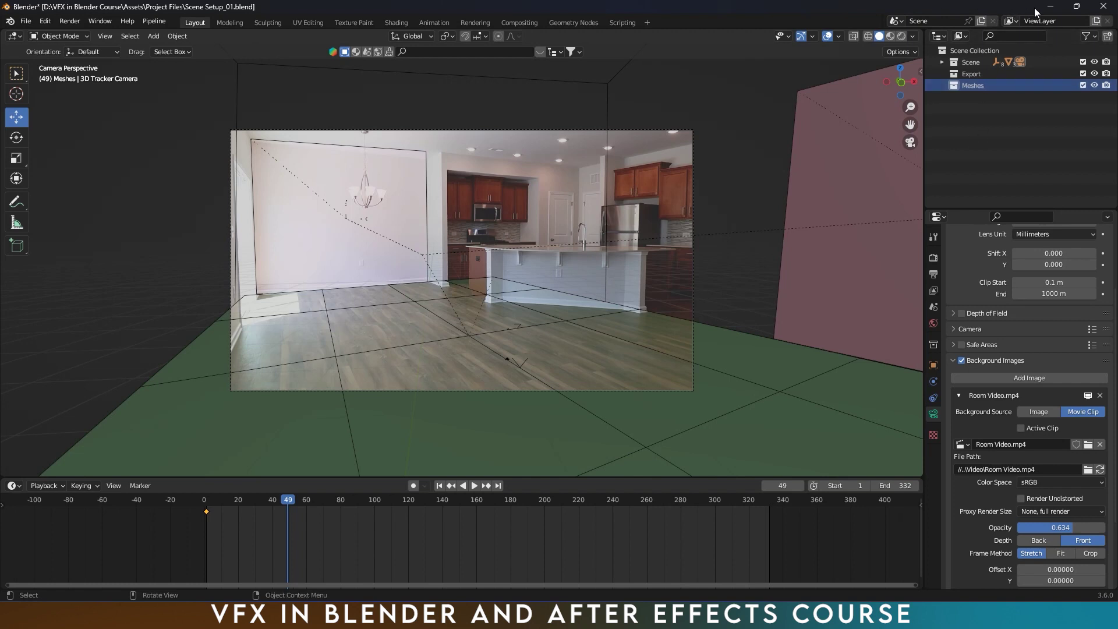
- Append the table mesh Cube.001 from Table.blend into the Meshes collection
double_click(33, 25)
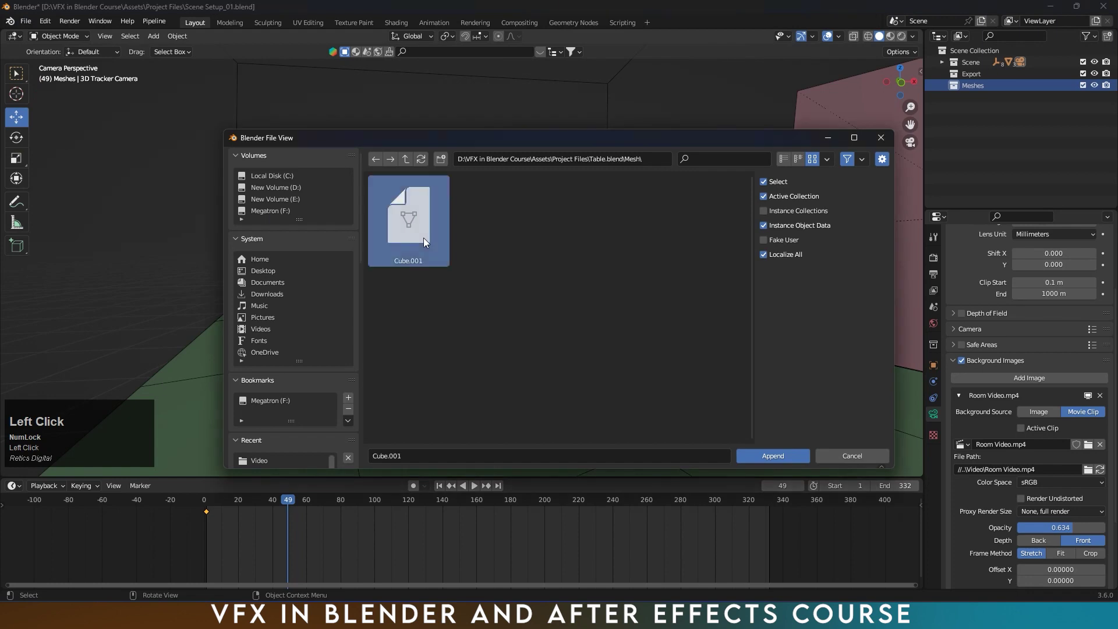
click(785, 462)
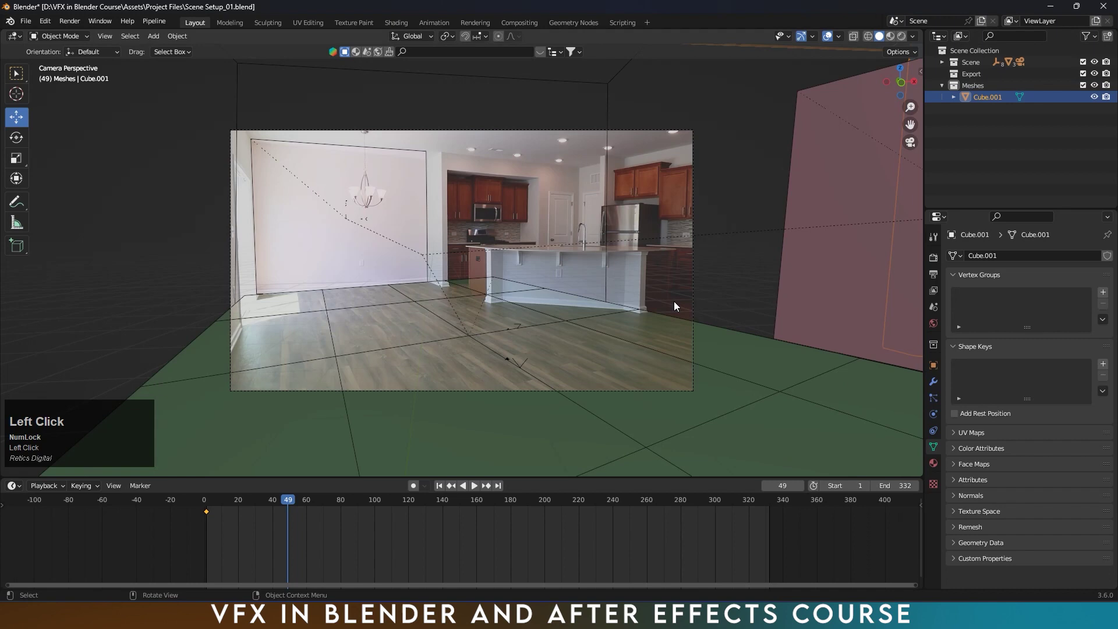
click(741, 350)
click(550, 440)
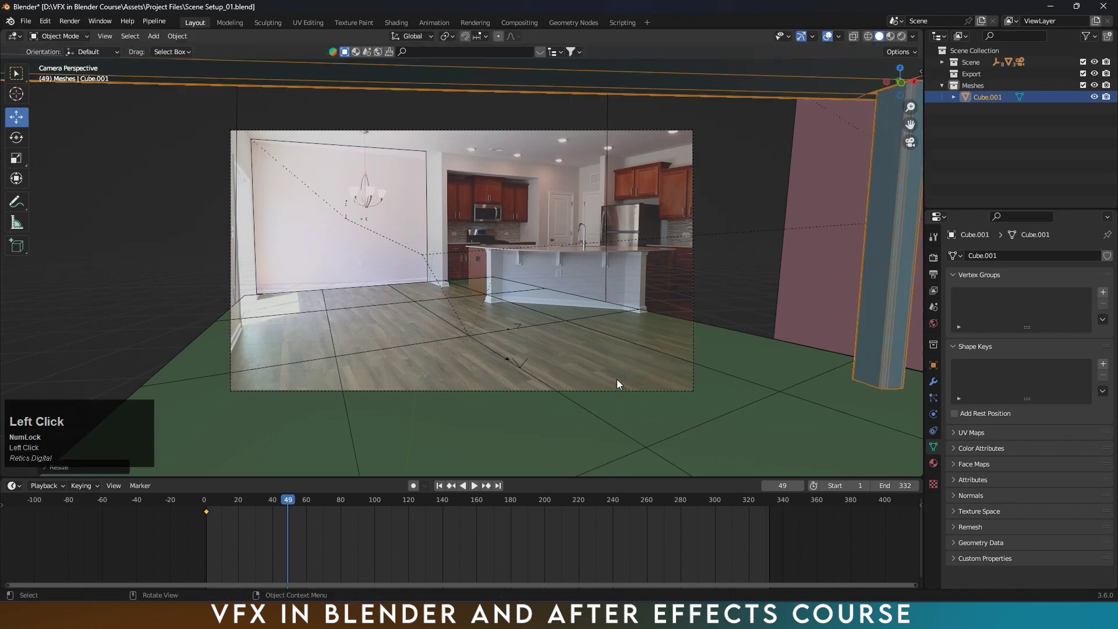
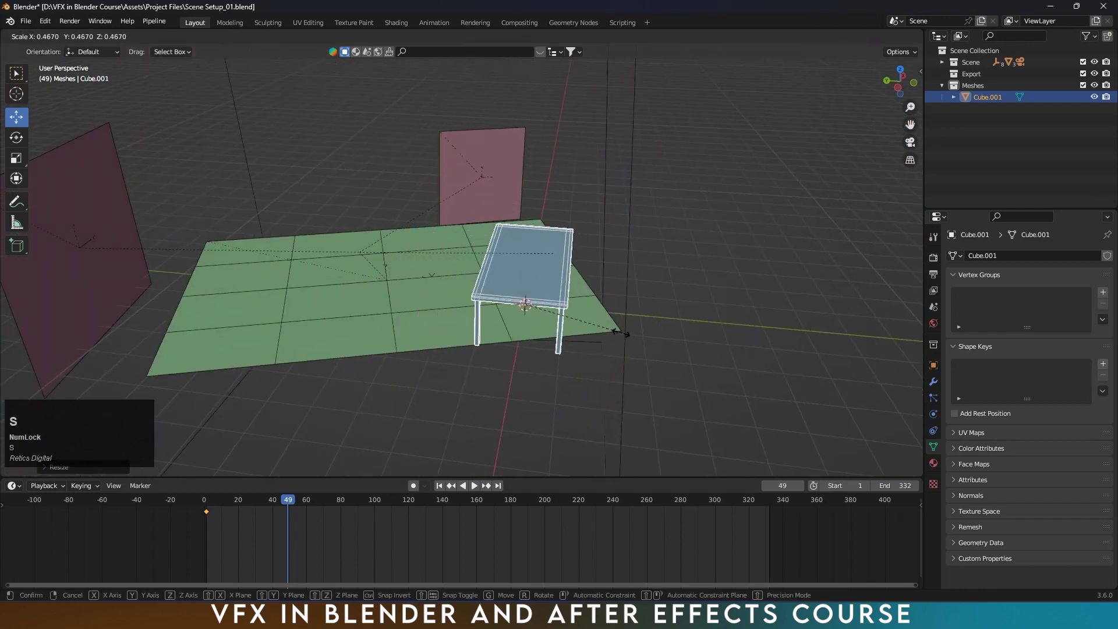
- Scale the table down to about 0.47 on the ground plane and save the file
click(590, 333)
drag(598, 326, 498, 315)
drag(499, 315, 378, 331)
drag(378, 331, 306, 336)
key(ctrl+s)
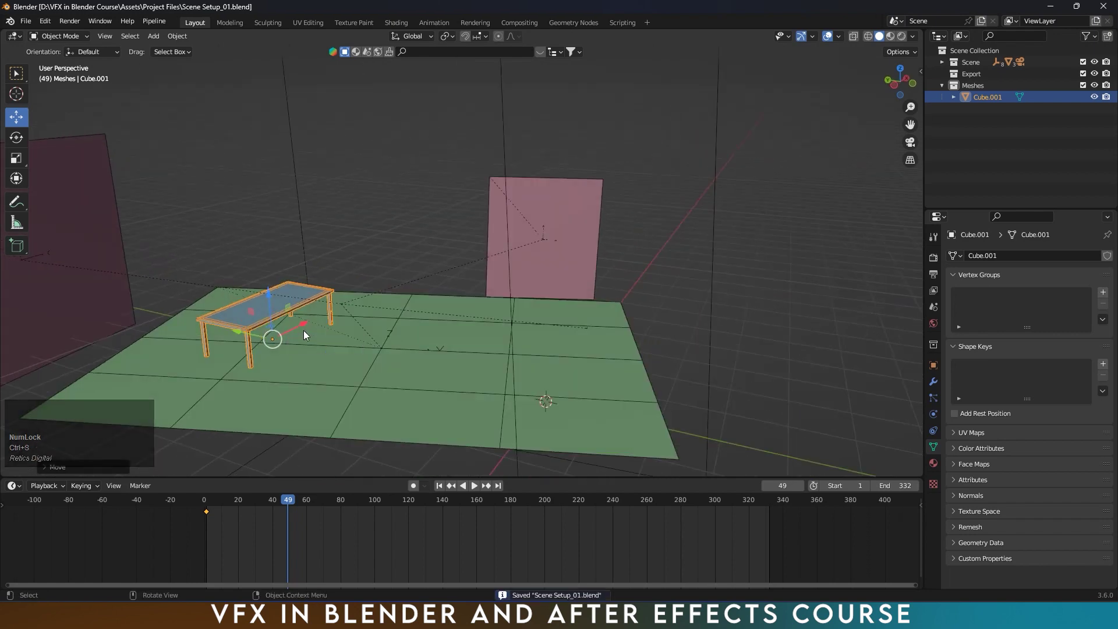
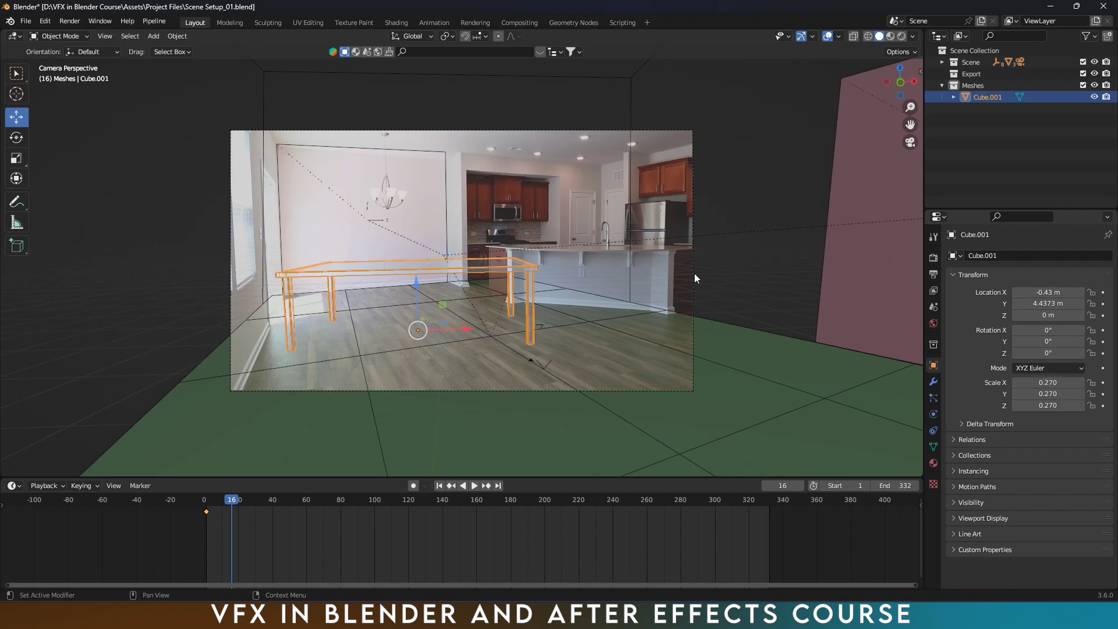
- Rotate the table 21° about Z to line up with the footage and save
click(572, 305)
click(1006, 180)
key(ctrl+s)
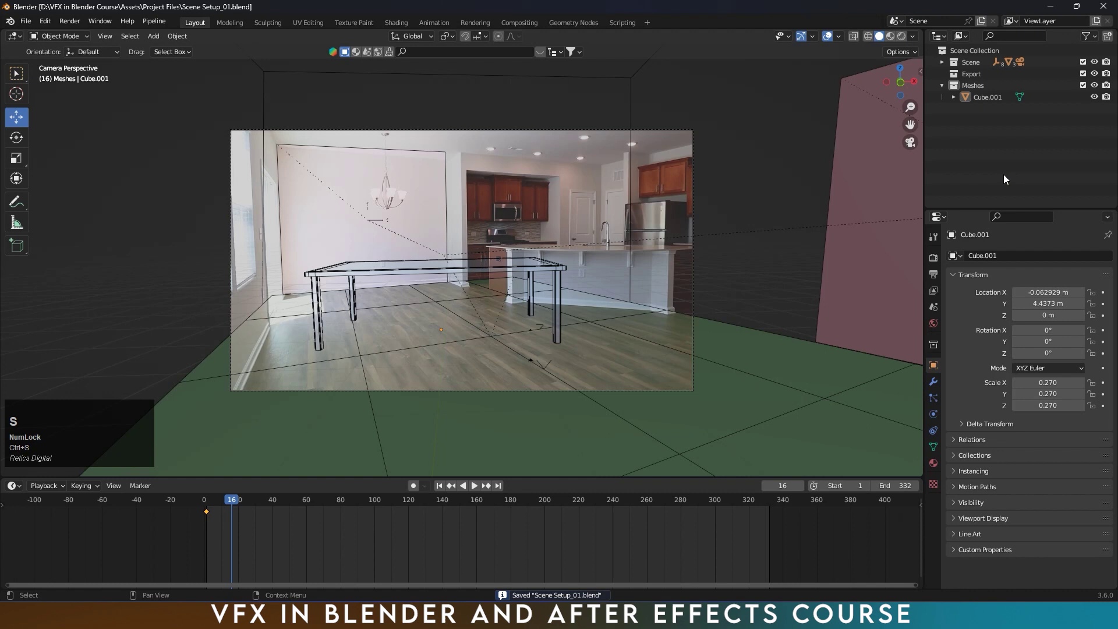
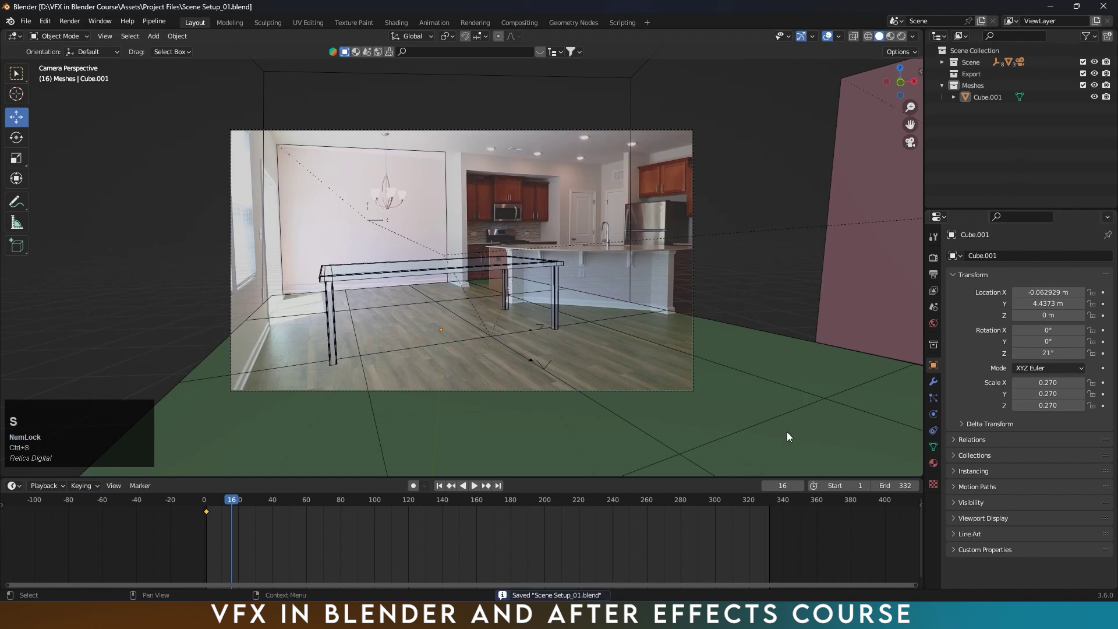
key(ctrl+s)
- Play back the tracked shot to check the table's alignment, then scrub to an earlier frame
key(space)
click(477, 493)
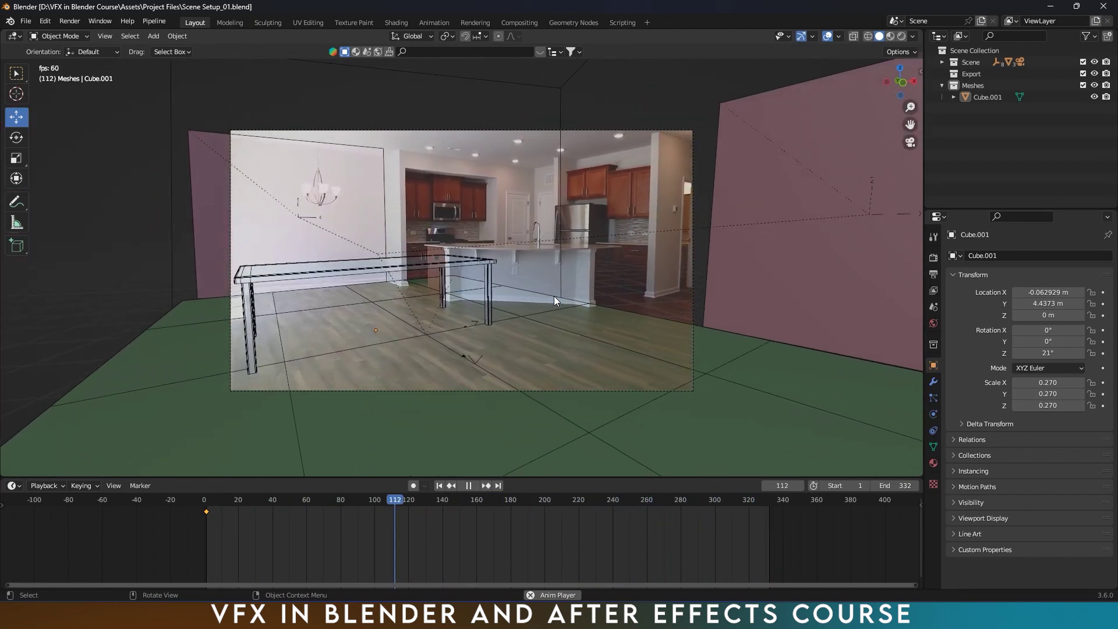
drag(284, 520, 972, 90)
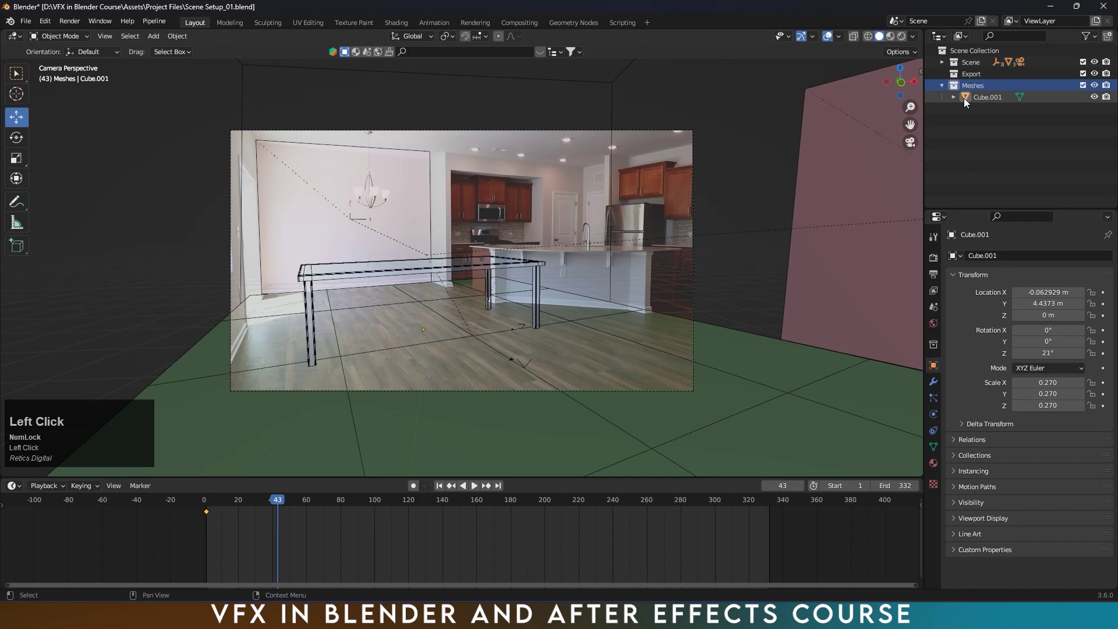
- Append the object from antique_ceramic_vase_01_4k.blend into the scene
click(415, 248)
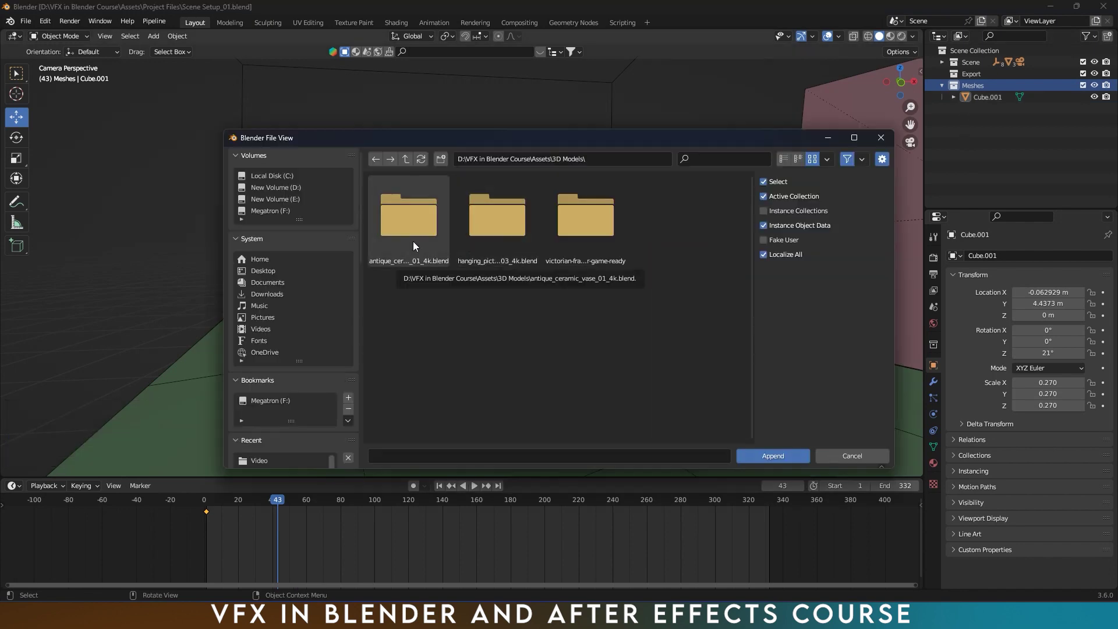
click(417, 246)
double_click(417, 246)
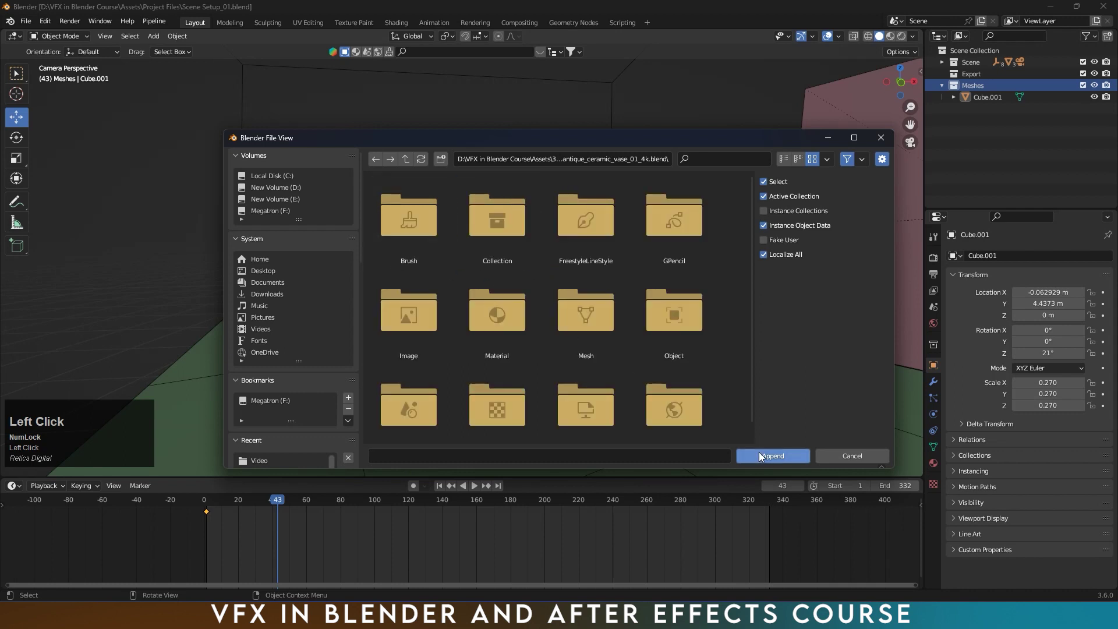
click(578, 354)
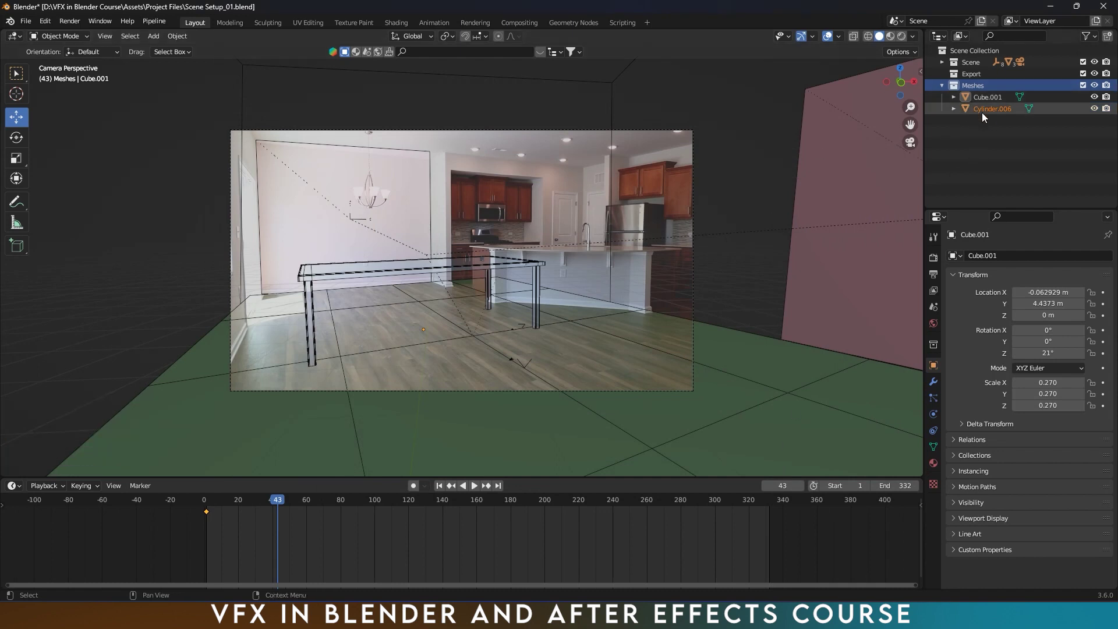
- Rename the table object Cube.001 to Tble in the Outliner
double_click(994, 106)
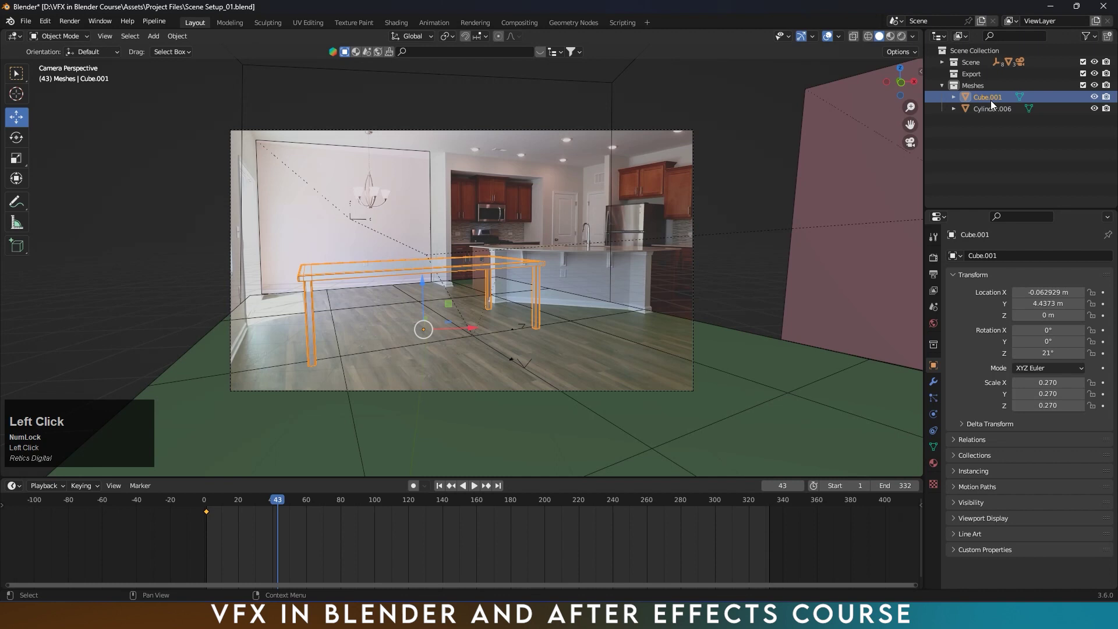
key(shift+t)
key(b)
key(Return)
- Rename the appended vase Cylinder.006 to Pot
click(1003, 101)
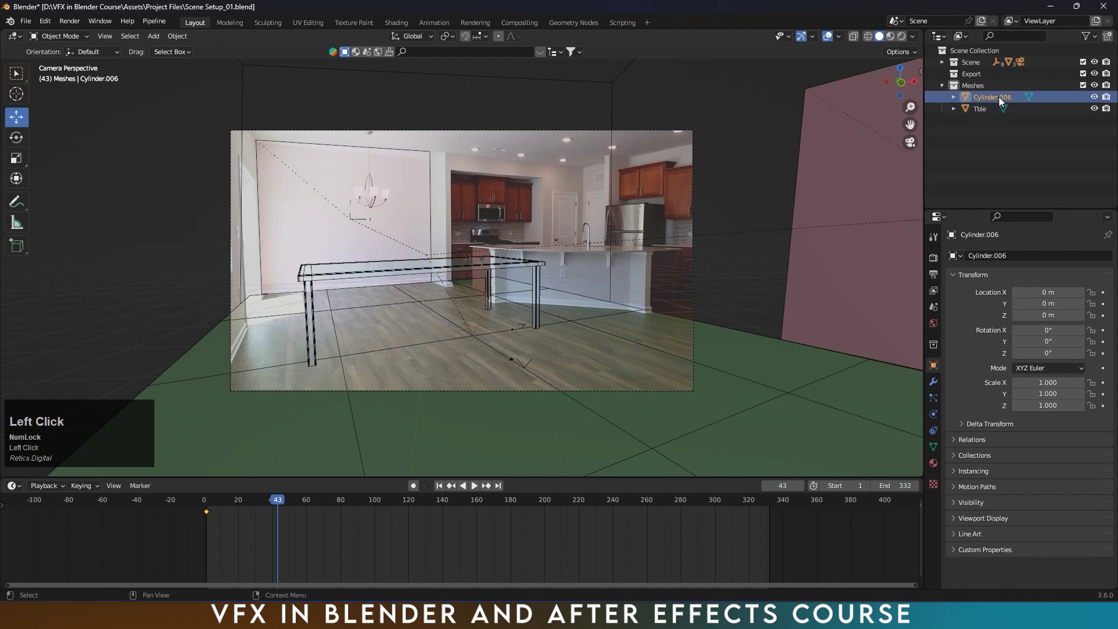
key(Return)
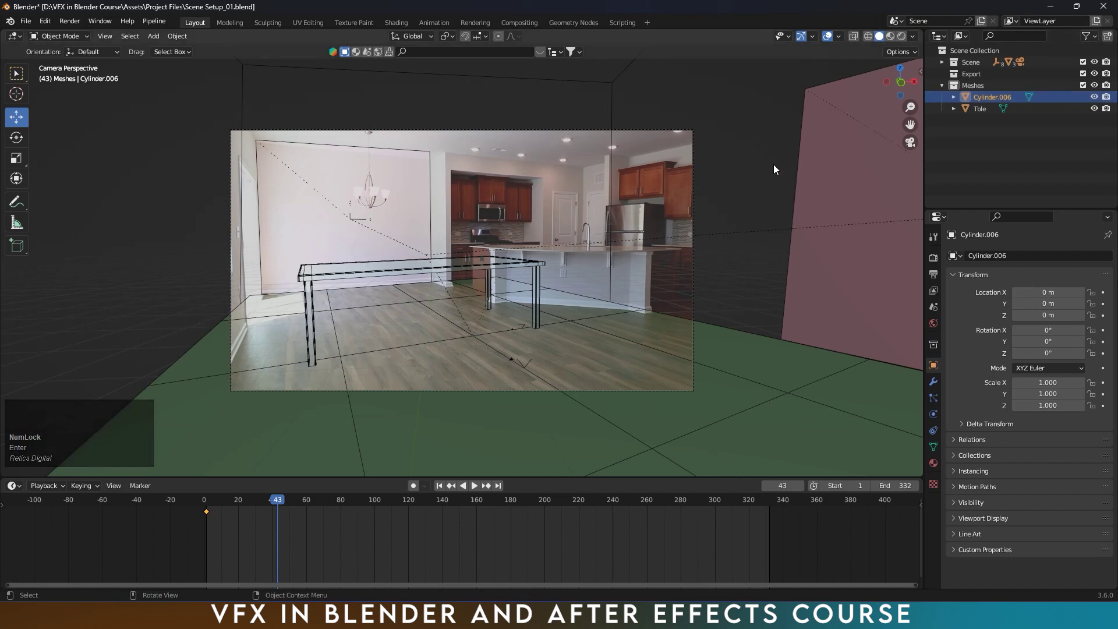
key(F2)
key(shift+p)
key(t)
key(Return)
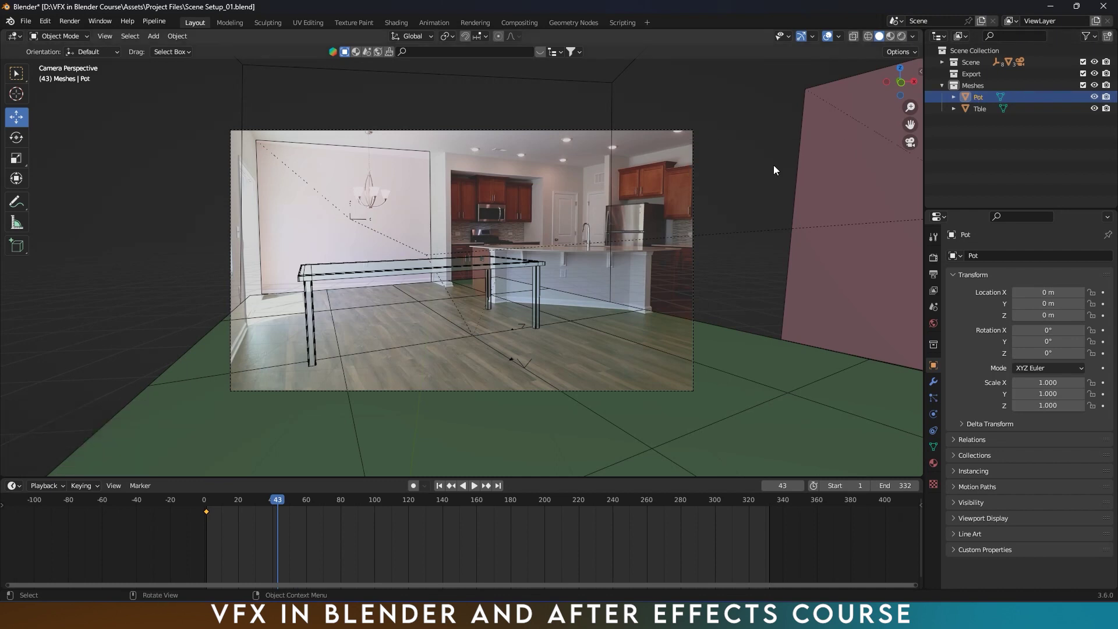
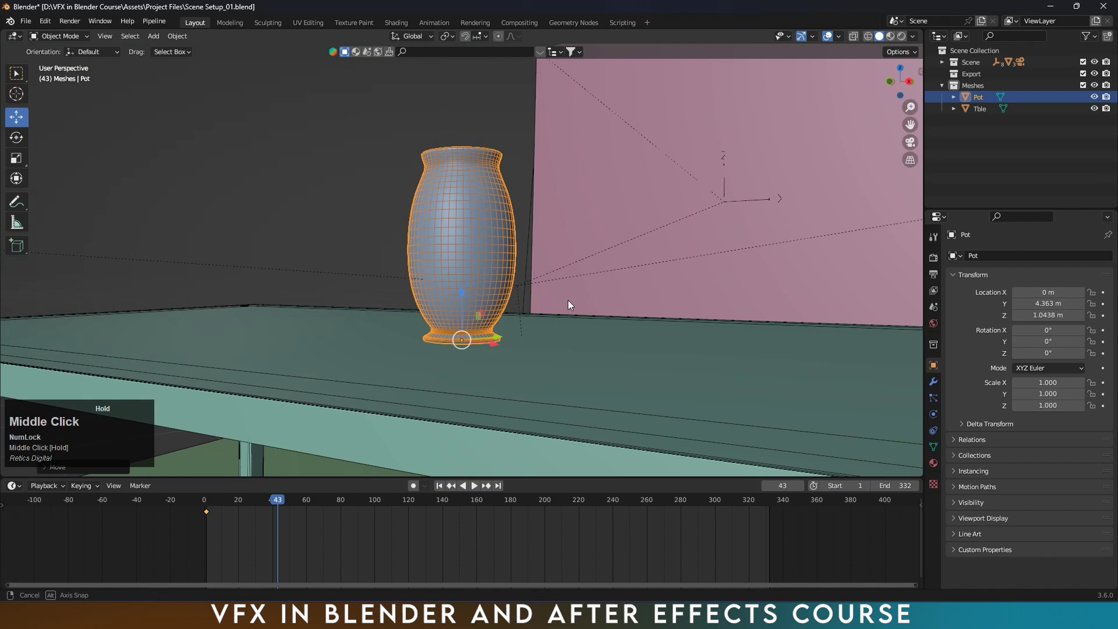
- Scale the Pot vase up to about 1.72 and play the shot to check it
scroll(down, 3)
key(s)
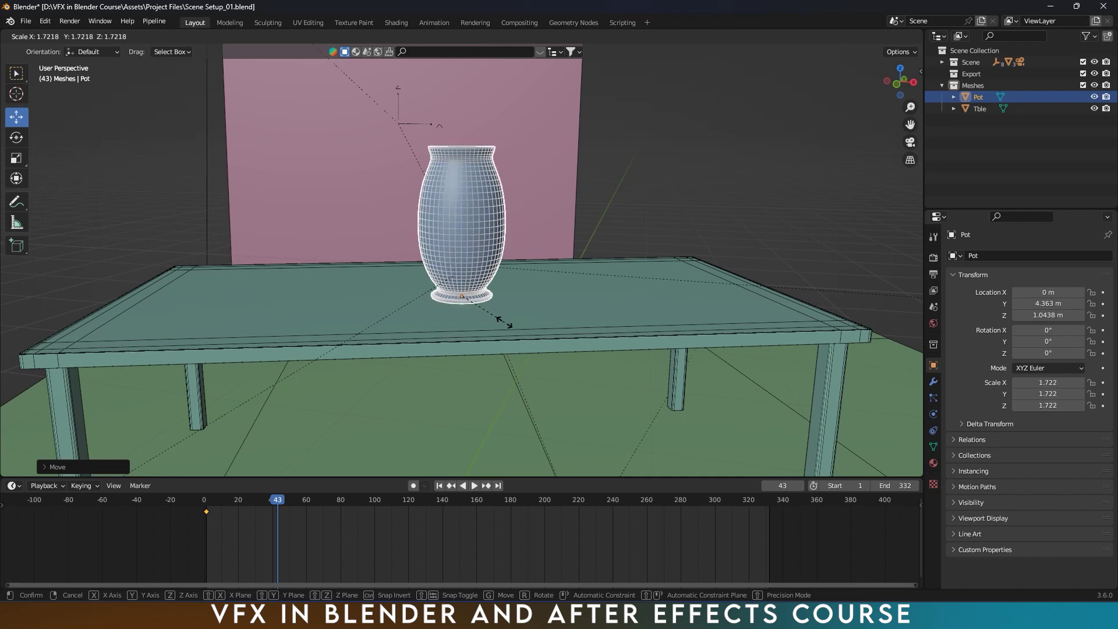
key(s)
click(509, 327)
drag(465, 297, 1001, 175)
click(1001, 175)
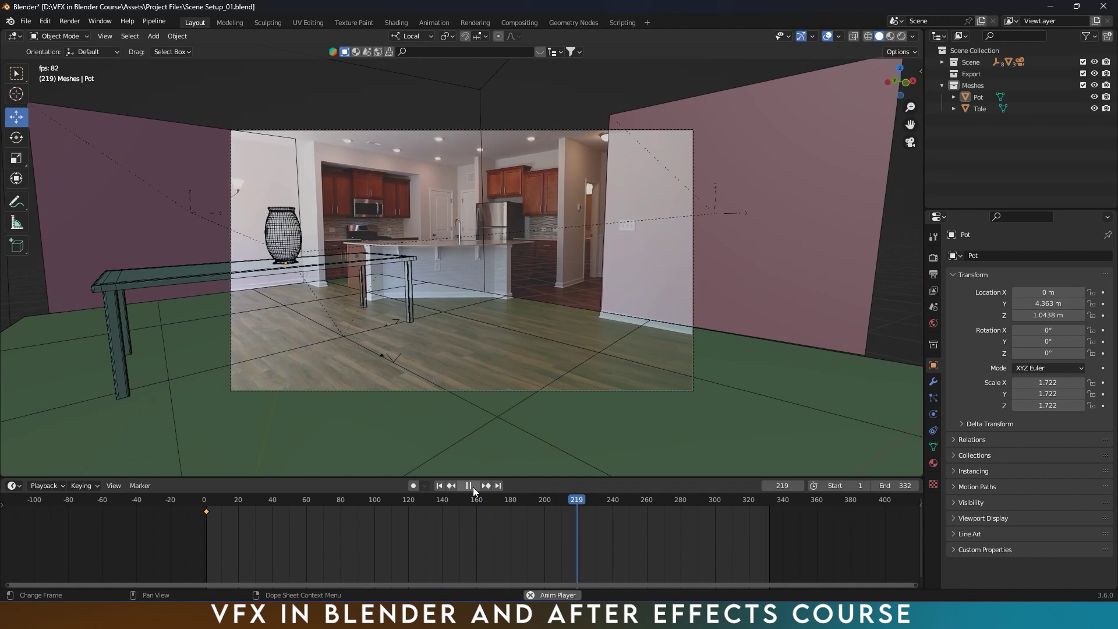
click(476, 492)
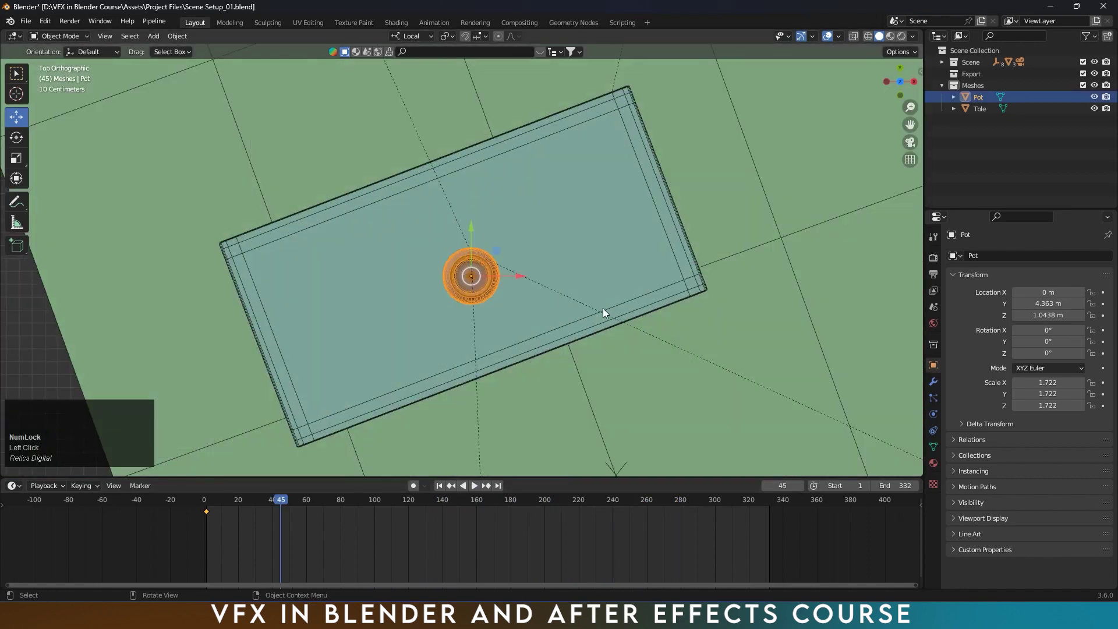
- Move the vase onto the tabletop at about X 0.96, Y 4.81, Z 1.04 in top view
double_click(423, 43)
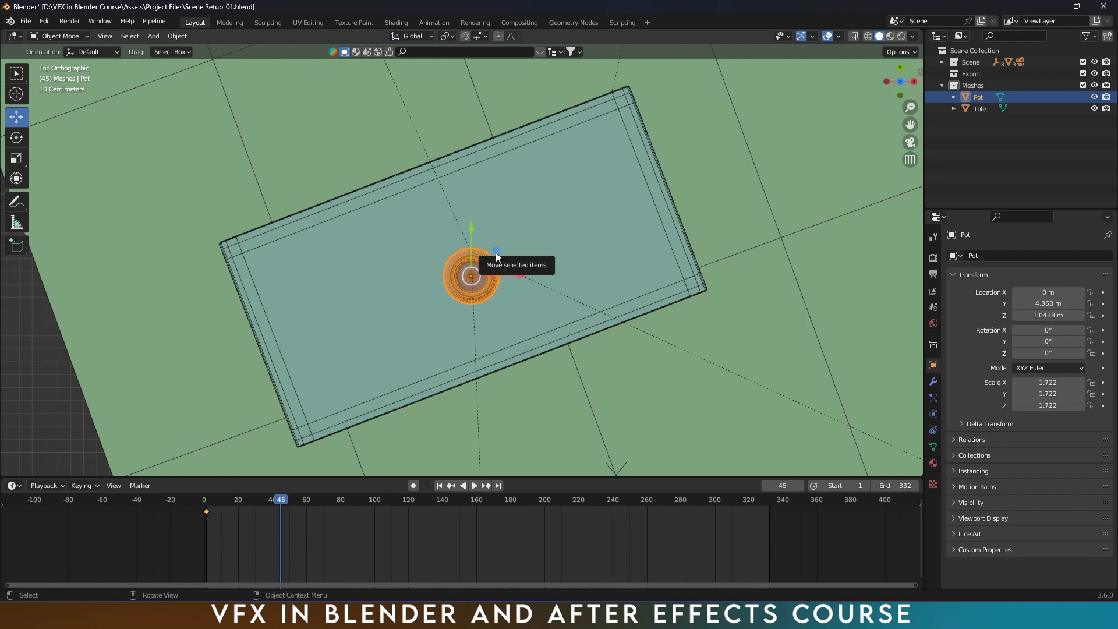
click(498, 257)
drag(498, 257, 962, 172)
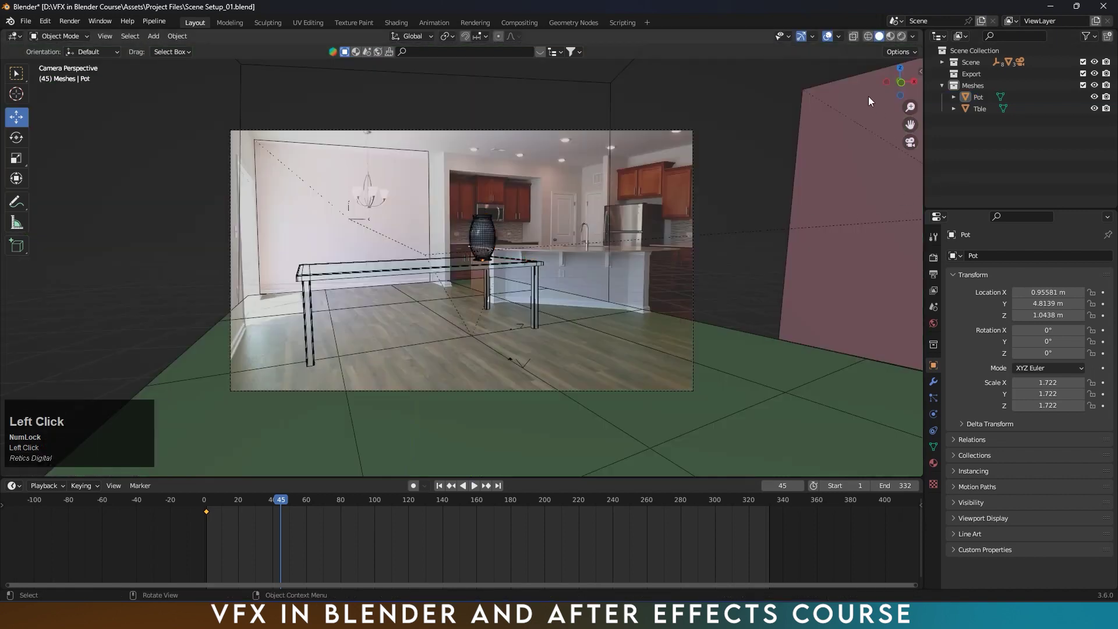
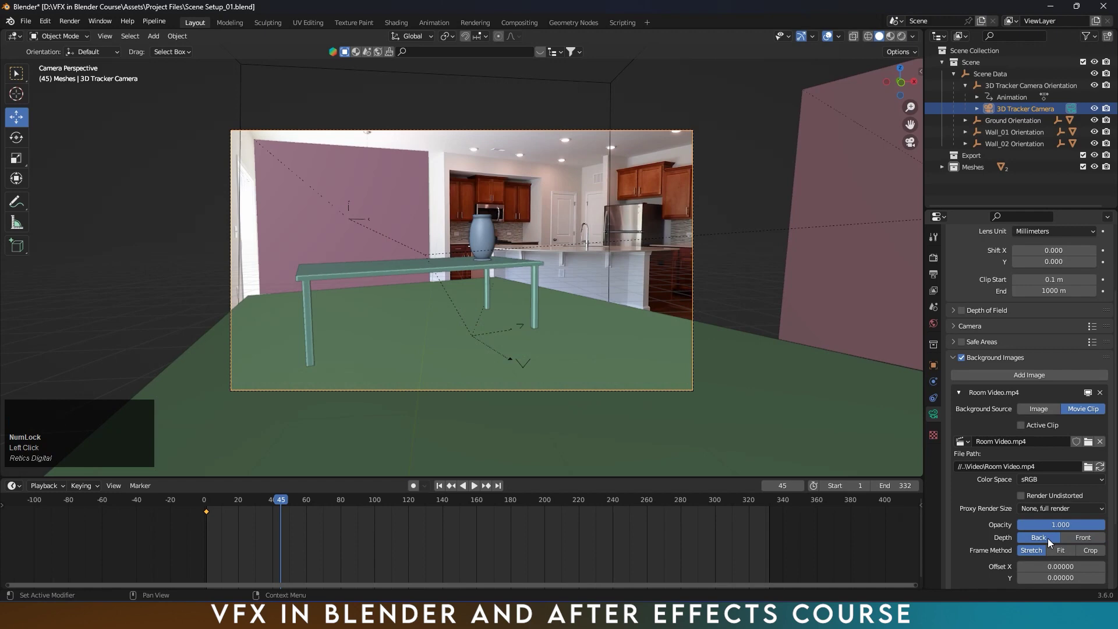
- Set the camera's background footage Depth to Back so the models appear solid, and save
drag(473, 503, 682, 228)
key(ctrl+s)
- Append Plane.001 from the hanging picture frame file's Mesh folder into Meshes
drag(945, 71, 508, 238)
drag(592, 233, 563, 305)
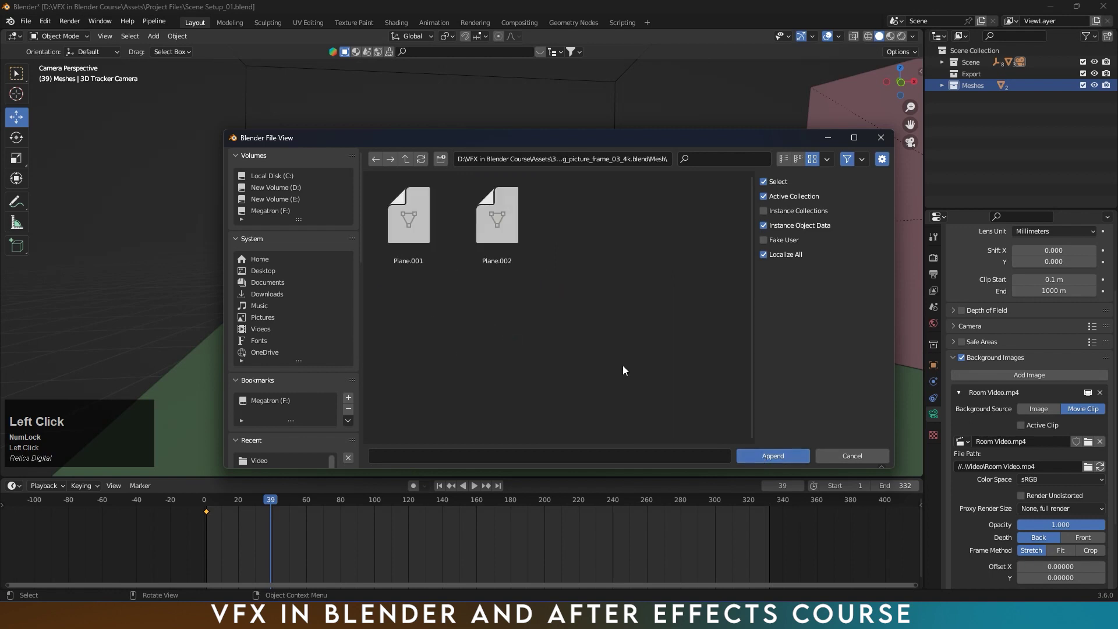
click(409, 234)
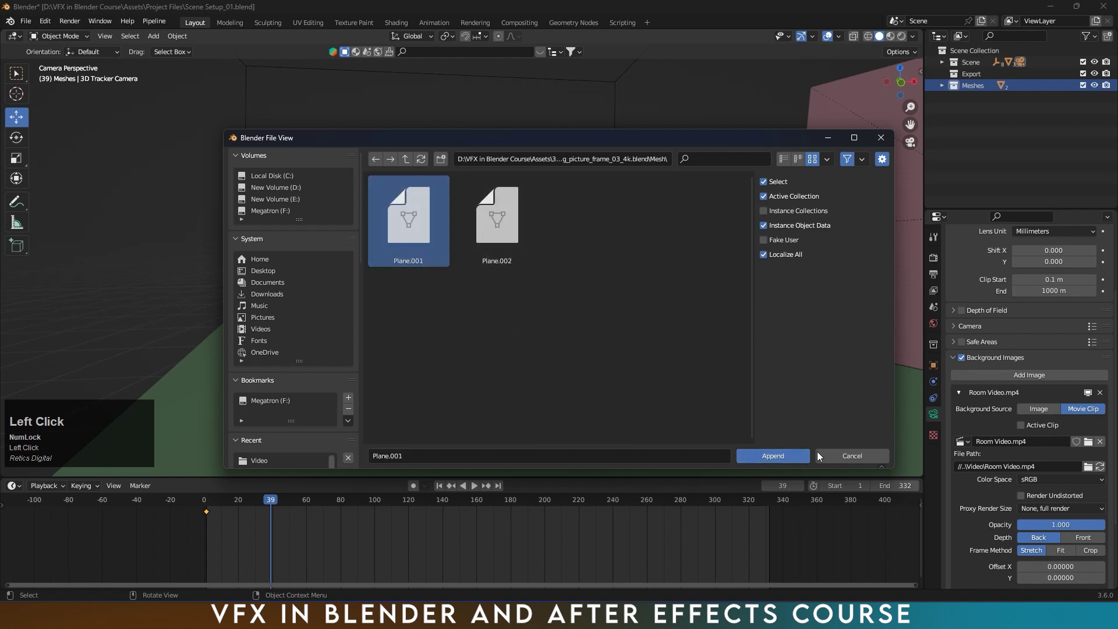
click(945, 93)
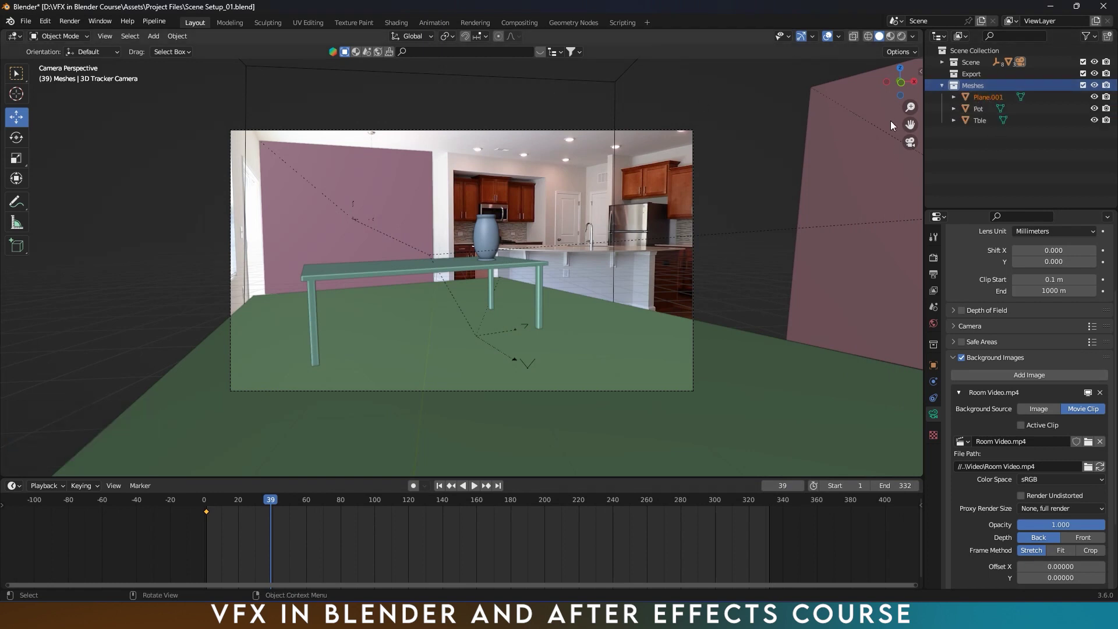
- Append Plane.002 from the same Mesh folder and zoom in close on the oval picture frame
click(33, 30)
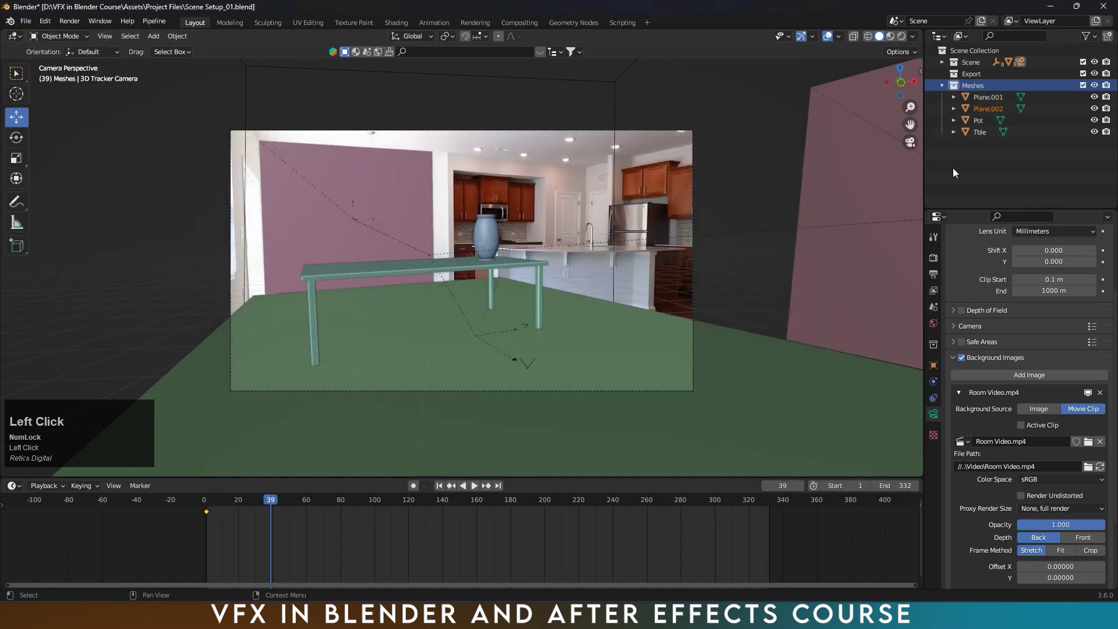
scroll(down, 3)
middle_click(666, 184)
scroll(up, 3)
middle_click(717, 243)
scroll(up, 3)
middle_click(765, 252)
middle_click(556, 253)
scroll(up, 3)
drag(587, 242, 482, 202)
- Add a sphere-type empty at the picture frame and rename it Frame
key(shift+a)
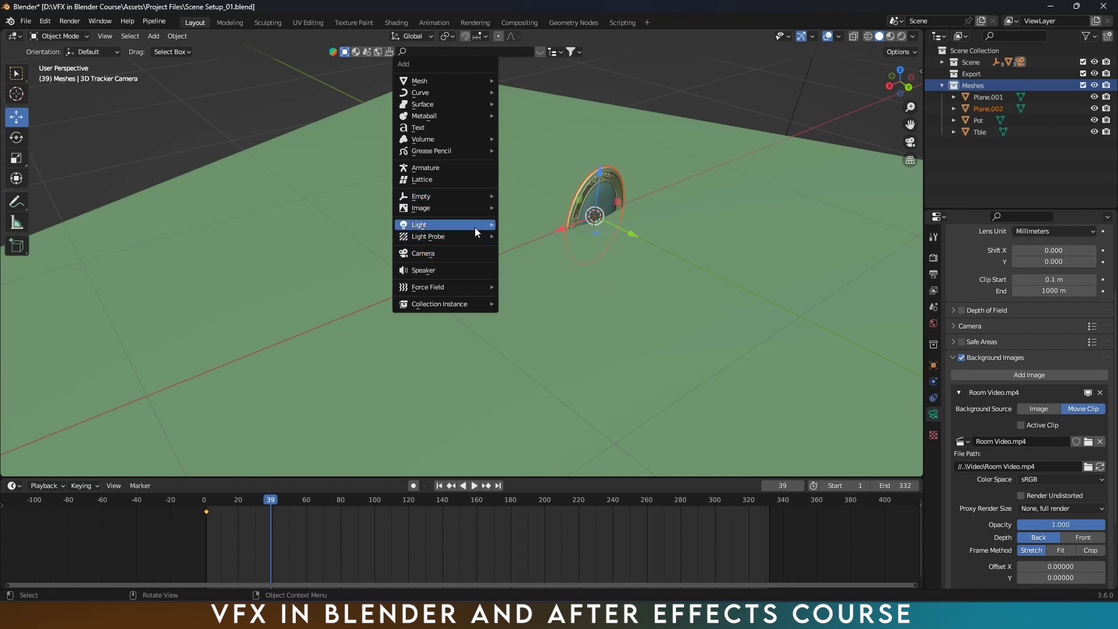
click(542, 266)
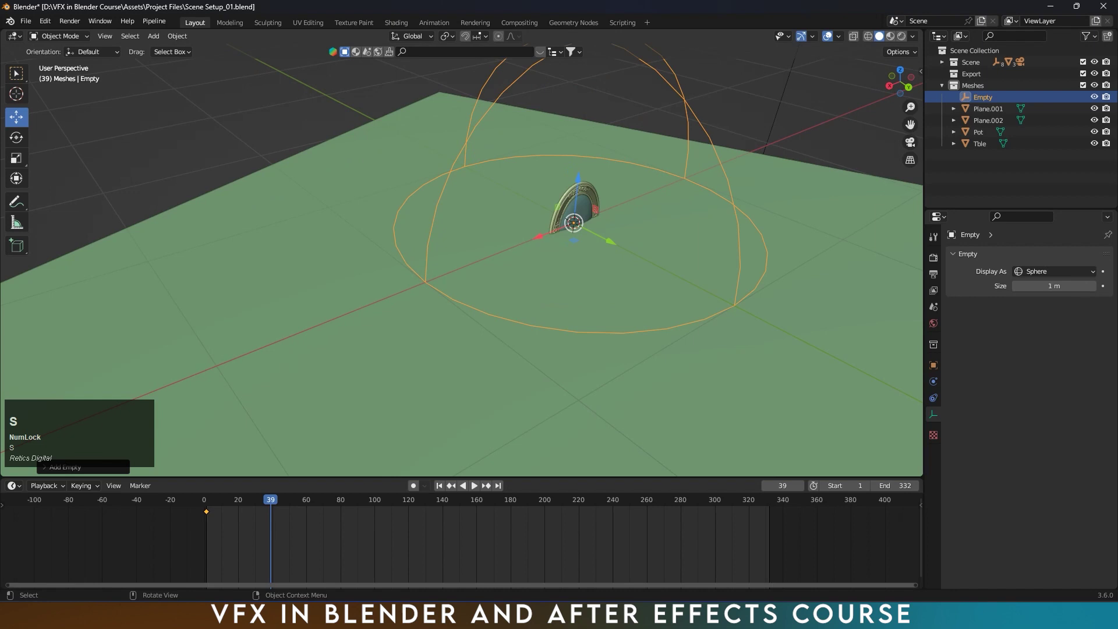
click(601, 236)
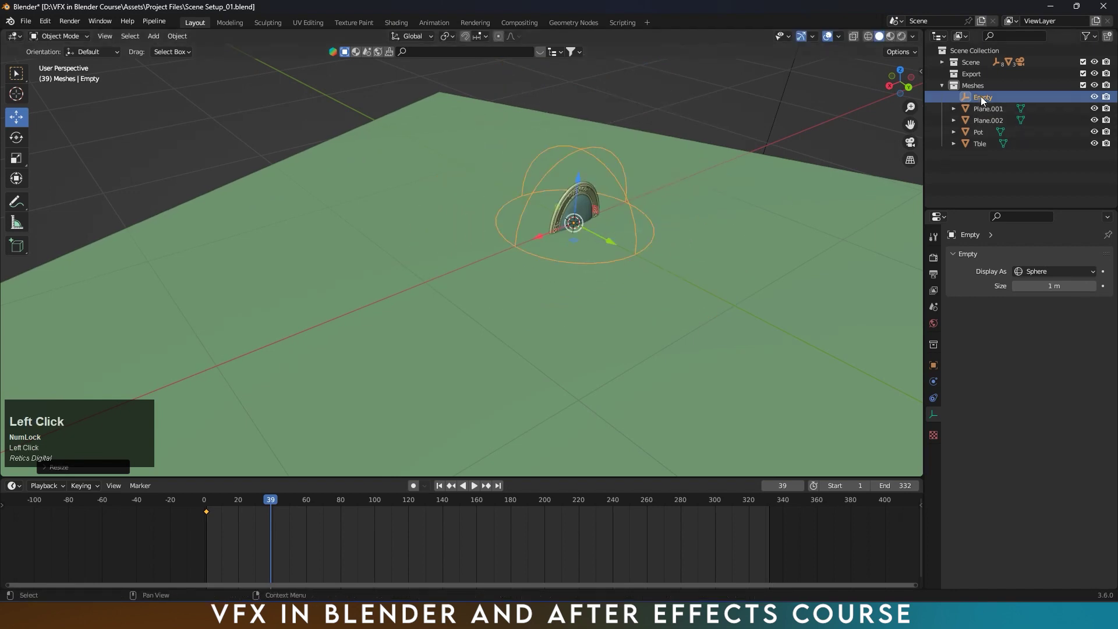
drag(528, 233, 991, 114)
- Parent Plane.001 and Plane.002 to the Frame empty with Ctrl+P > Object
click(991, 114)
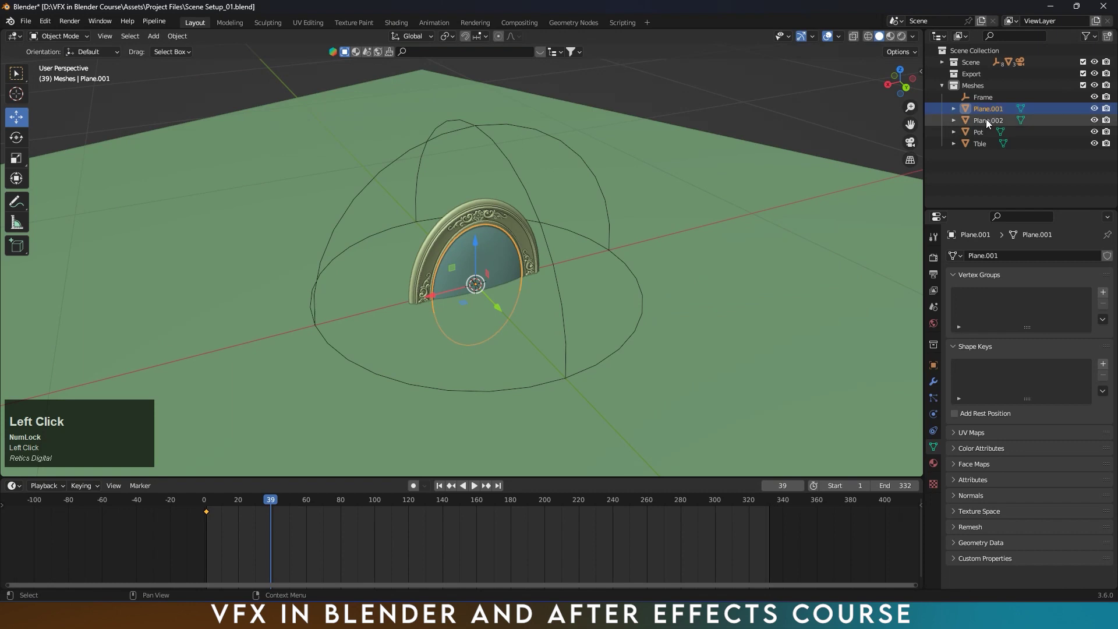
click(988, 123)
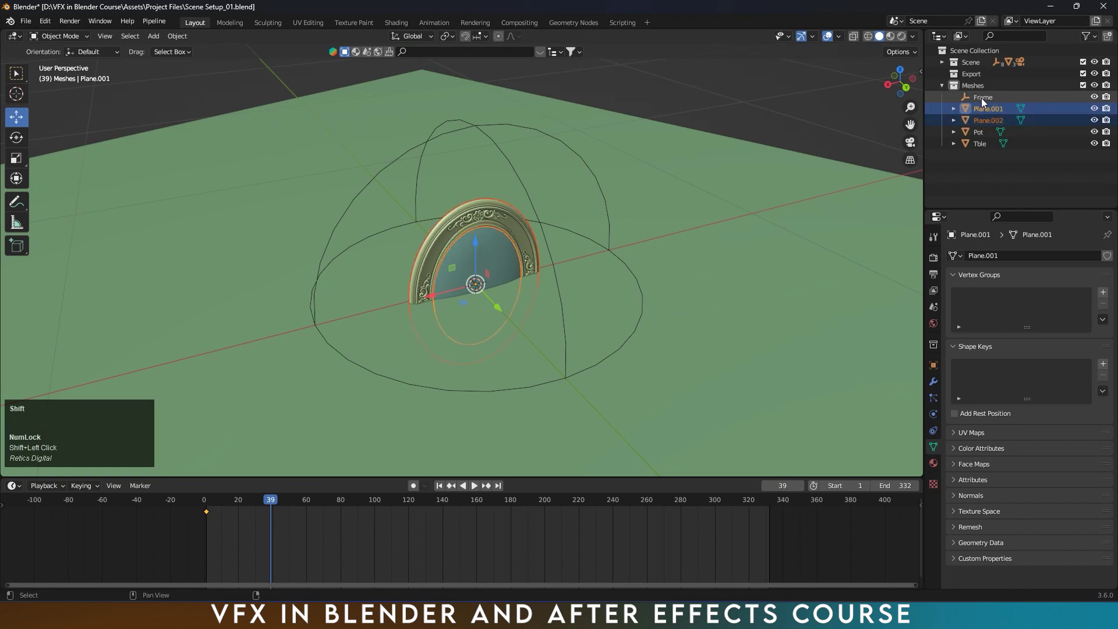
click(985, 102)
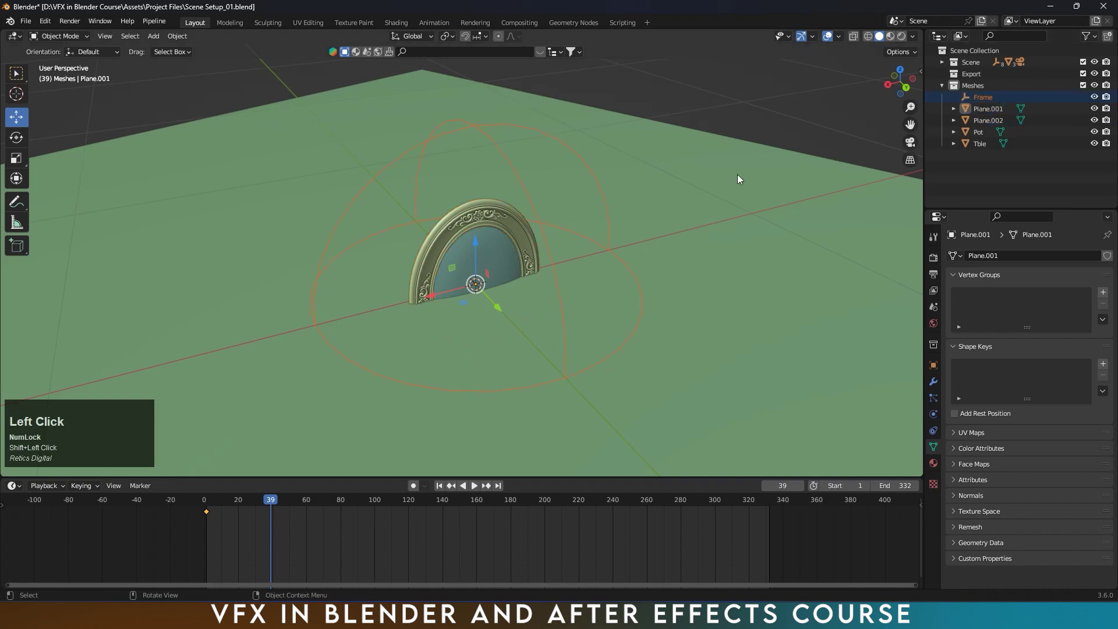
key(ctrl+p)
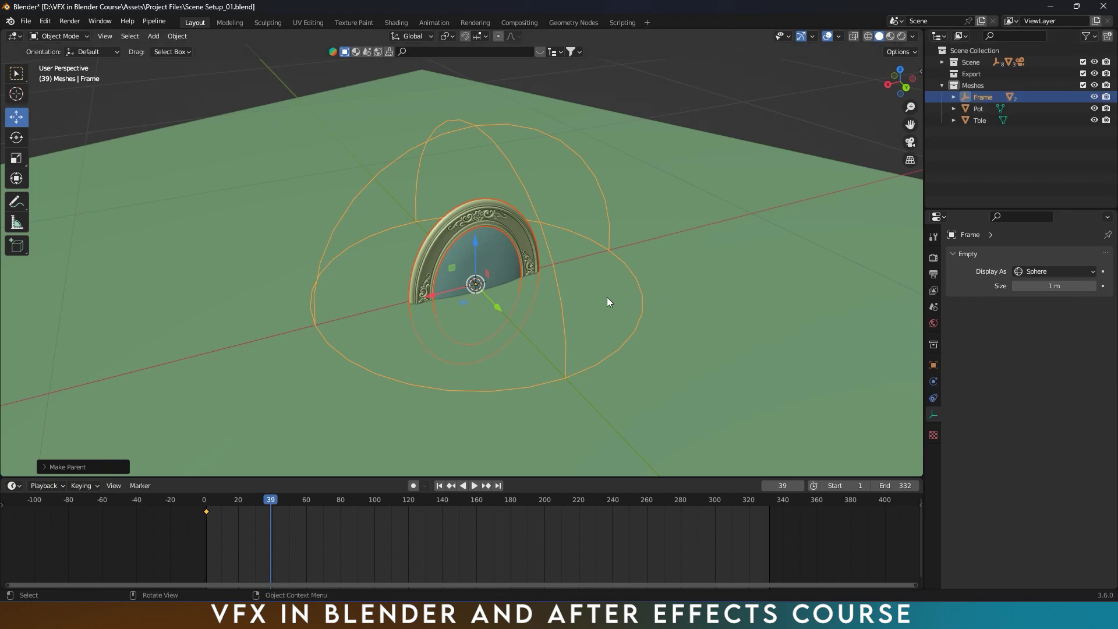
key(Return)
- Move and rotate the Frame empty so the mirror lies flat against the pink left wall
scroll(down, 3)
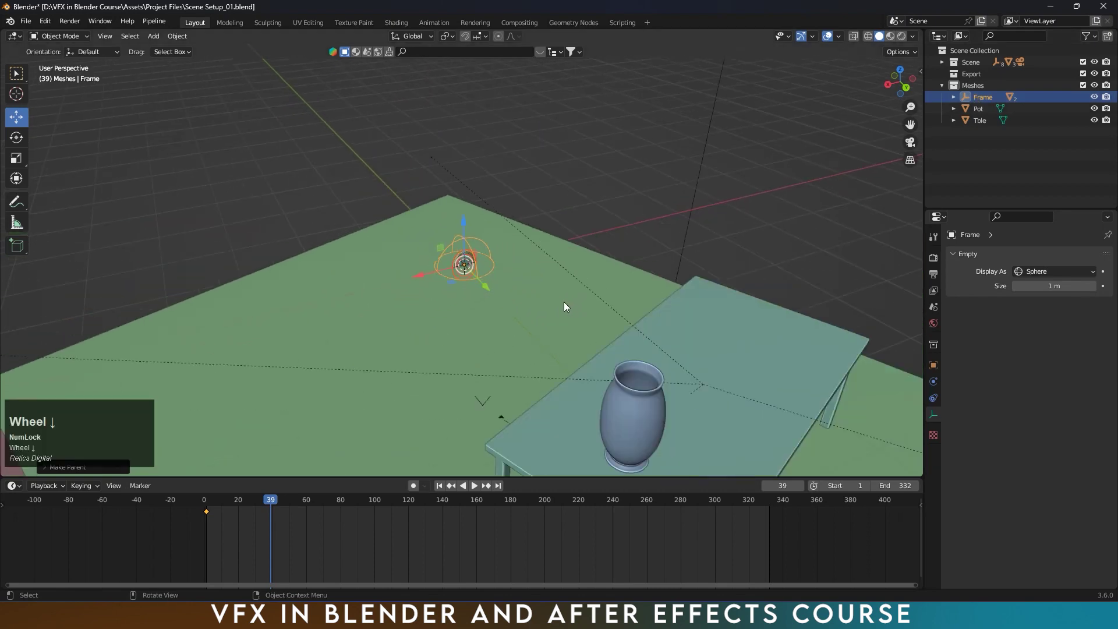
middle_click(567, 309)
scroll(down, 3)
drag(801, 238, 326, 306)
drag(326, 306, 603, 254)
middle_click(603, 254)
scroll(up, 3)
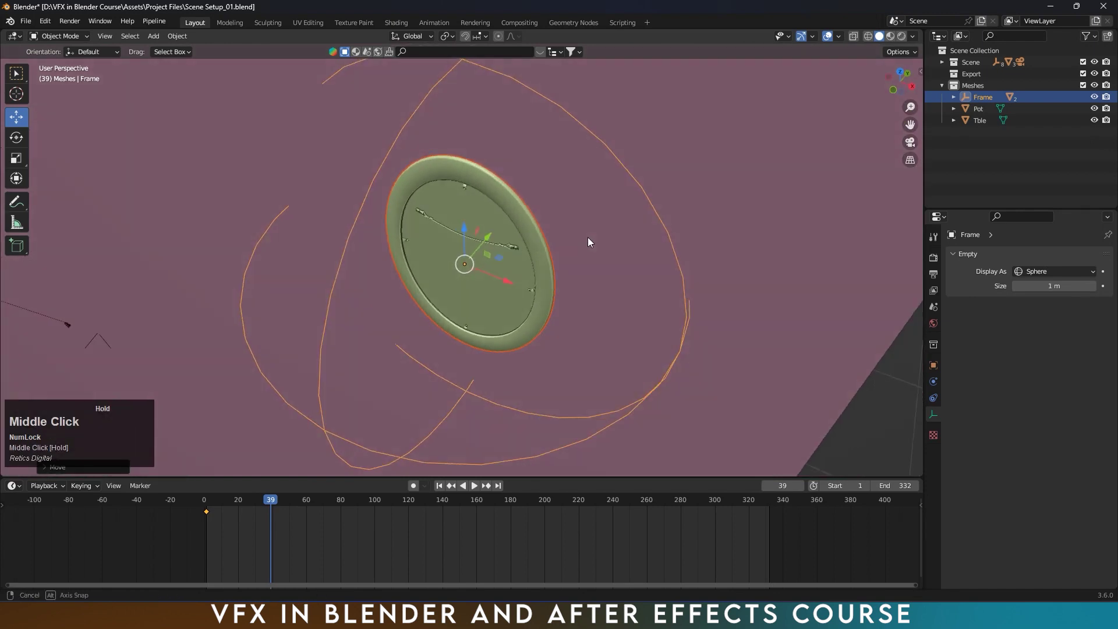
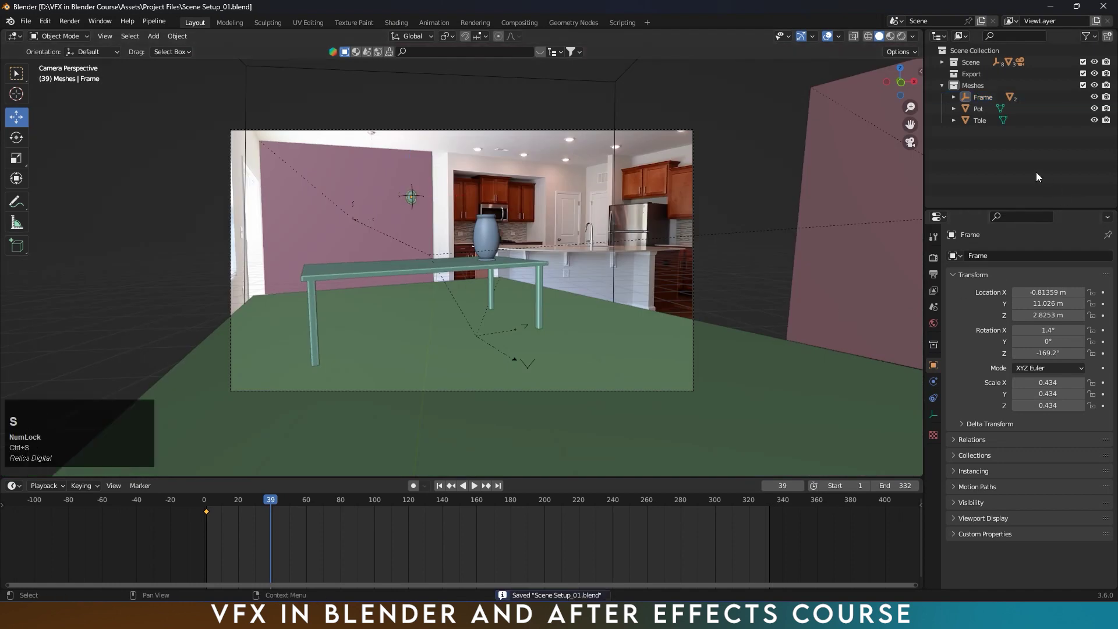
- Scale the Frame empty up to enlarge the mirror frame on the wall
click(991, 105)
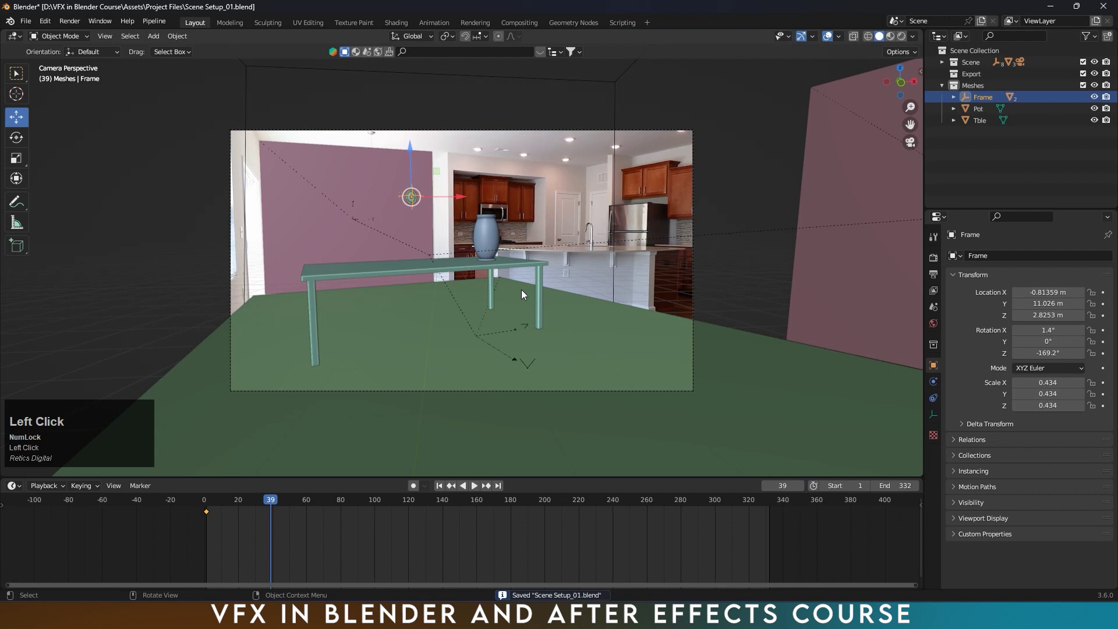
key(s)
click(817, 211)
- Set the 3D Tracker Camera's background Depth to Front, scrub to frame 75 and save
click(943, 92)
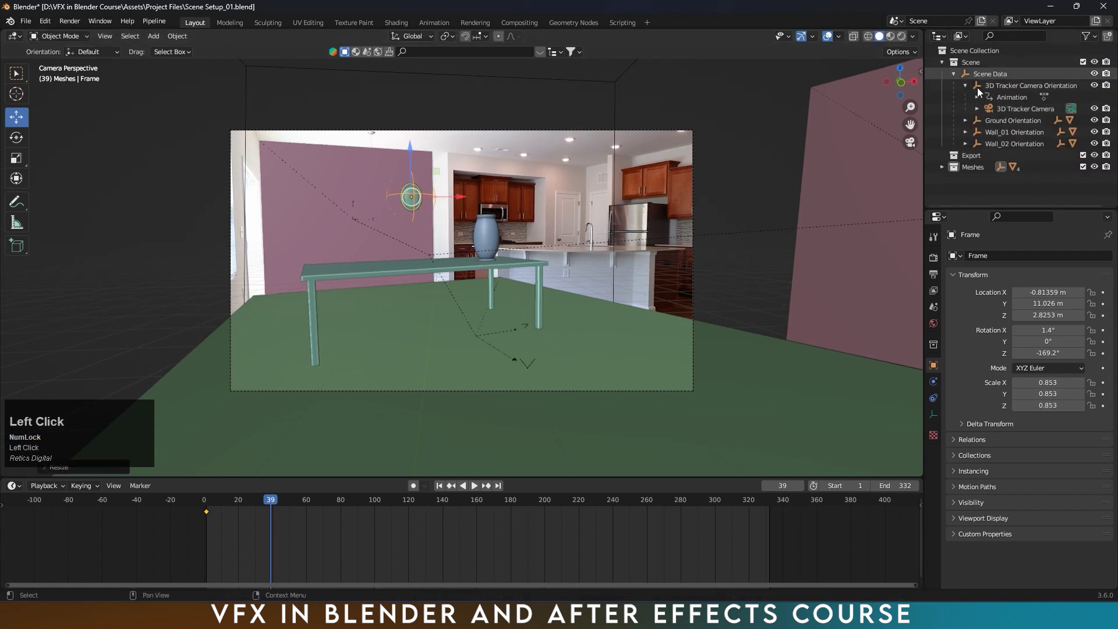
scroll(down, 3)
drag(1077, 520, 411, 221)
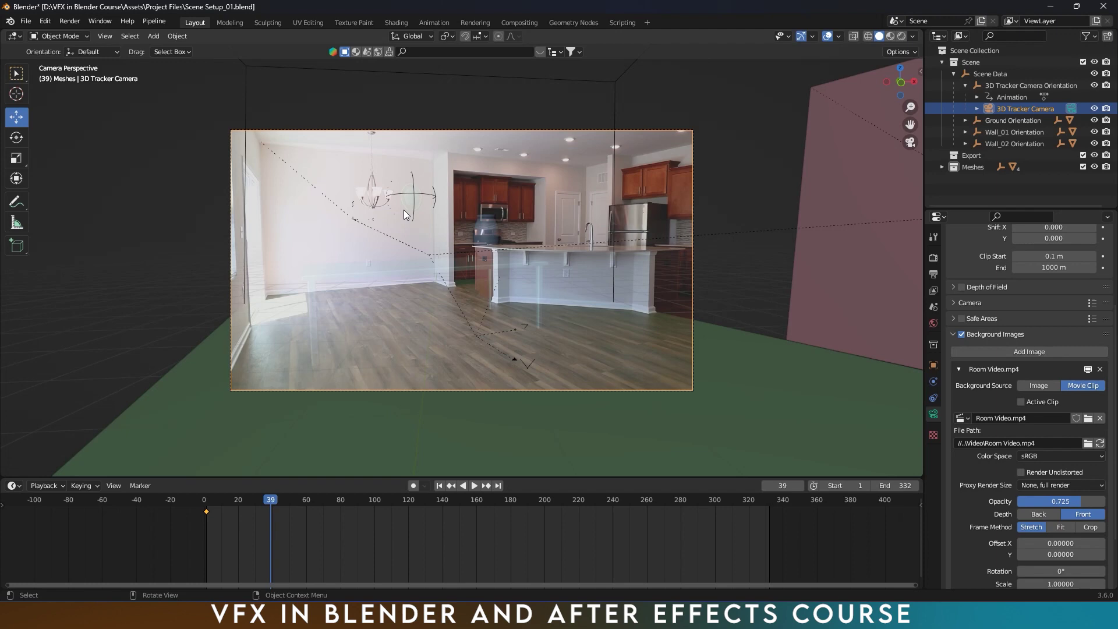
click(275, 502)
drag(275, 503, 961, 453)
key(ctrl+s)
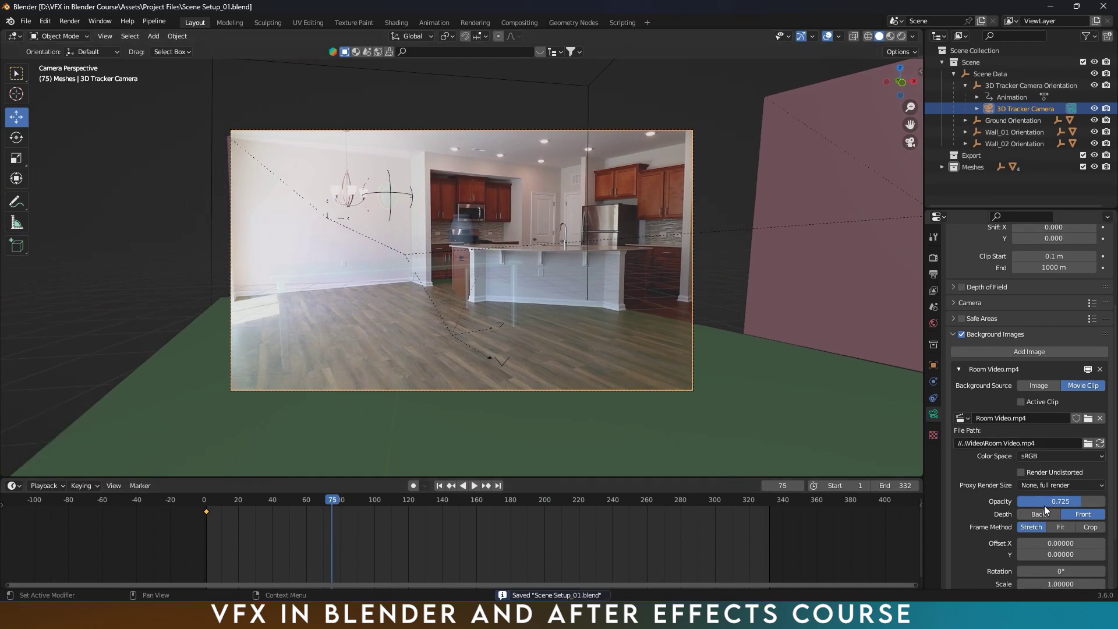
key(ctrl+s)
- Put the room footage behind the scene and show the table, vase, mirror and floor in Material Preview
click(1051, 519)
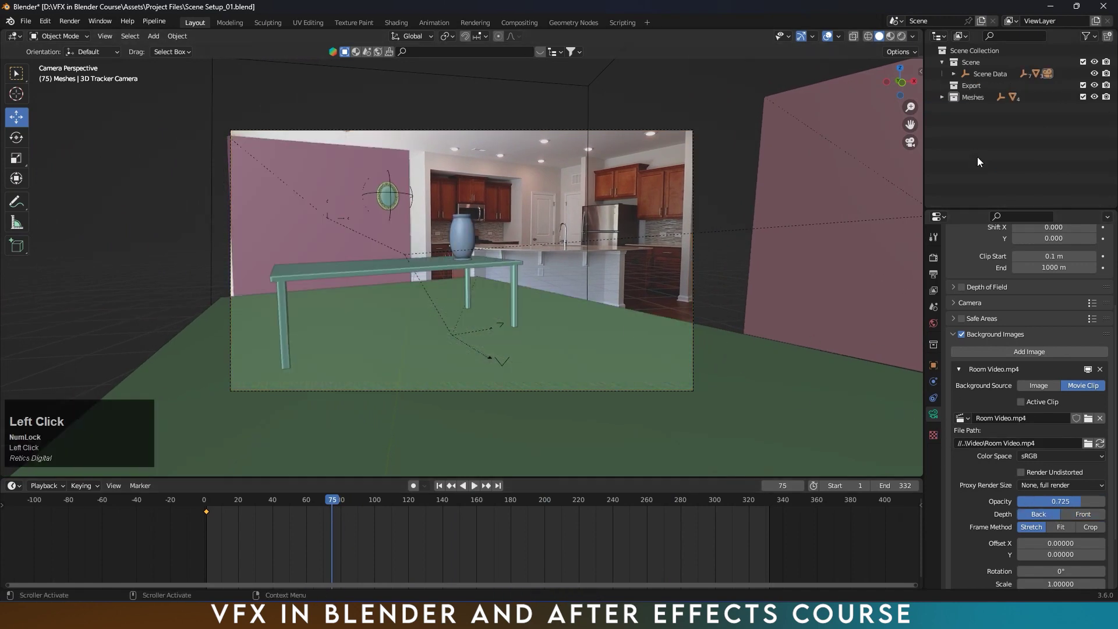
click(945, 68)
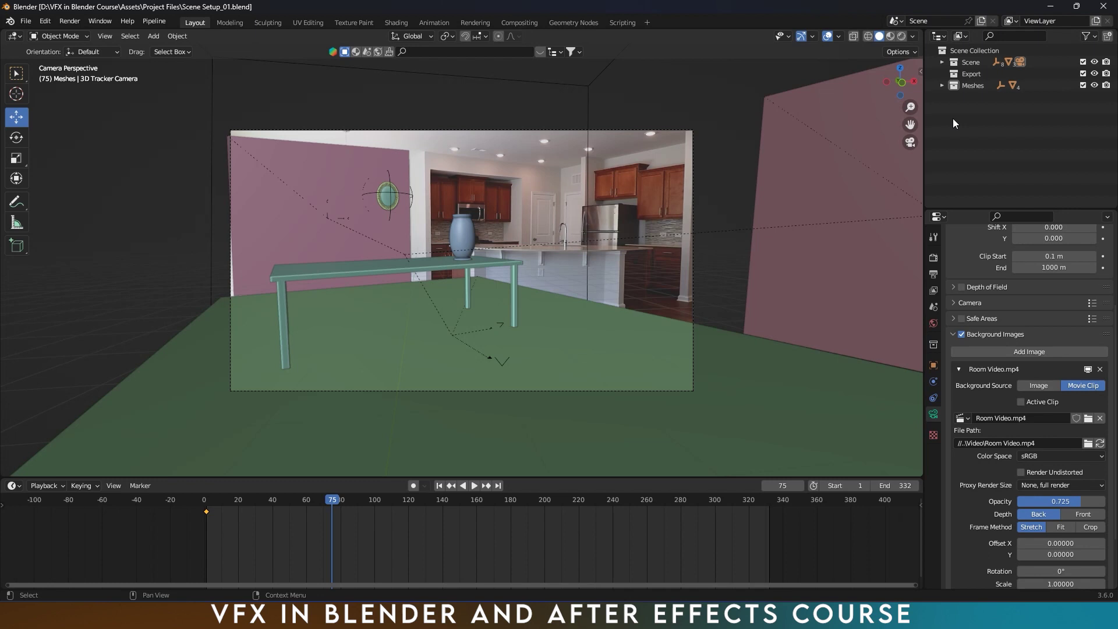
click(892, 42)
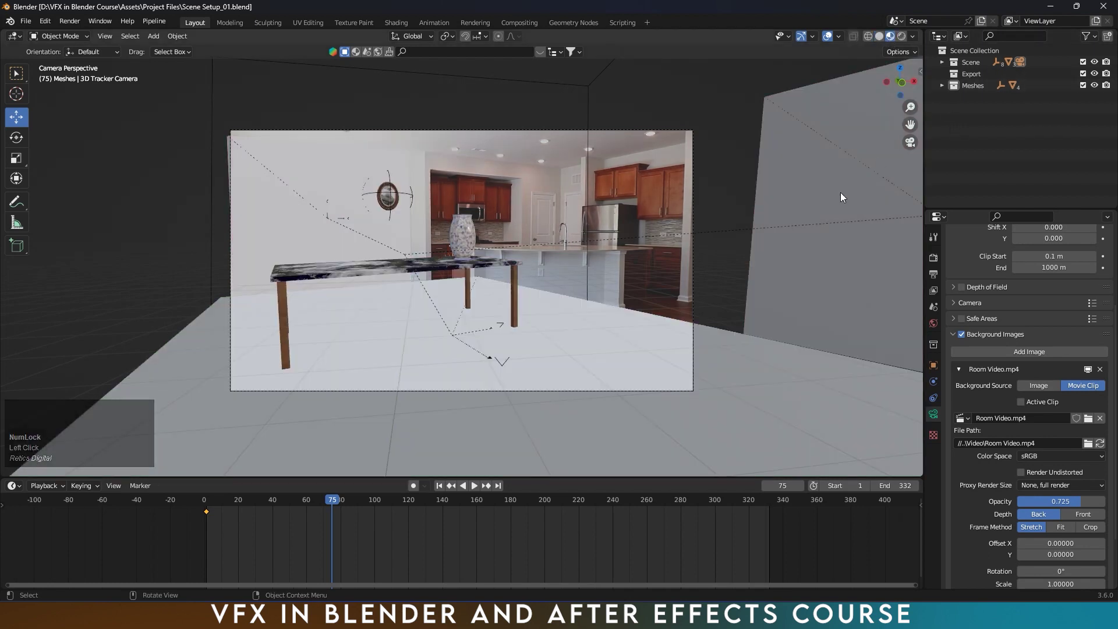
- Scrub to frame 313 and lower the footage opacity to about 0.46 with Depth set to Front
drag(351, 505, 1077, 513)
double_click(1077, 506)
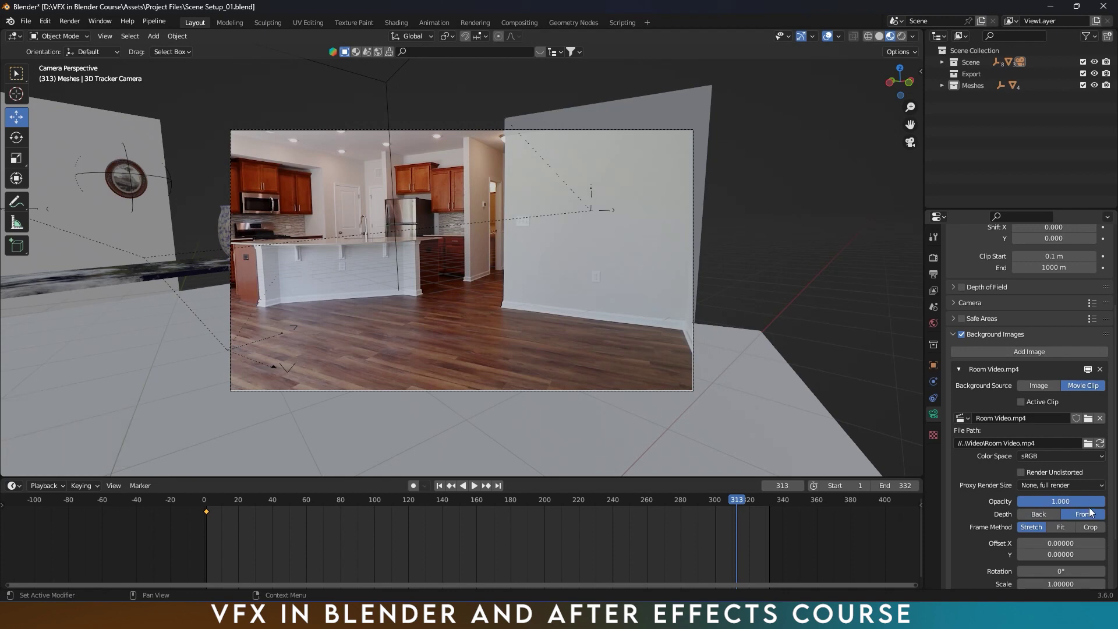
click(34, 28)
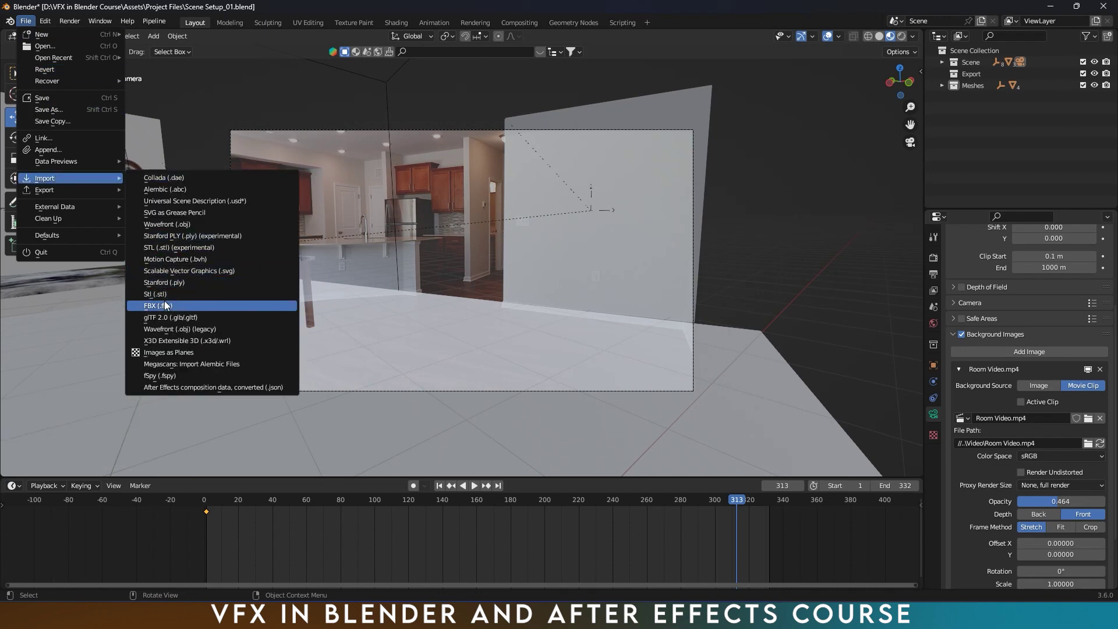
- Choose the FBX format to import the Victorian Framed Painting from the Assets folder
double_click(168, 305)
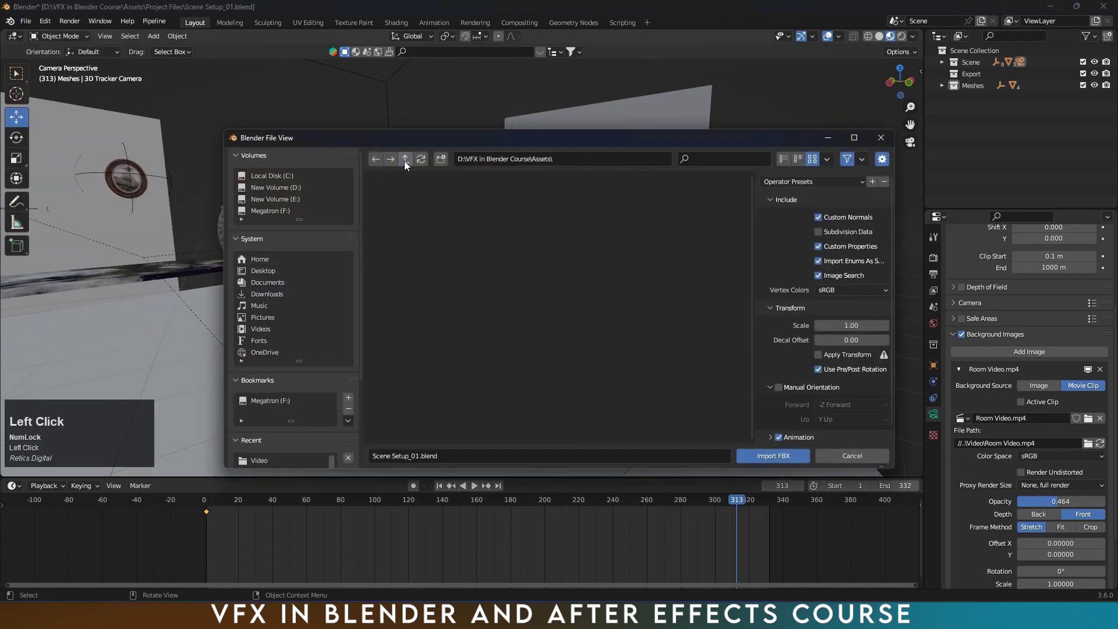
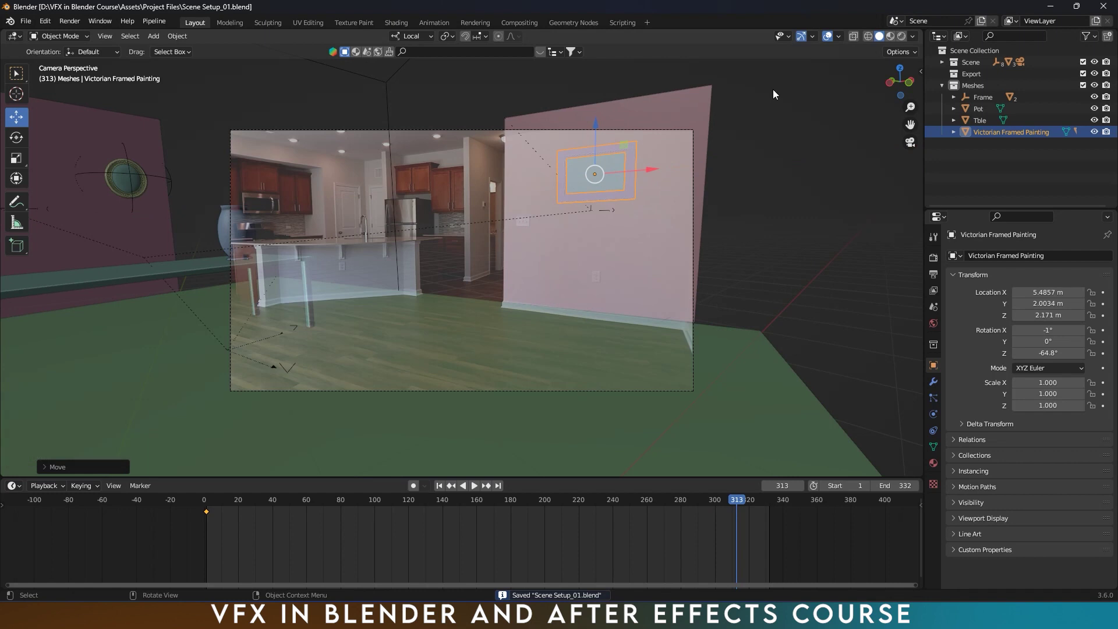
- Fix the Victorian Paintings material in the Shading workspace so the painting shows textured on the right wall
click(893, 43)
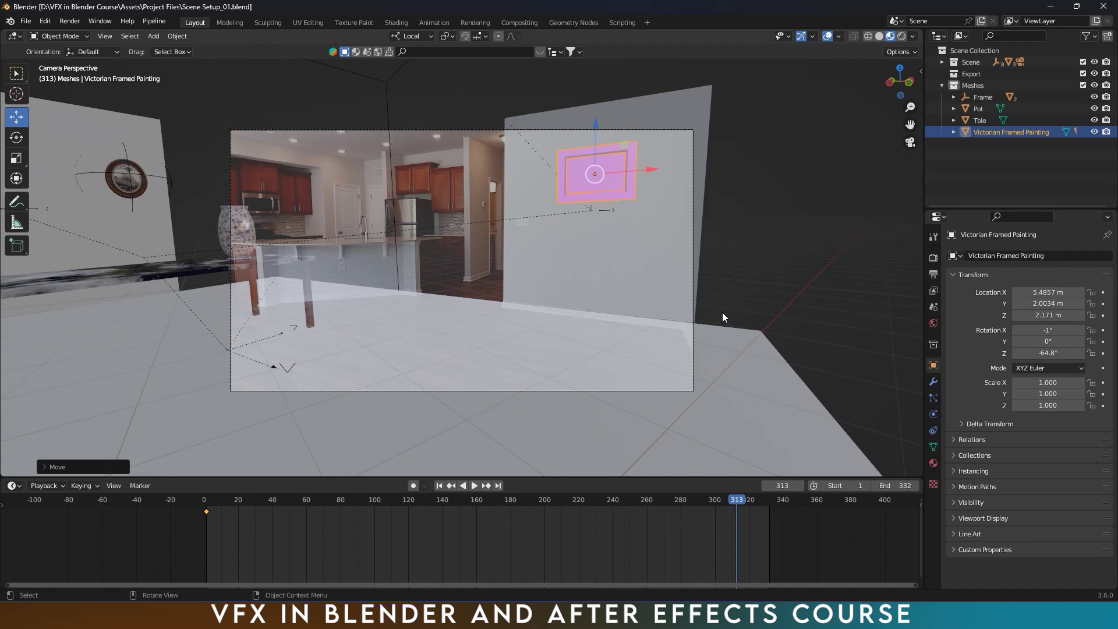
click(402, 24)
scroll(down, 3)
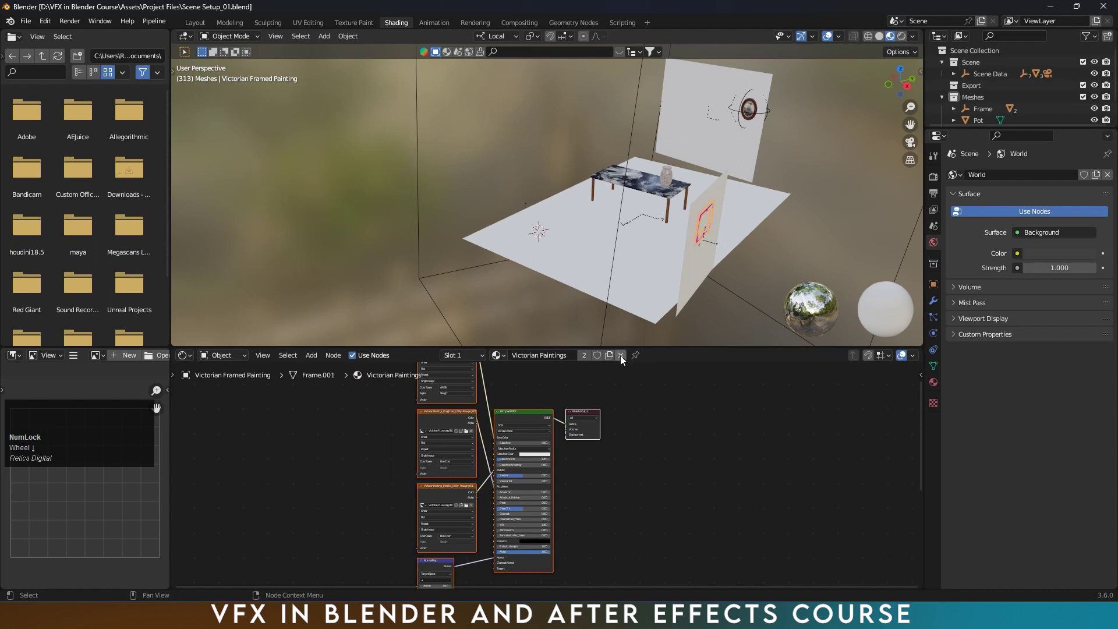
scroll(down, 3)
click(490, 556)
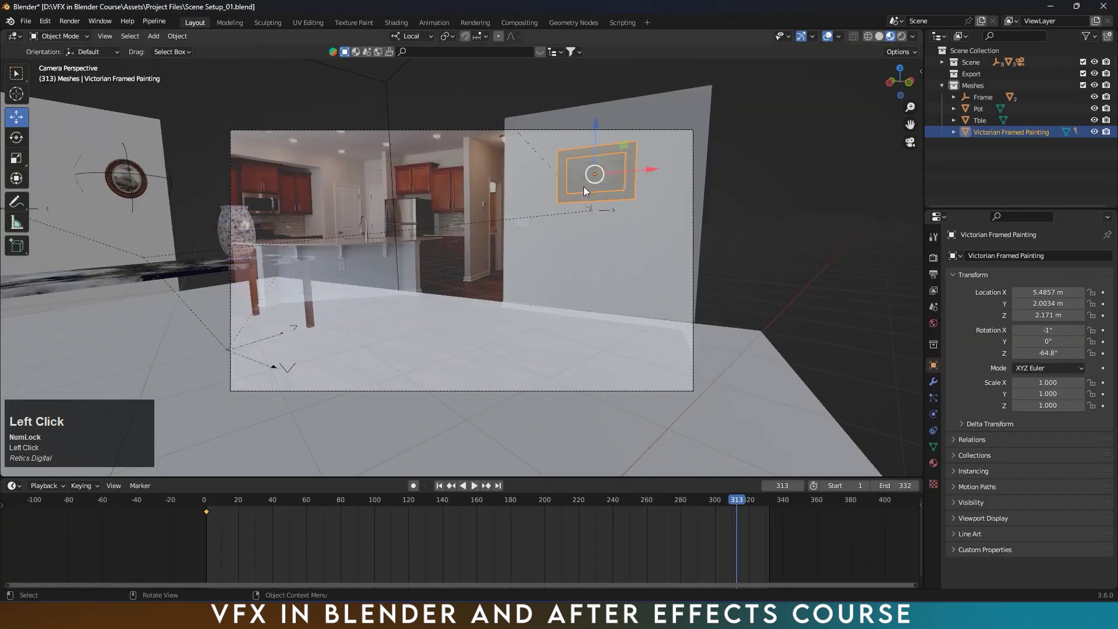
click(975, 185)
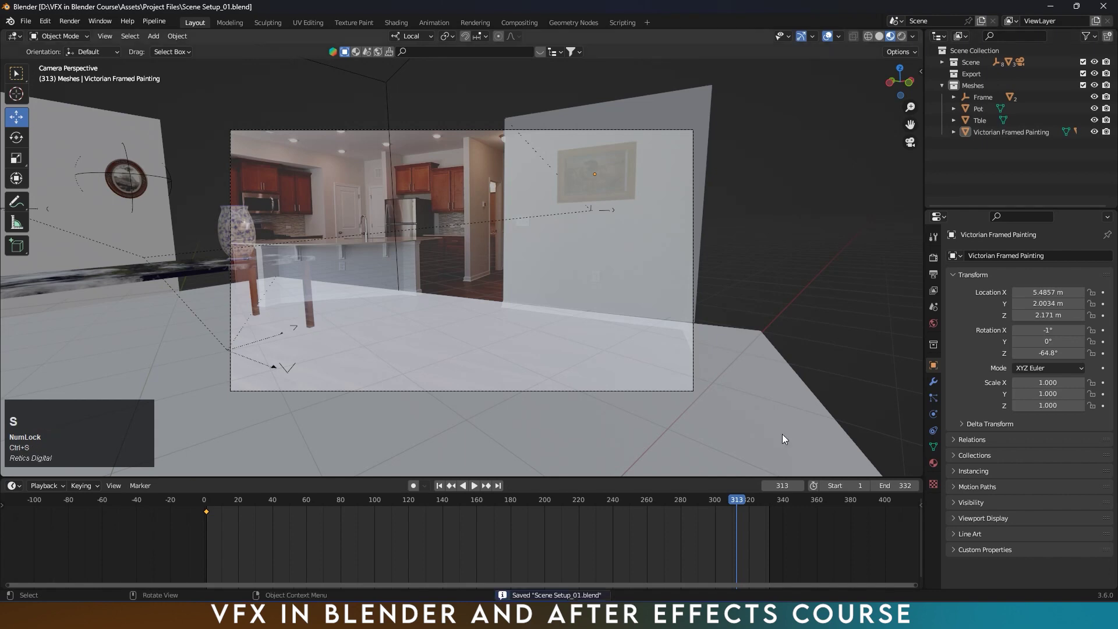
- Hide the Ground plane and both wall planes with H, return to frame 75 and save
drag(754, 506, 668, 348)
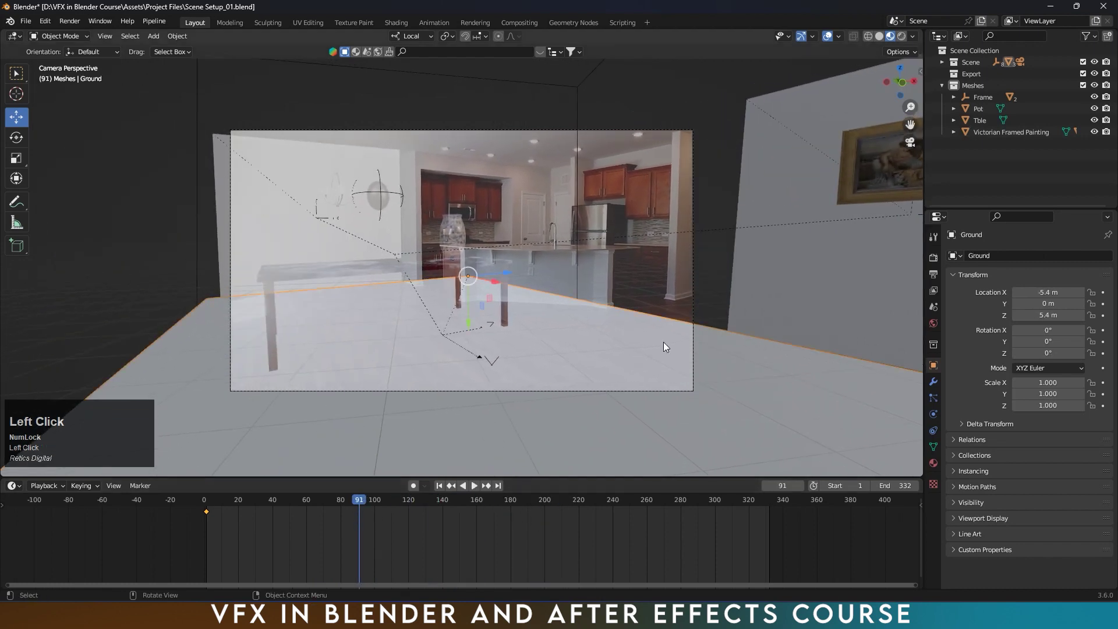
double_click(946, 89)
key(h)
click(271, 241)
key(h)
click(374, 500)
key(h)
drag(655, 509, 334, 500)
key(ctrl+s)
- Raise the 3D Tracker Camera background opacity to 1.0 and play back the tracked scene
click(946, 71)
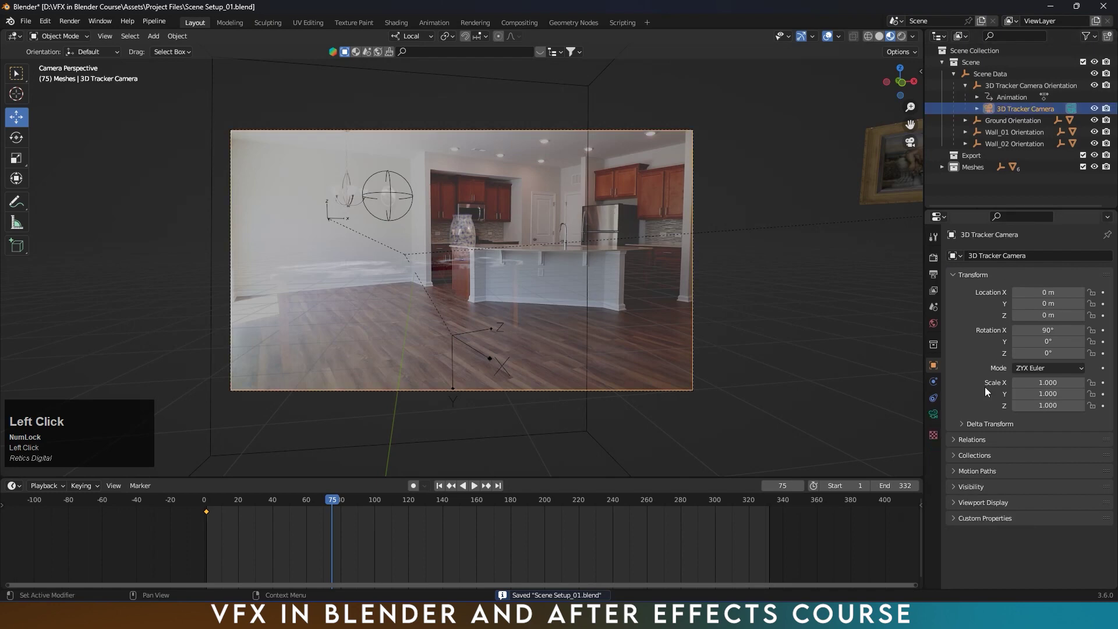
scroll(down, 3)
drag(1064, 533, 826, 48)
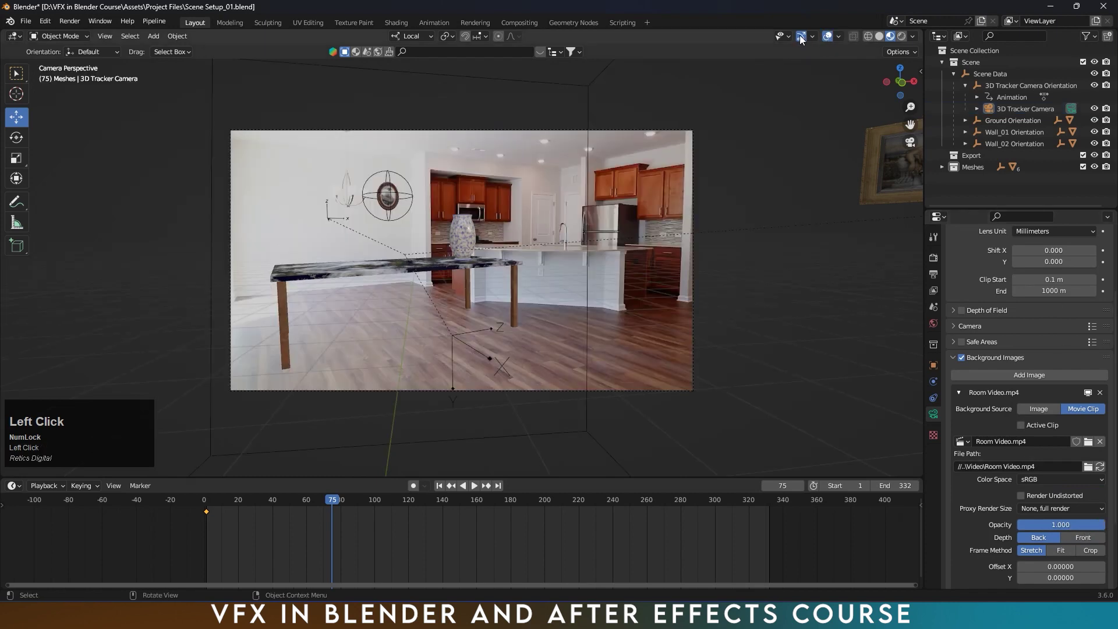
key(ctrl+s)
click(473, 491)
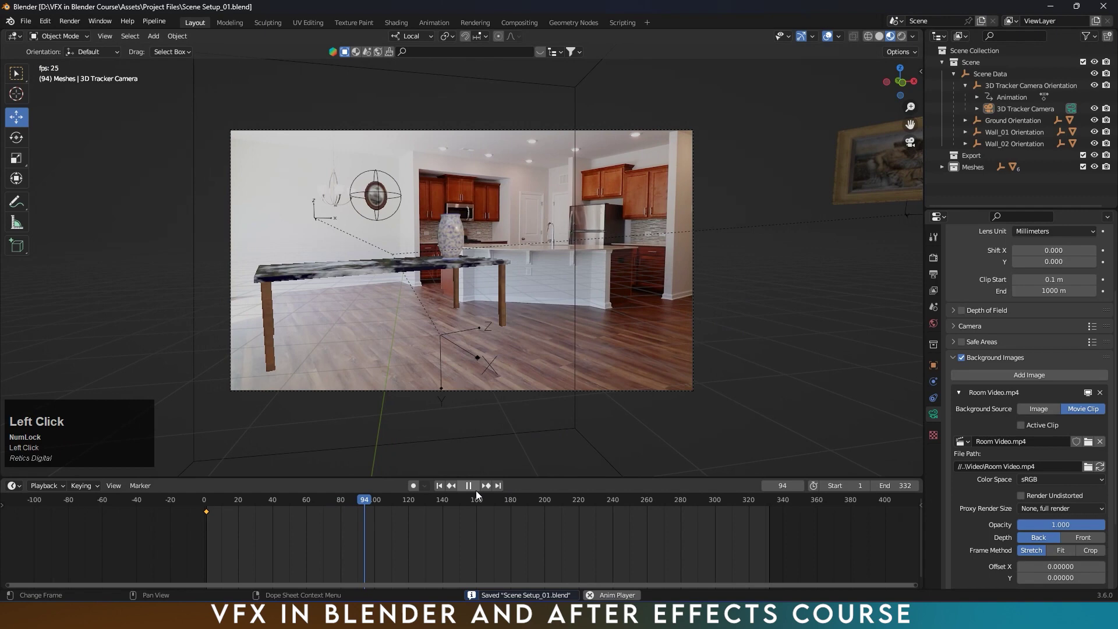